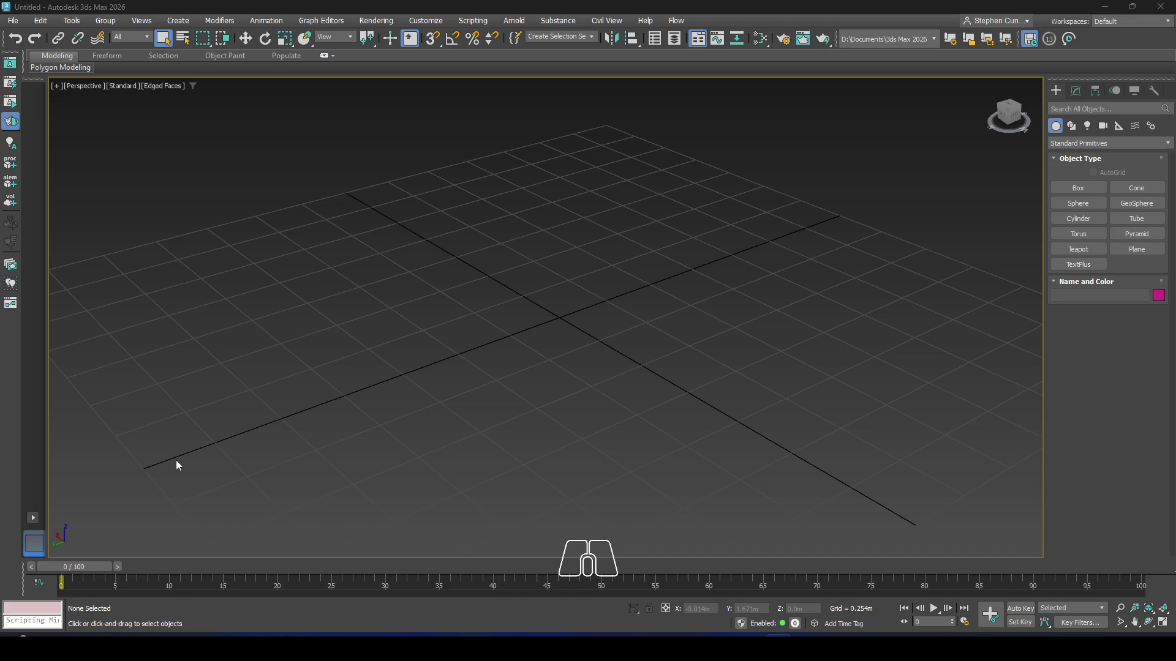
# Step: Start an import from the File menu to bring the OBJ flare gun into the scene
pyautogui.click(11, 28)
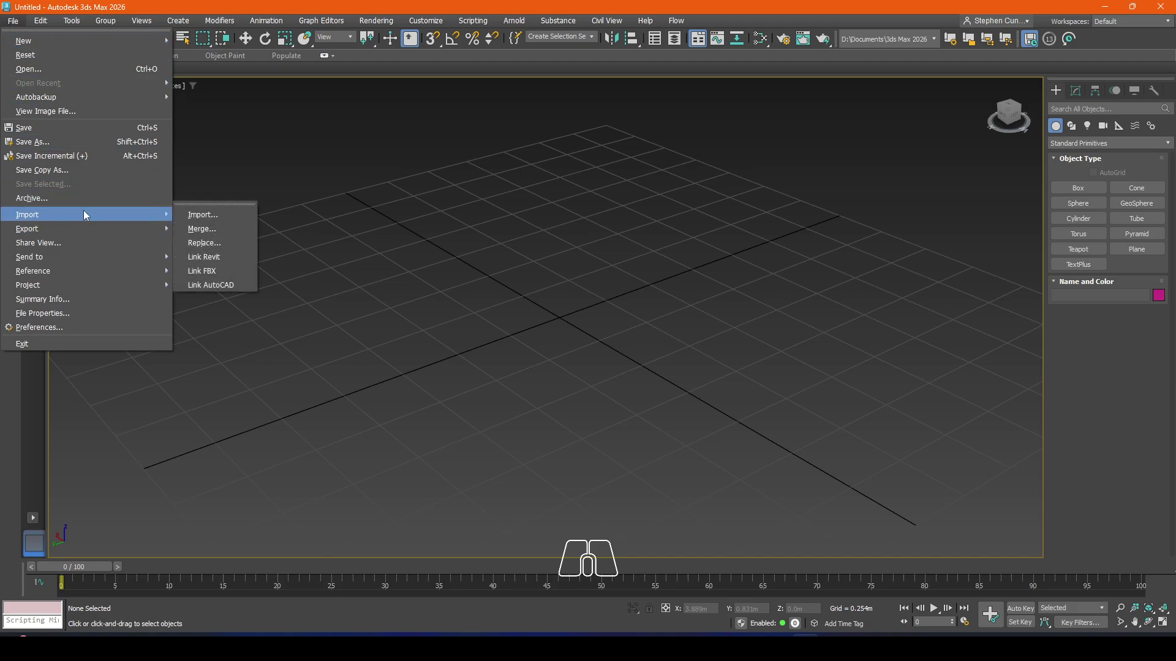
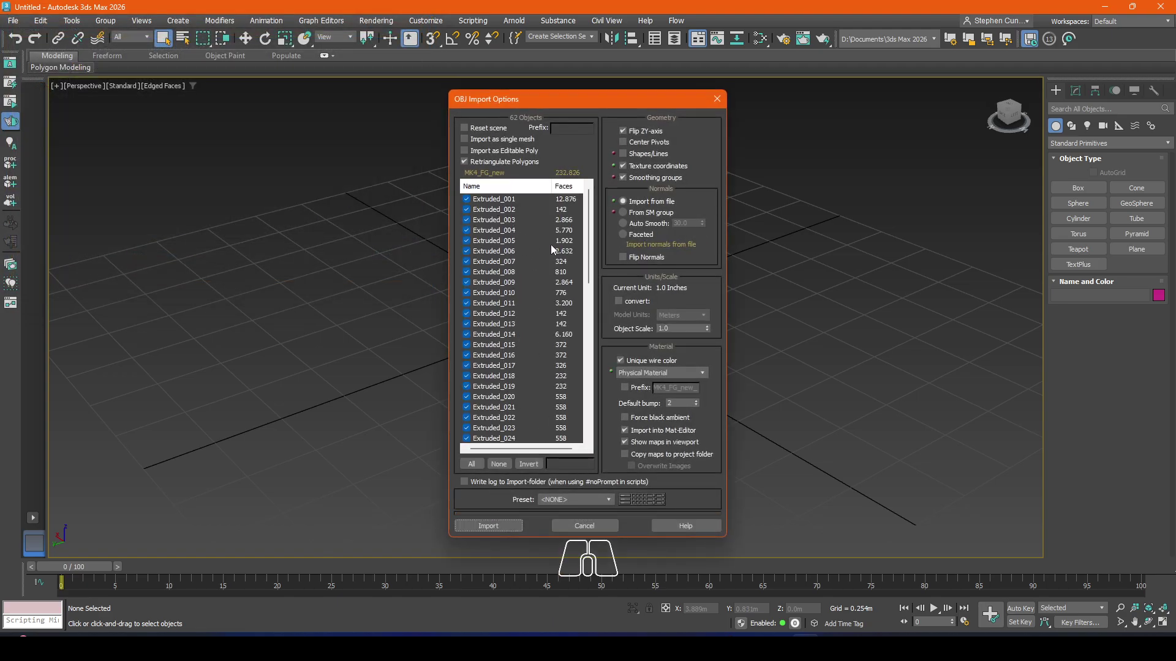
# Step: Confirm the OBJ import of the 62 flare gun objects and switch to Select and Uniform Scale
pyautogui.click(497, 529)
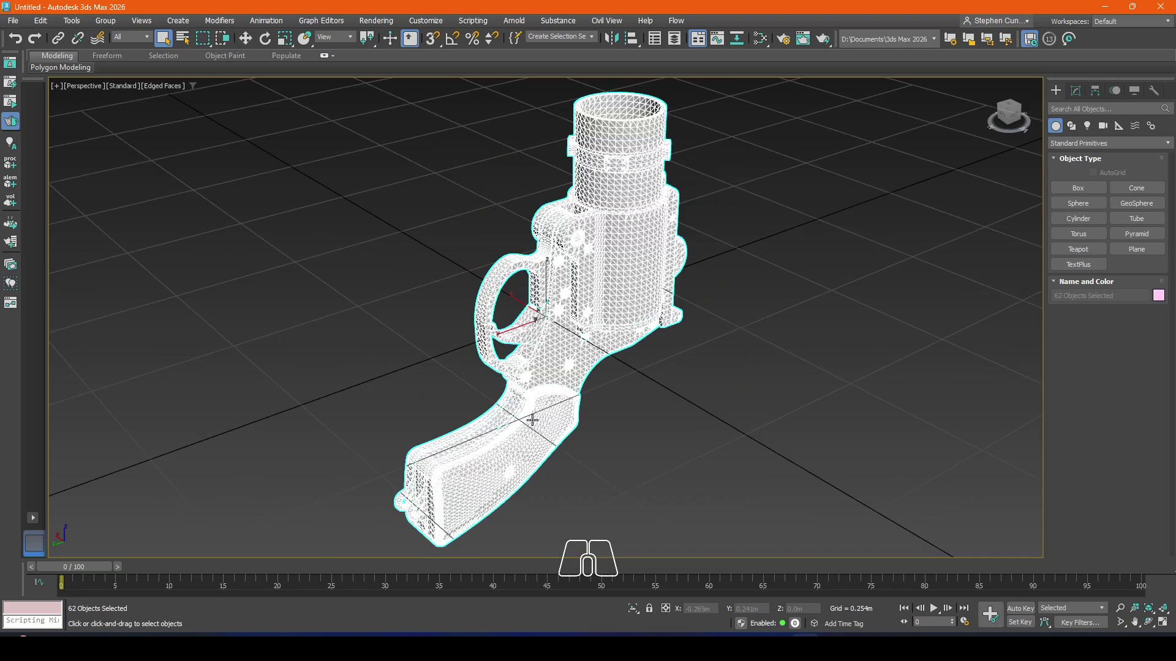
pyautogui.scroll(-3)
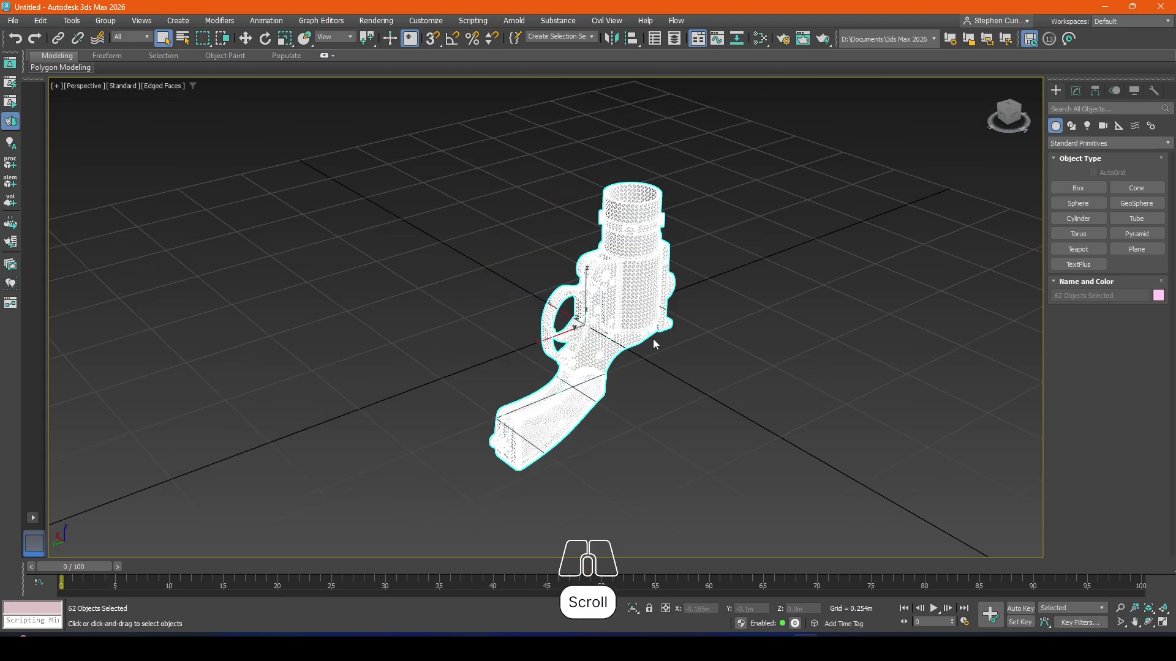
pyautogui.click(294, 47)
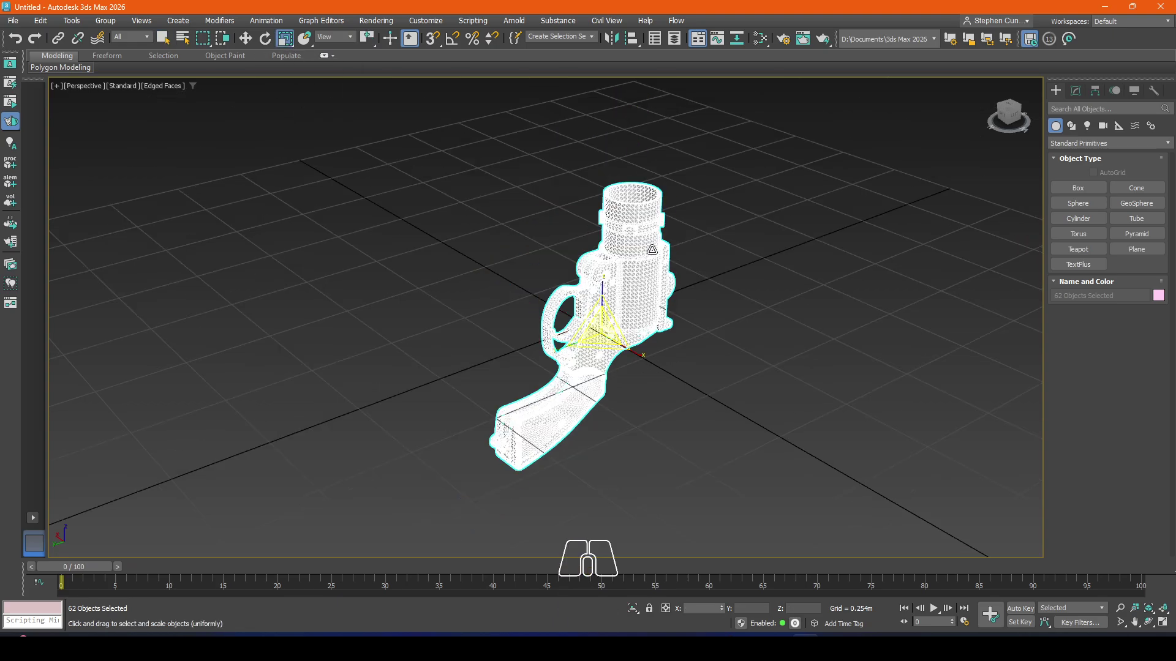
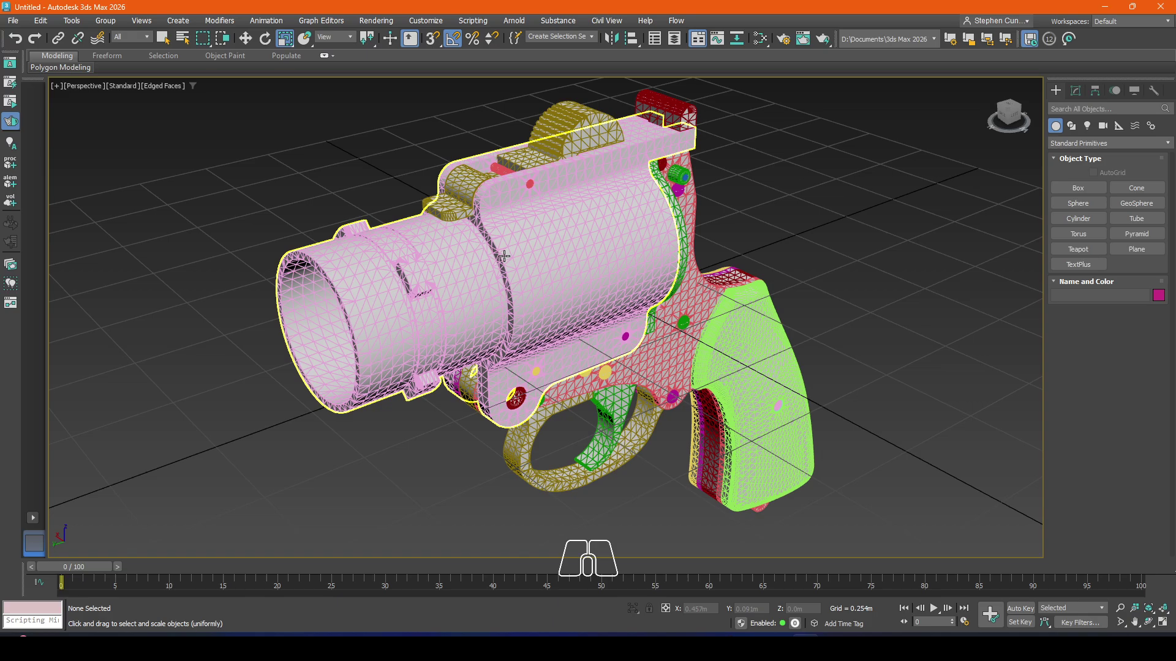
# Step: Zoom toward the gun and bring up the quad menu on the trigger Solid_376
pyautogui.middleClick(504, 252)
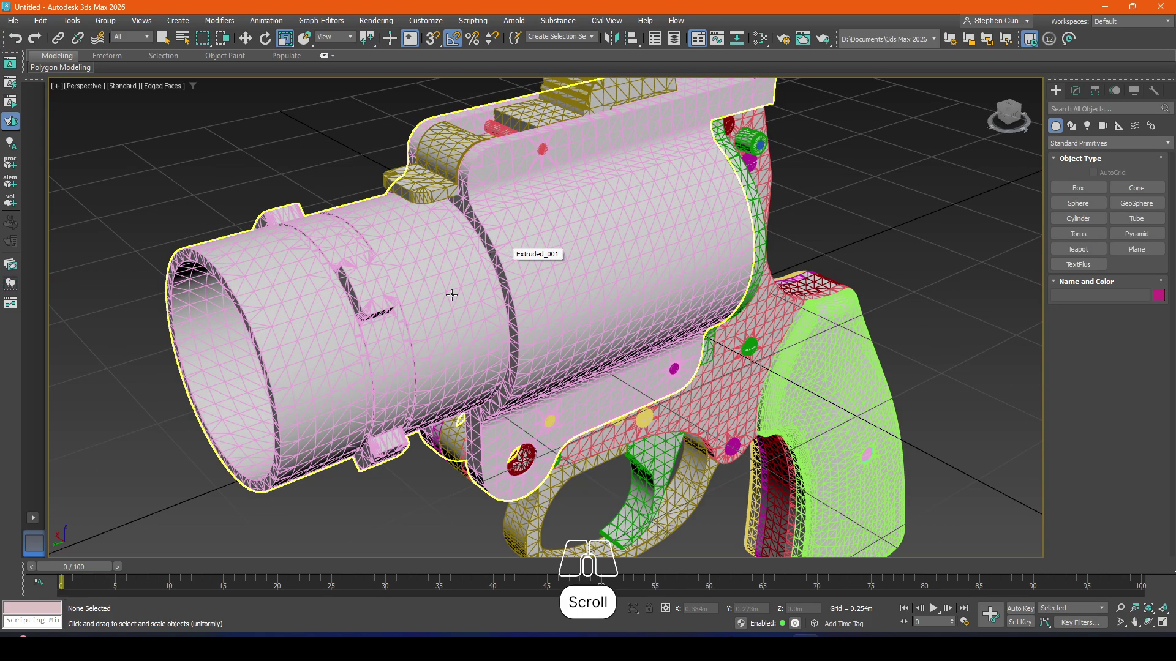
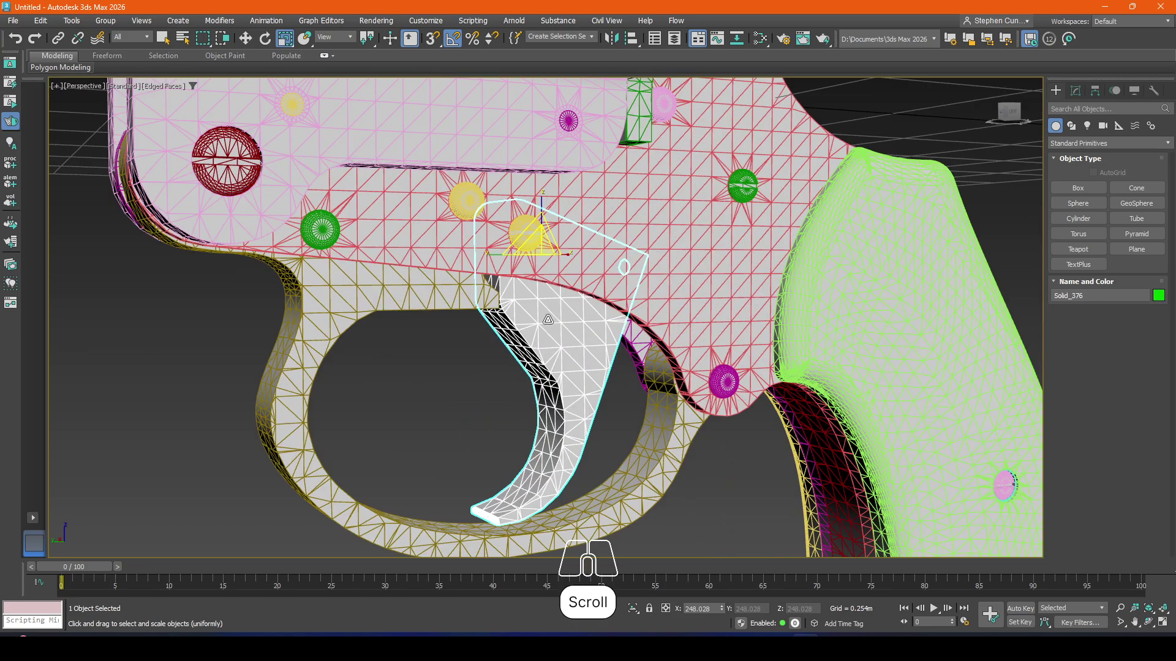
pyautogui.rightClick(552, 326)
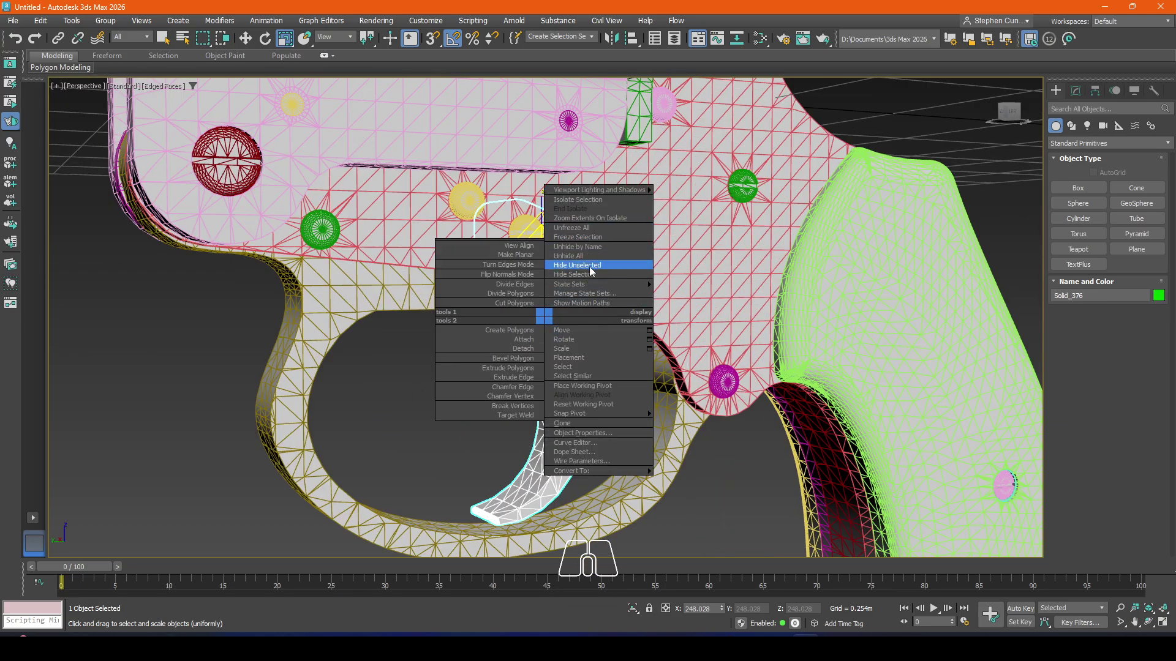
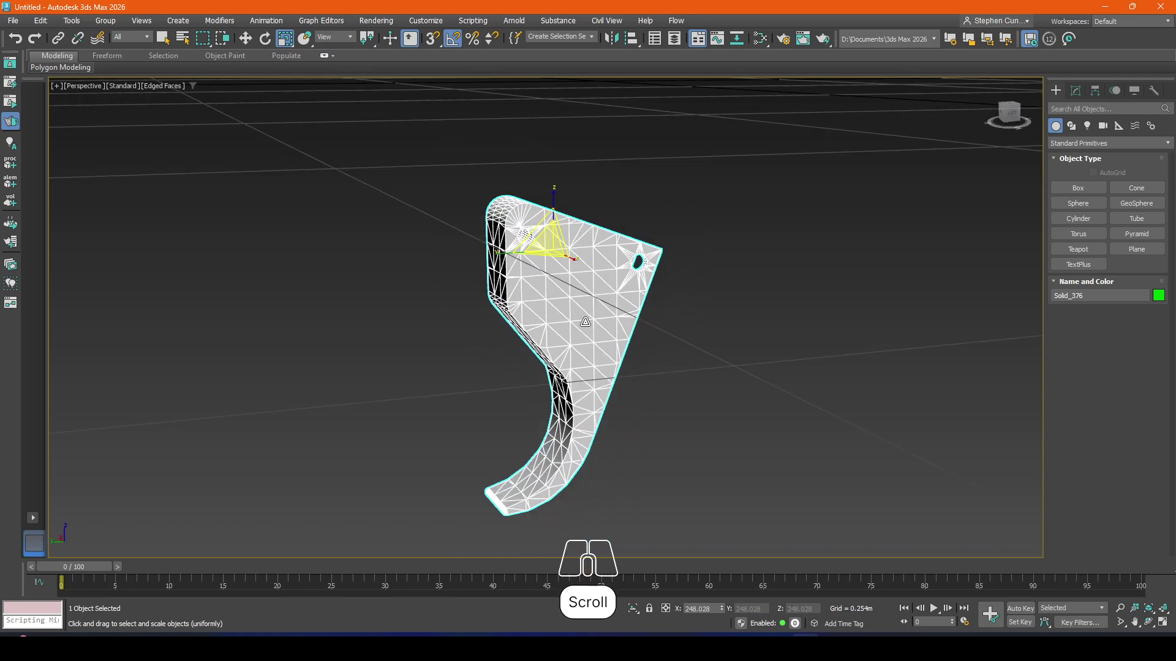
# Step: Frame the trigger, select it and hide the other gun parts so it stands alone
pyautogui.press('g')
pyautogui.doubleClick(685, 327)
pyautogui.click(1079, 96)
pyautogui.rightClick(611, 255)
pyautogui.click(746, 414)
# Step: Add a Chamfer modifier (searched 'ch') to the trigger with amount 0.001m
pyautogui.click(1071, 136)
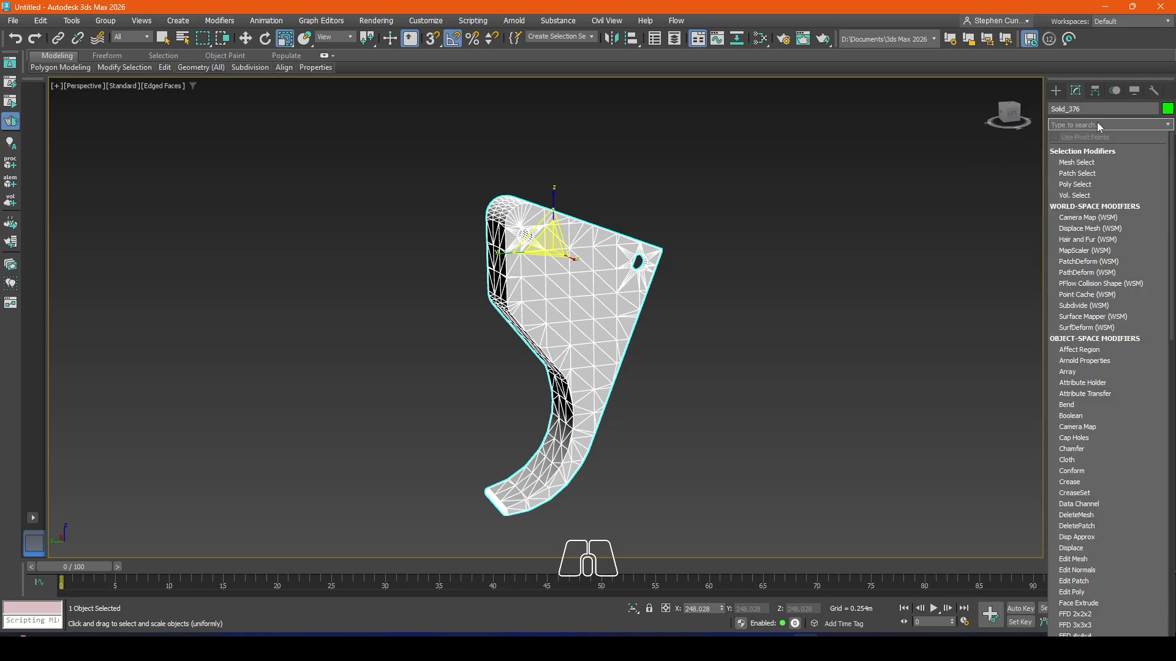
pyautogui.press('c')
pyautogui.press('h')
pyautogui.click(1074, 153)
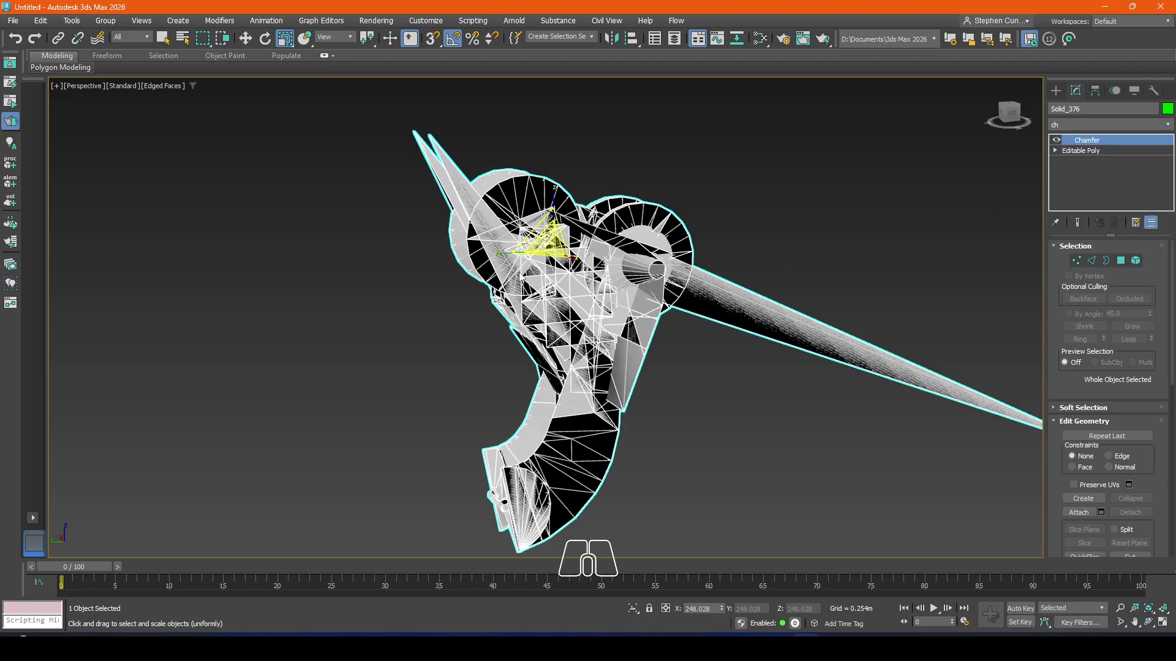
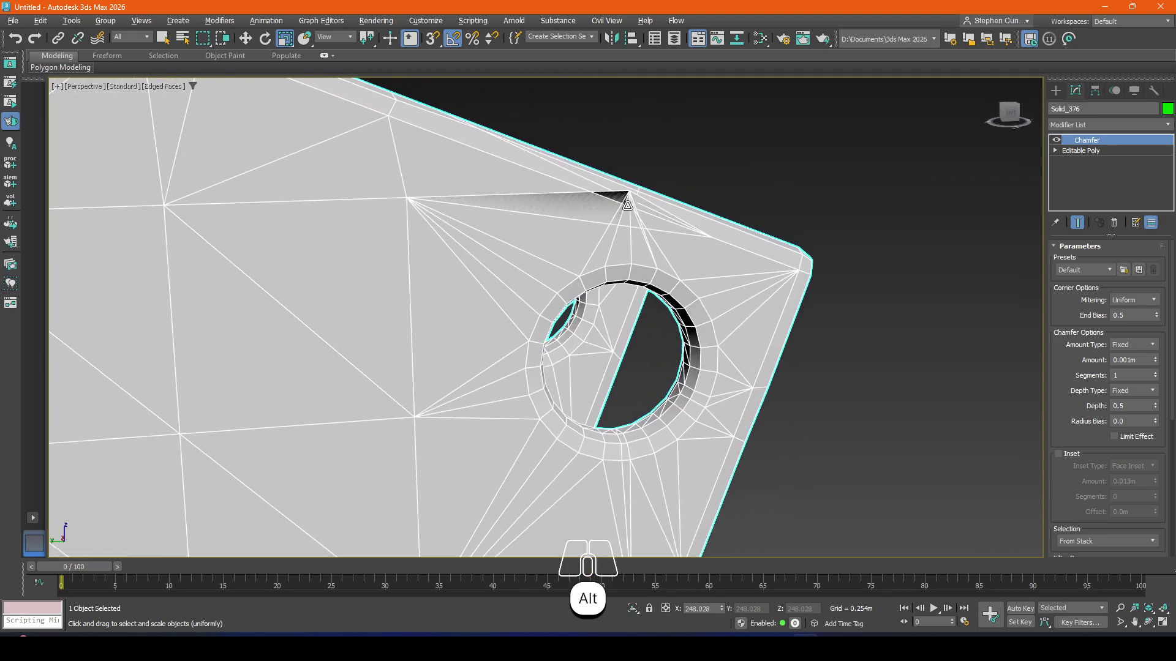
pyautogui.scroll(-3)
# Step: Remove the Chamfer from the stack, leaving the trigger a plain Editable Poly
pyautogui.rightClick(1081, 144)
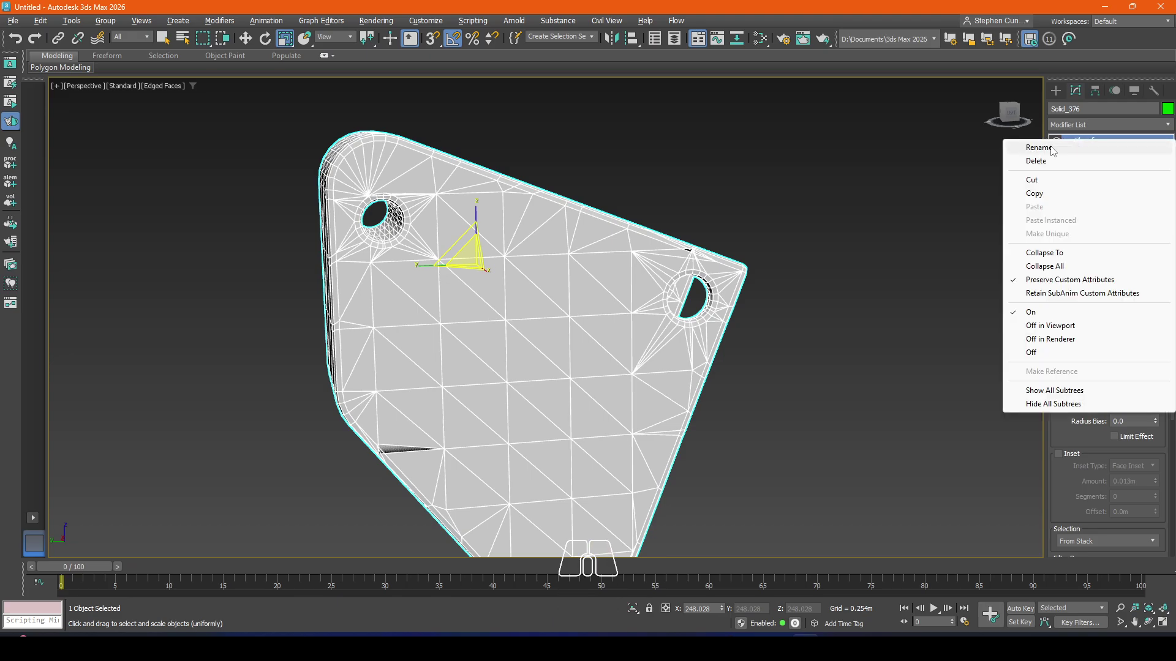
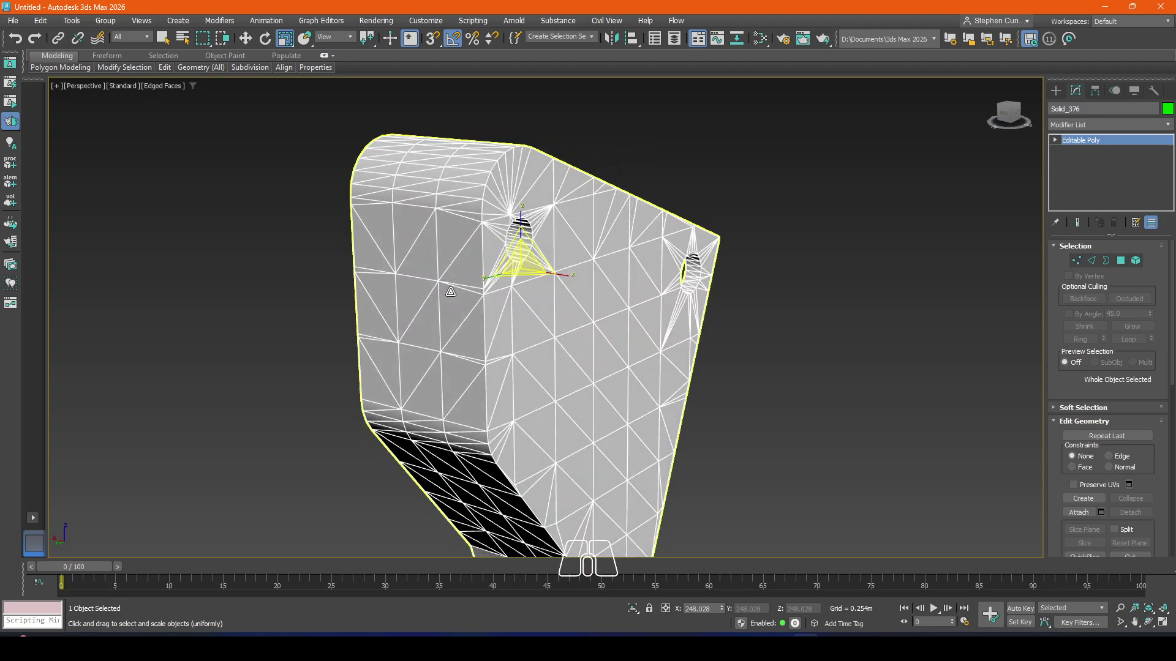
pyautogui.moveTo(504, 365); pyautogui.dragTo(459, 332)
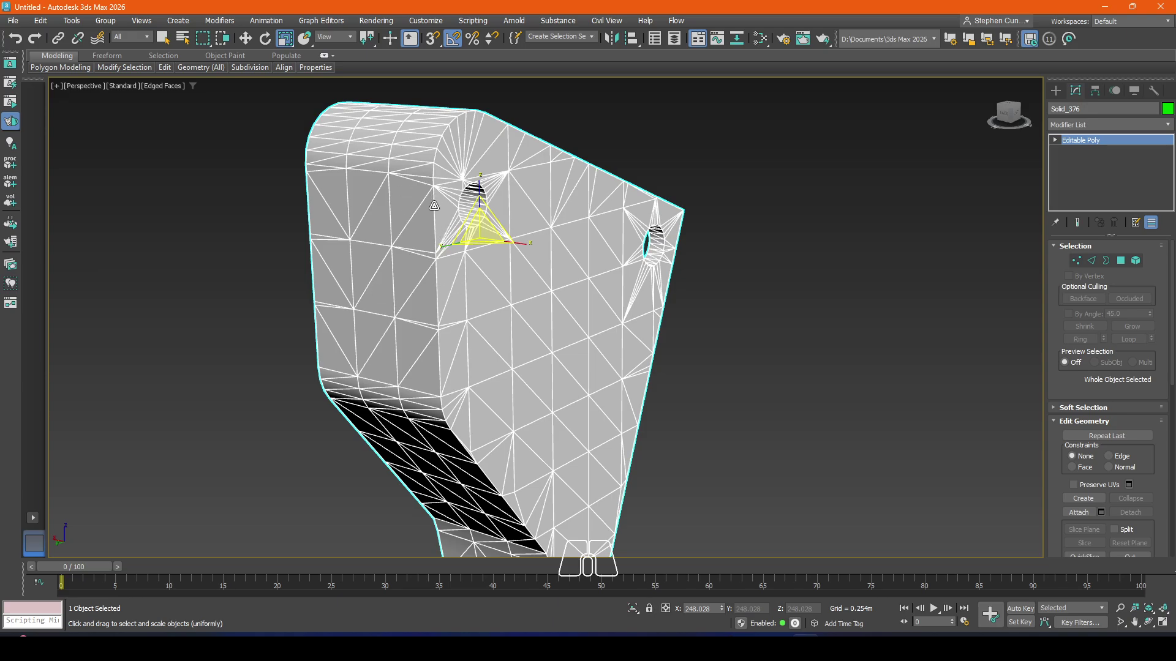
pyautogui.moveTo(510, 363); pyautogui.dragTo(493, 304)
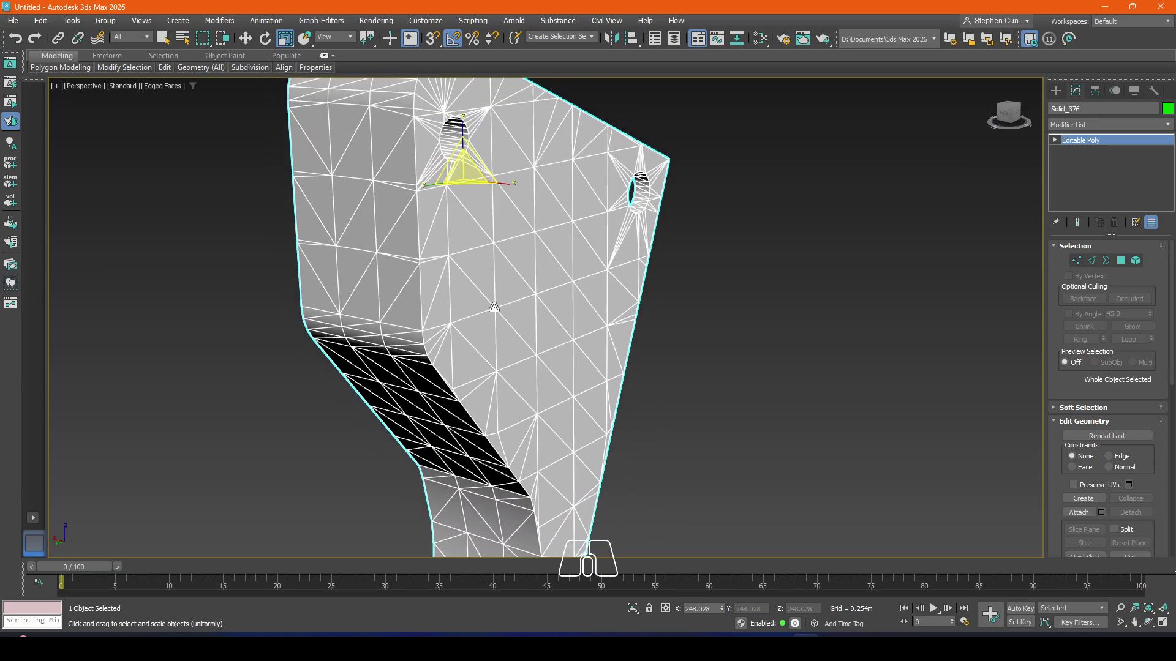
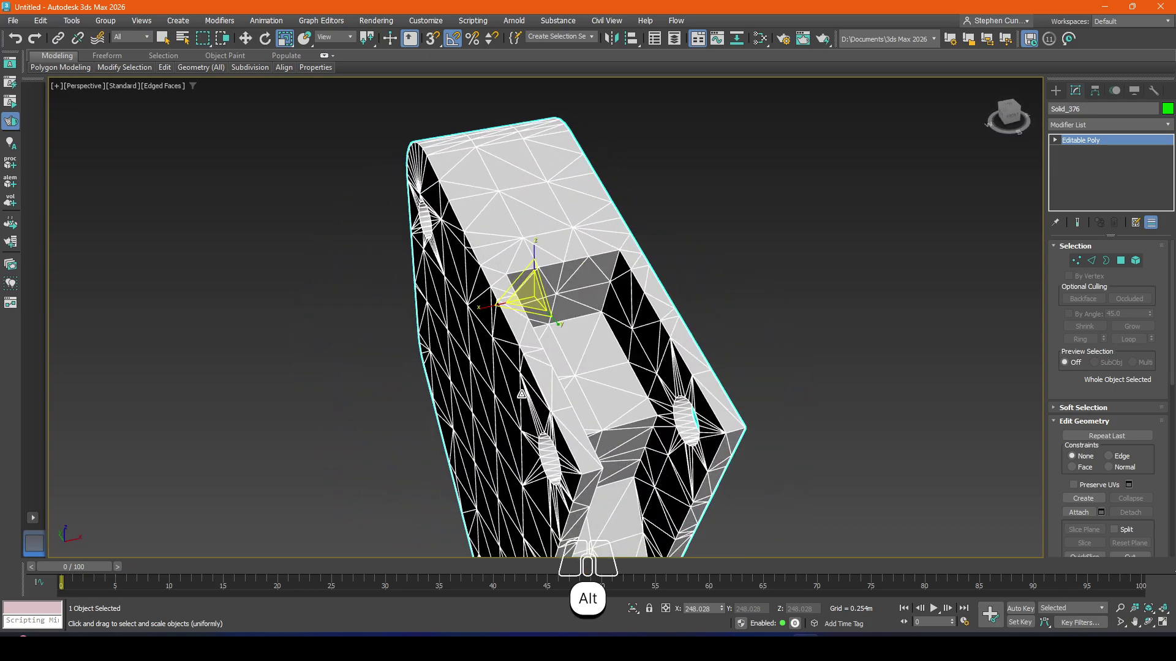
# Step: Orbit and zoom around the trigger to inspect both sides of its shape
pyautogui.moveTo(558, 481); pyautogui.dragTo(538, 413)
pyautogui.scroll(3)
pyautogui.scroll(3)
pyautogui.scroll(-3)
pyautogui.middleClick(299, 258)
pyautogui.scroll(-3)
pyautogui.moveTo(507, 234); pyautogui.dragTo(488, 327)
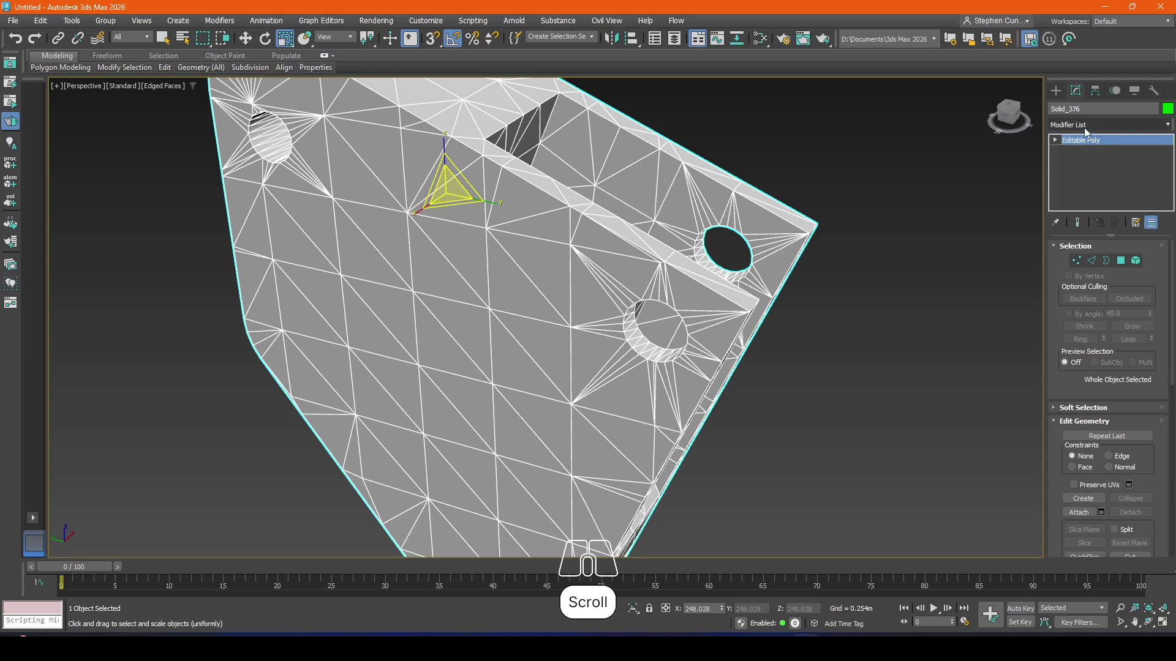
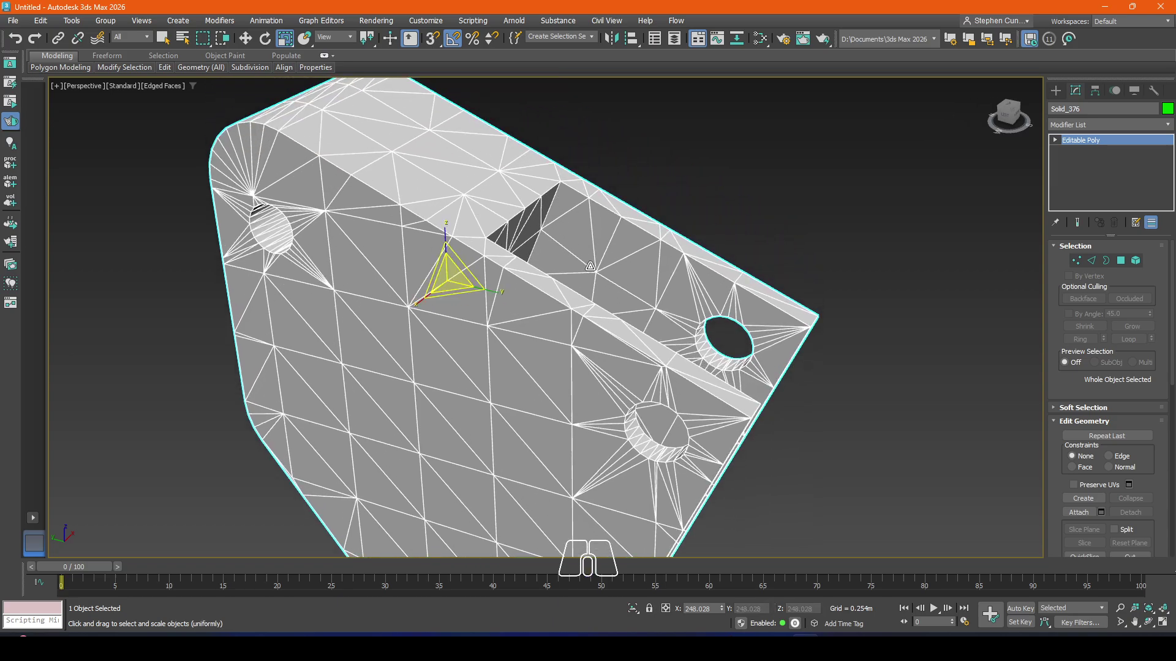
pyautogui.click(1095, 262)
pyautogui.moveTo(536, 277); pyautogui.dragTo(592, 307)
pyautogui.doubleClick(423, 217)
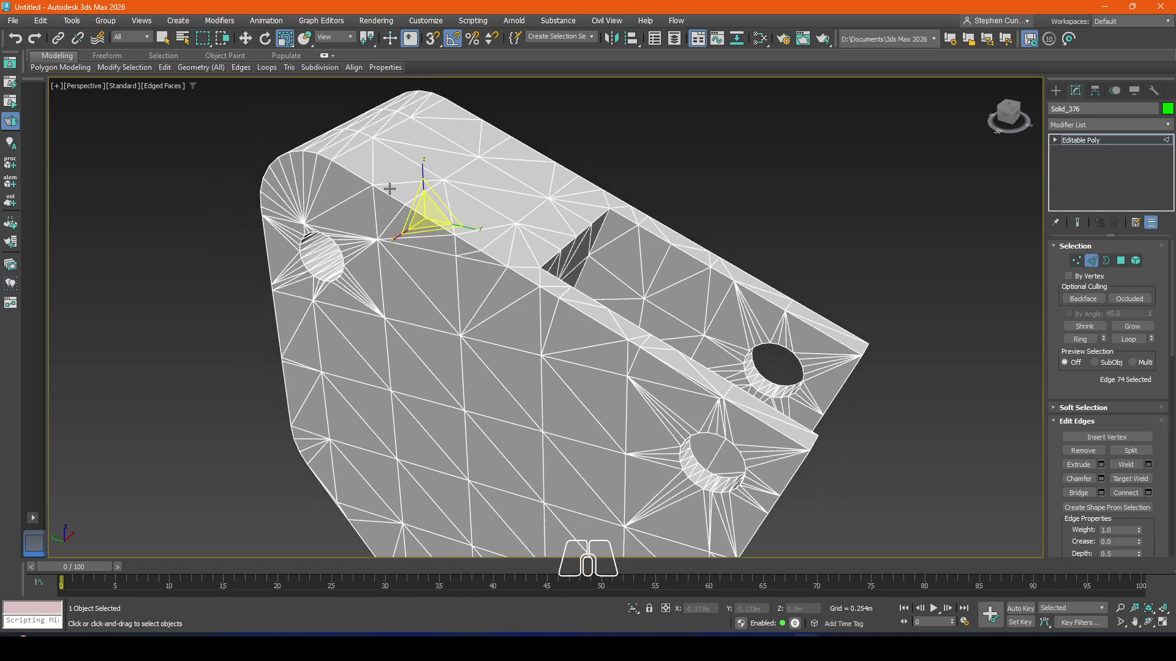
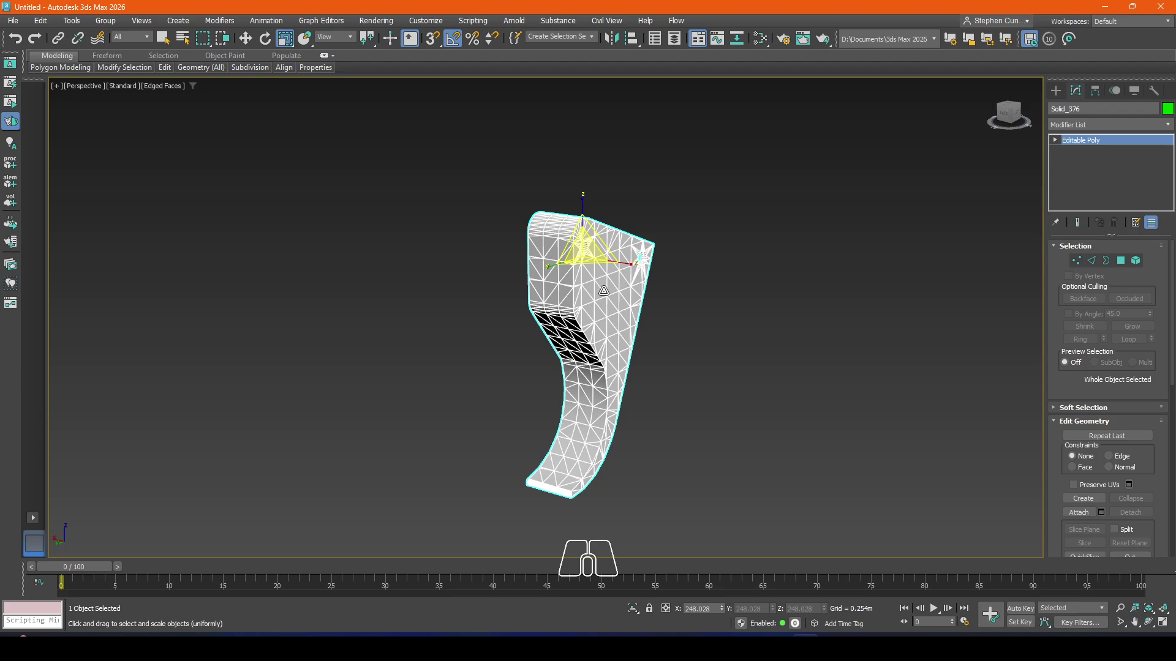
pyautogui.moveTo(600, 287); pyautogui.dragTo(580, 287)
# Step: Unhide all the gun parts and orbit around the complete flare gun
pyautogui.rightClick(586, 296)
pyautogui.click(616, 231)
pyautogui.scroll(-3)
pyautogui.moveTo(676, 221); pyautogui.dragTo(662, 255)
pyautogui.click(710, 233)
pyautogui.moveTo(550, 295); pyautogui.dragTo(518, 316)
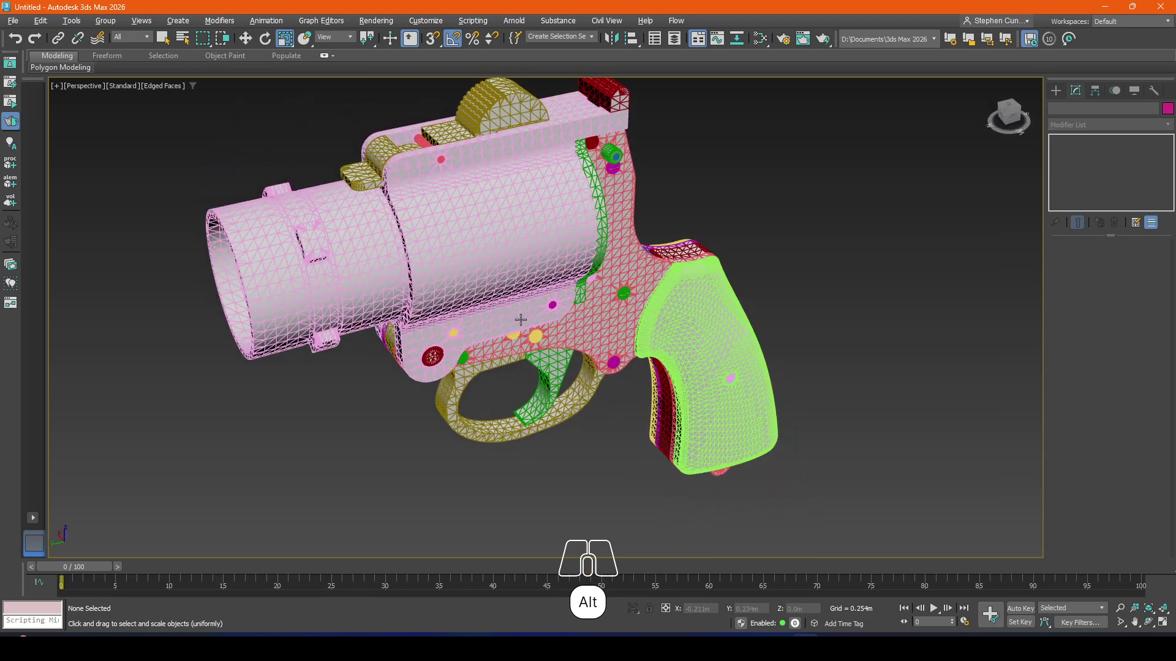
pyautogui.moveTo(508, 245); pyautogui.dragTo(556, 285)
# Step: Switch to a perspective view of the gun and bring up the Slate Material Editor (M)
pyautogui.press('p')
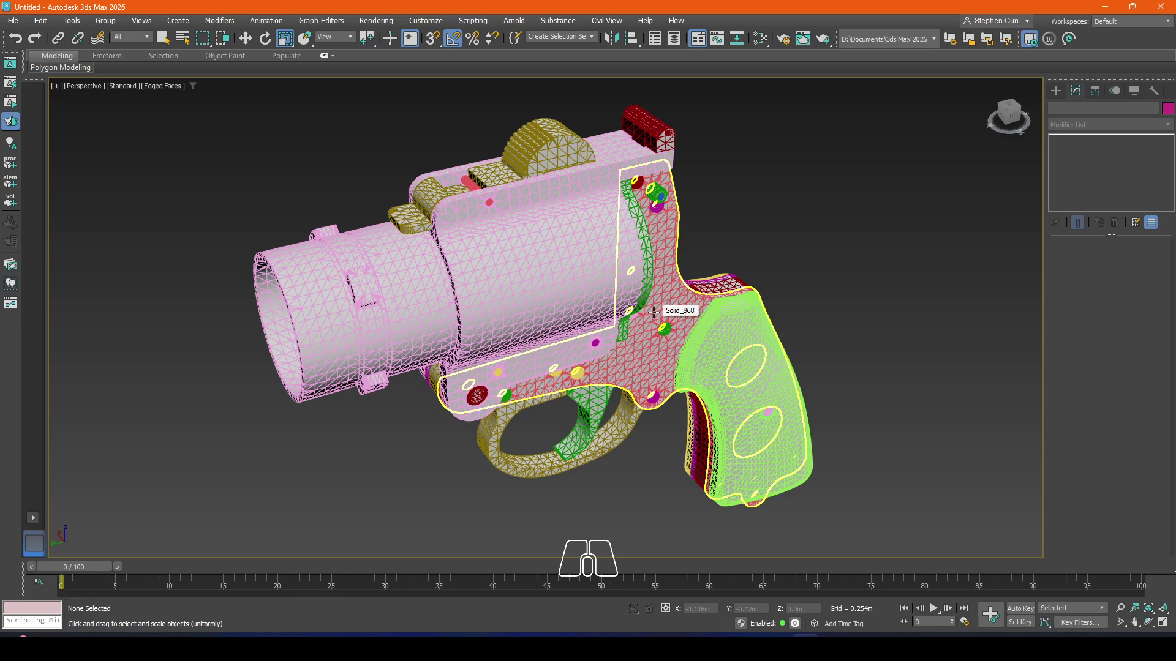
pyautogui.moveTo(409, 214); pyautogui.dragTo(465, 249)
pyautogui.moveTo(573, 321); pyautogui.dragTo(566, 310)
pyautogui.moveTo(578, 310); pyautogui.dragTo(625, 306)
pyautogui.press('m')
pyautogui.scroll(-3)
pyautogui.moveTo(567, 384); pyautogui.dragTo(581, 378)
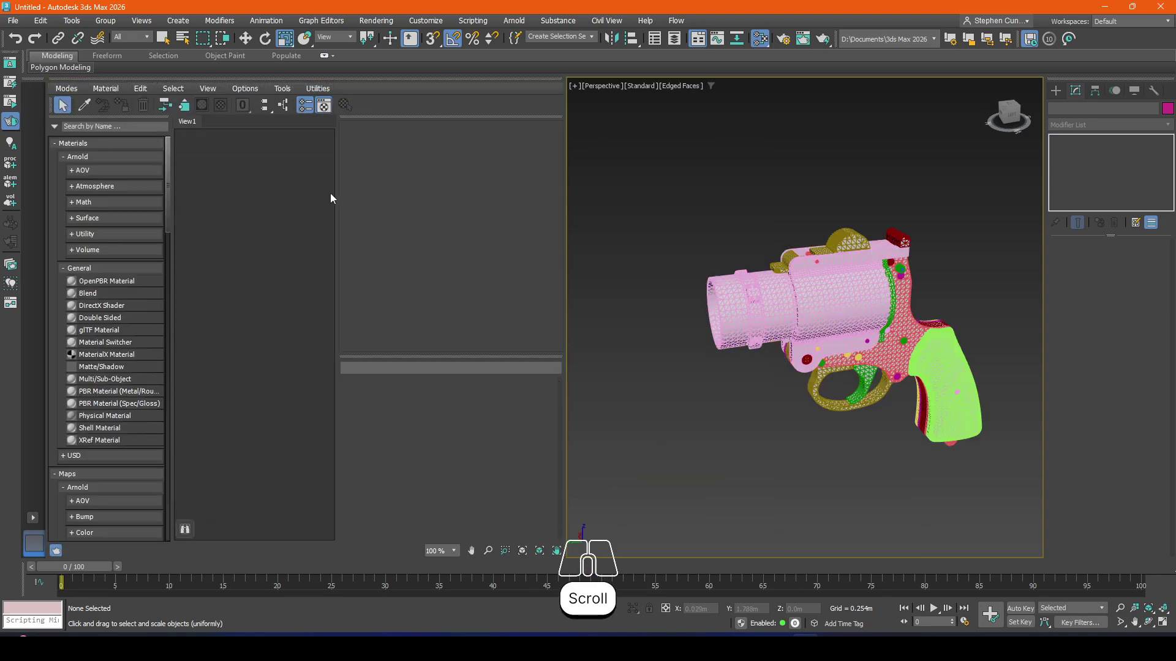
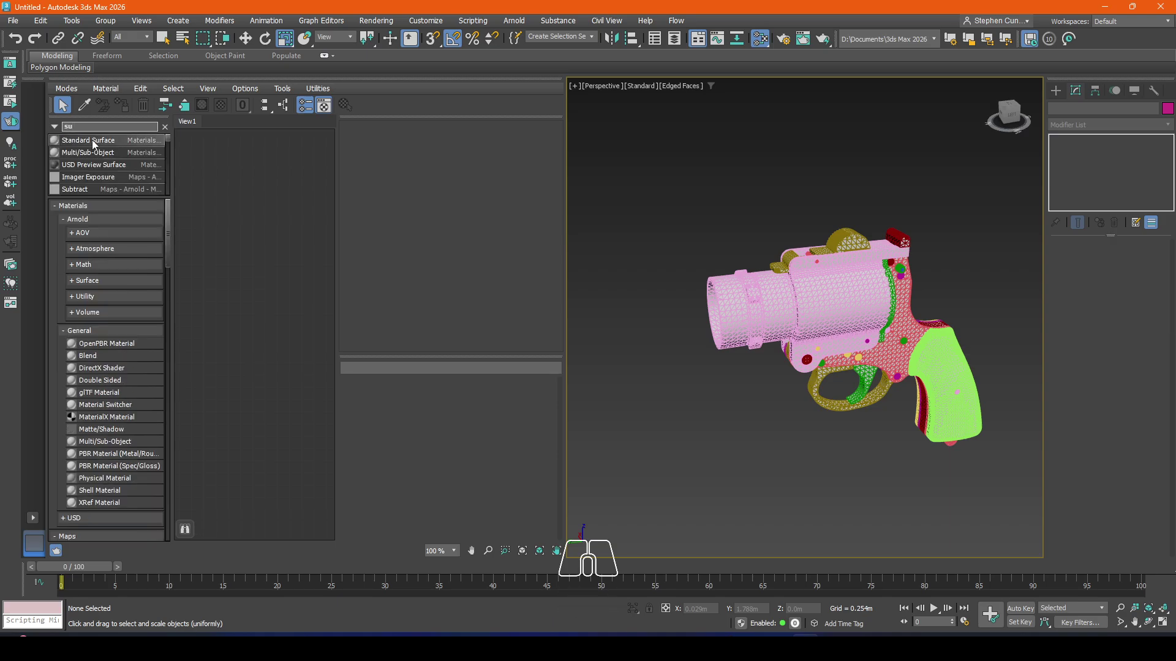
# Step: Create Standard Surface Material #44 and select all 62 flare gun parts to assign it
pyautogui.click(96, 146)
pyautogui.moveTo(287, 249); pyautogui.dragTo(270, 177)
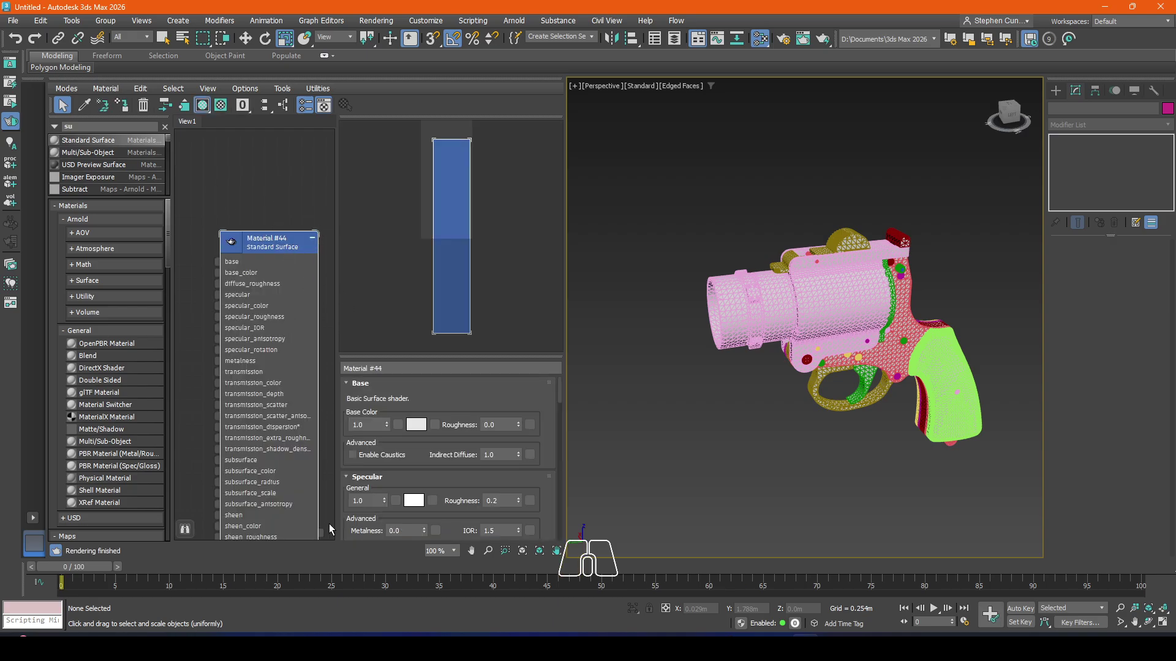
pyautogui.click(1011, 207)
pyautogui.click(324, 538)
pyautogui.click(561, 350)
pyautogui.moveTo(293, 248); pyautogui.dragTo(276, 180)
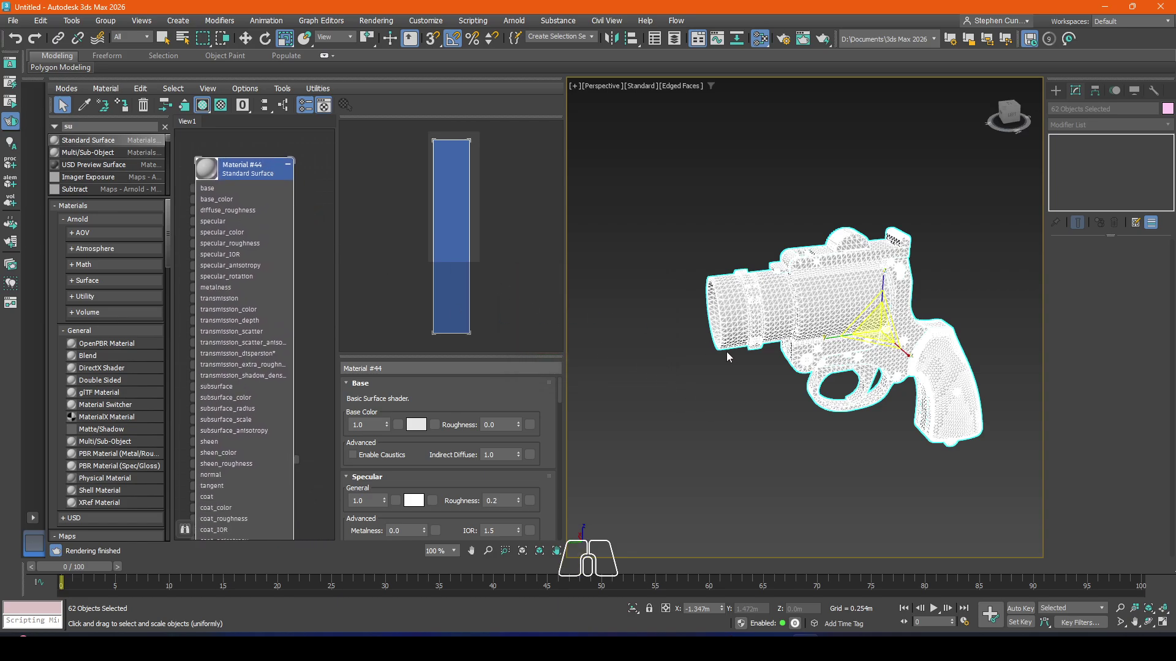
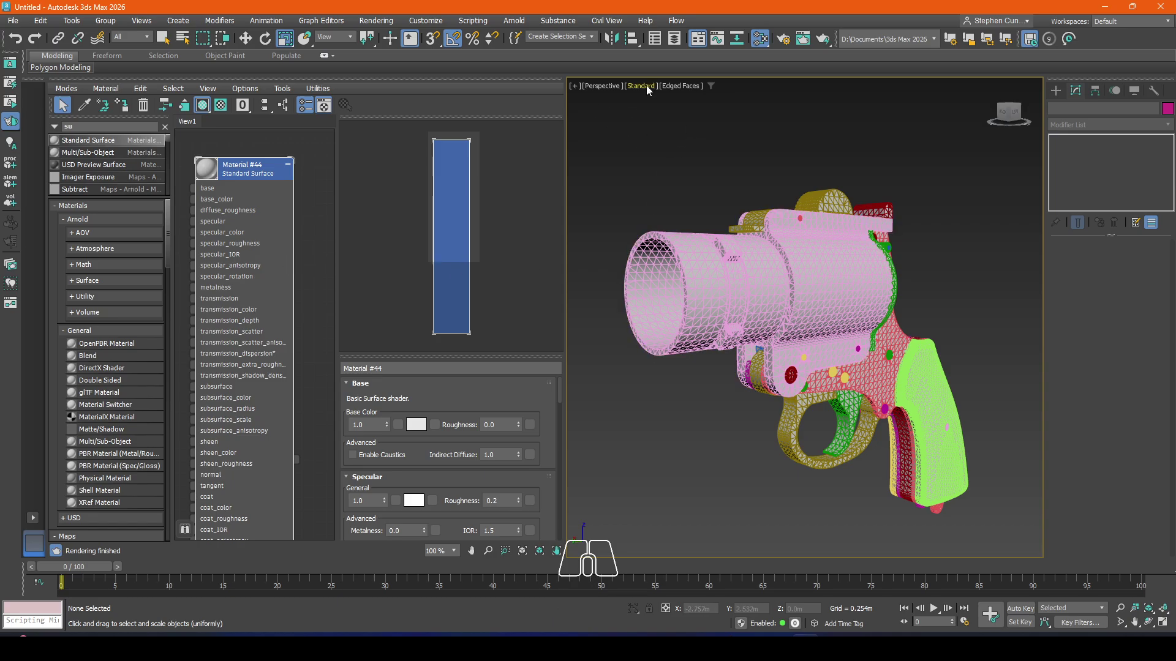
# Step: Place an Arnold light, ArnoldLight001, in the scene from the Create panel
pyautogui.click(646, 92)
pyautogui.click(897, 116)
pyautogui.click(1060, 92)
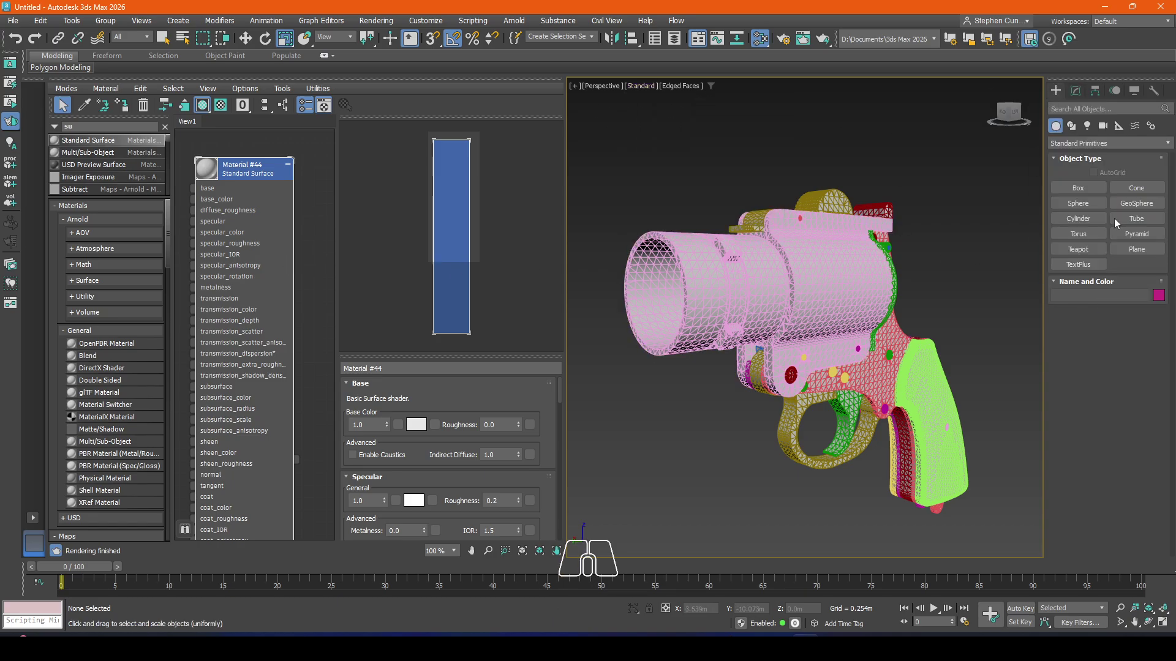
pyautogui.click(1087, 128)
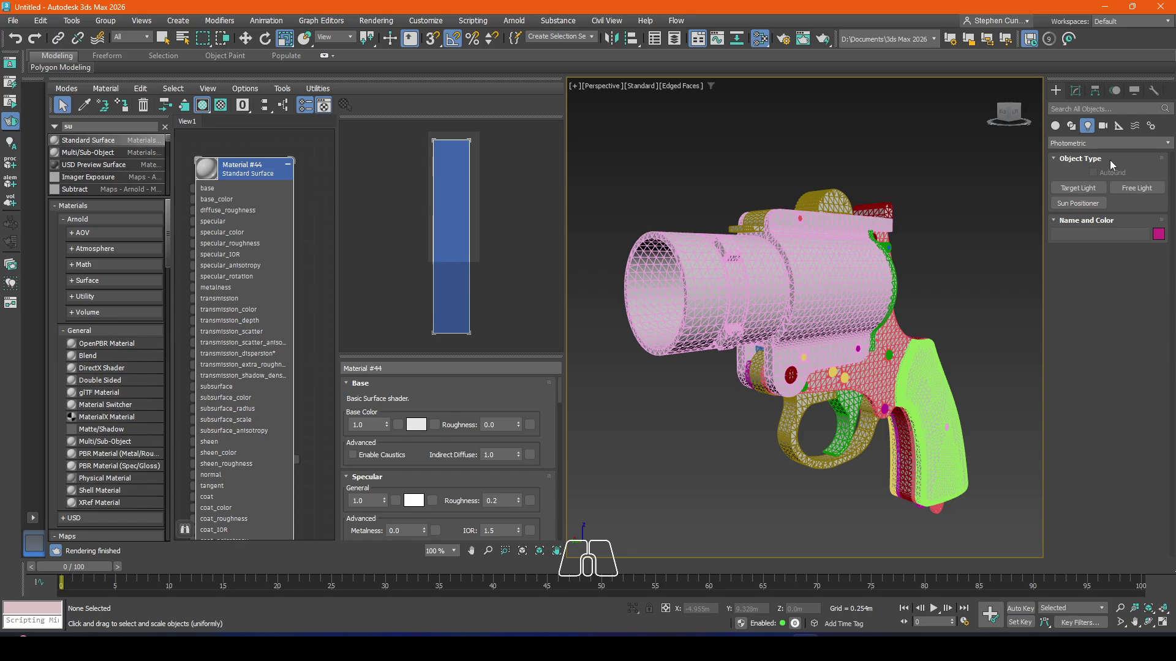
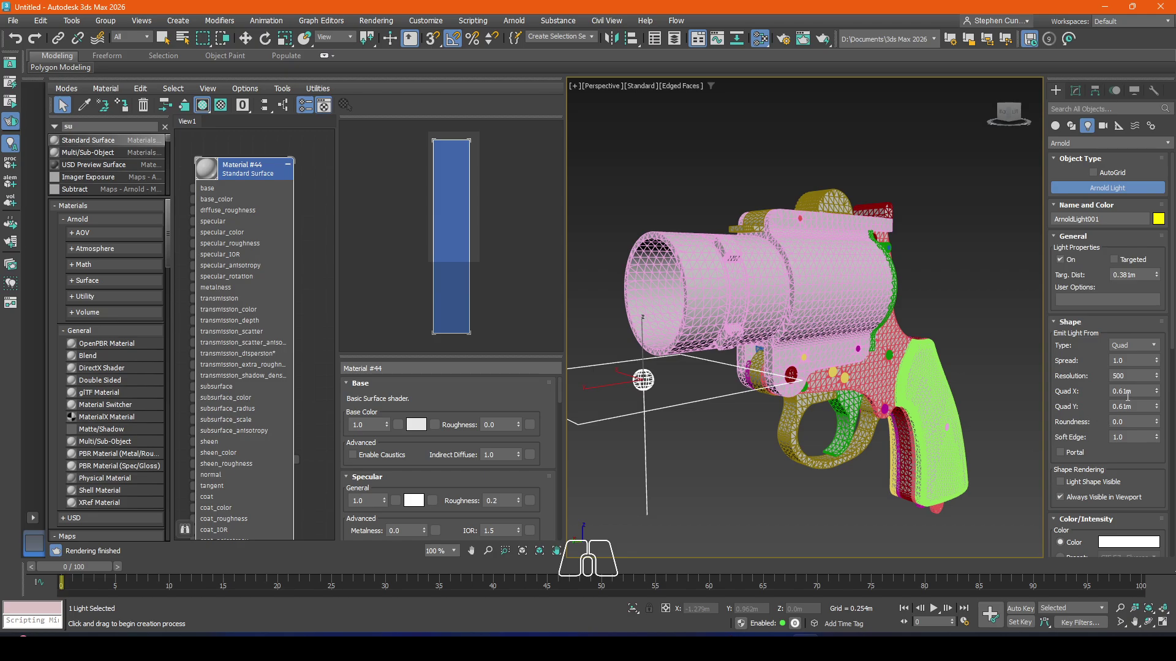
# Step: Set the light's shape to Skydome, enable Texture for its colour and open the map browser
pyautogui.click(1132, 351)
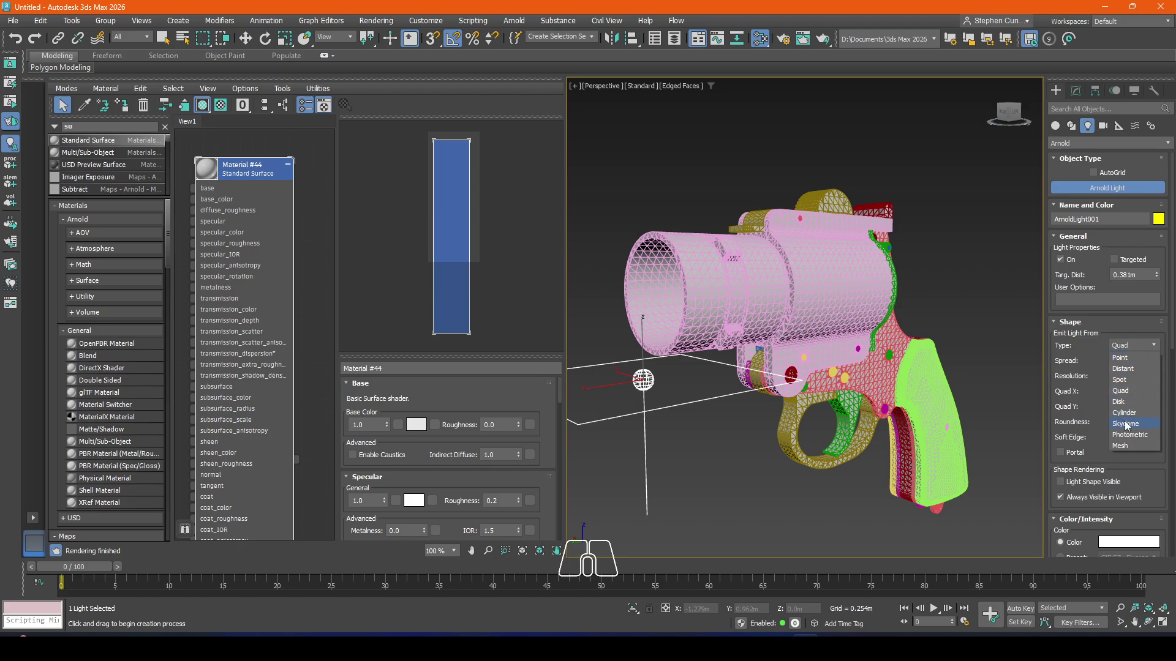
pyautogui.click(1129, 430)
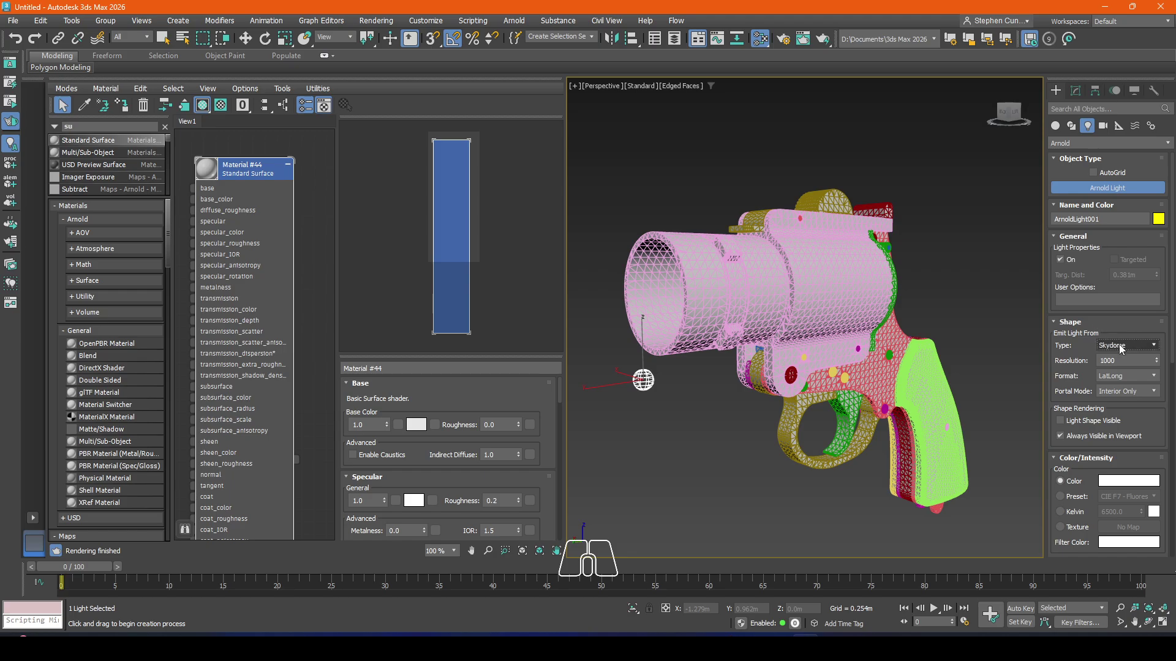
pyautogui.middleClick(1084, 425)
pyautogui.scroll(-3)
pyautogui.click(1079, 500)
pyautogui.click(1130, 496)
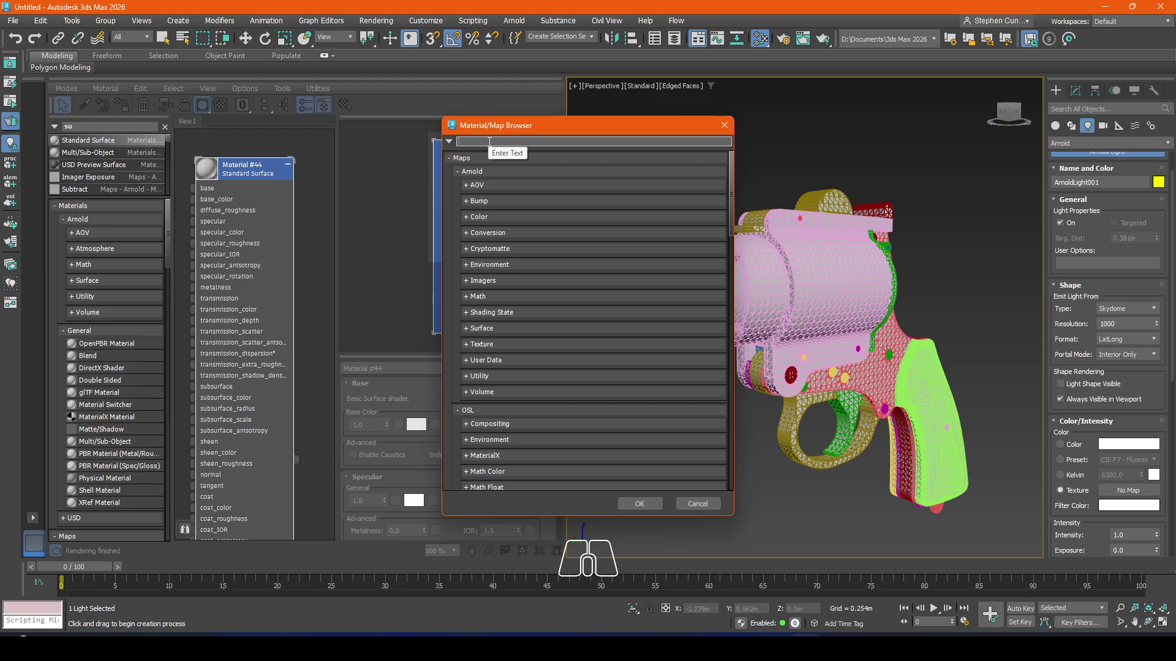
# Step: Choose an image map for the skydome texture and browse the Maps\HDRI folder for an .hdr file
pyautogui.press('h')
pyautogui.press('i')
pyautogui.click(492, 166)
pyautogui.click(508, 158)
pyautogui.click(649, 507)
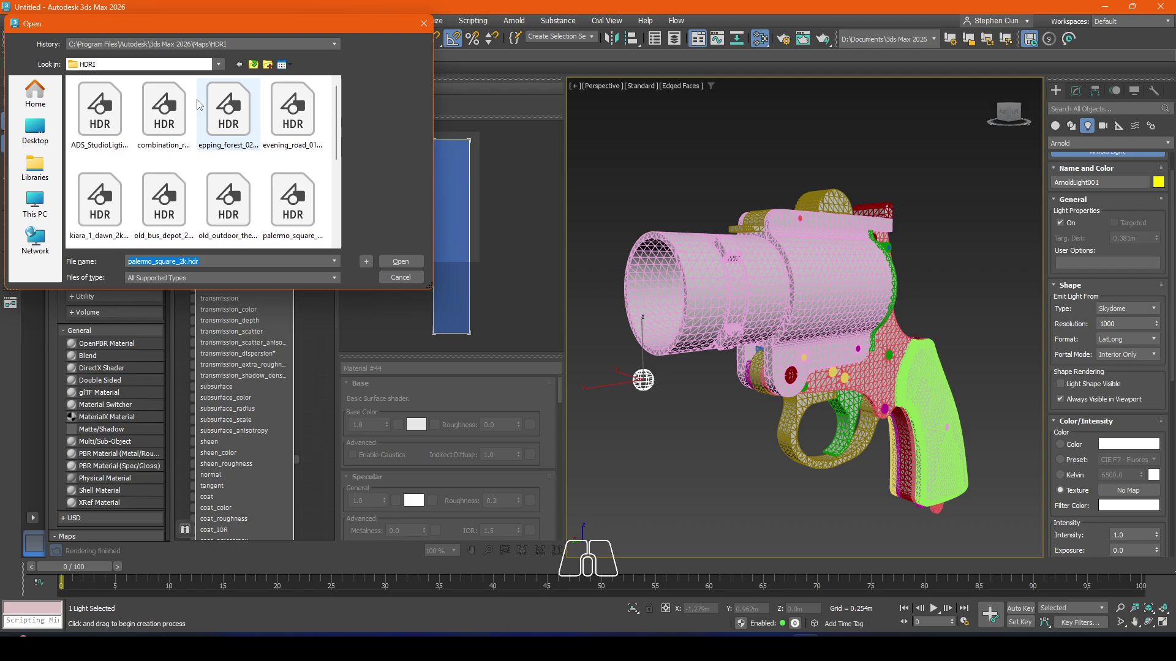
pyautogui.scroll(-3)
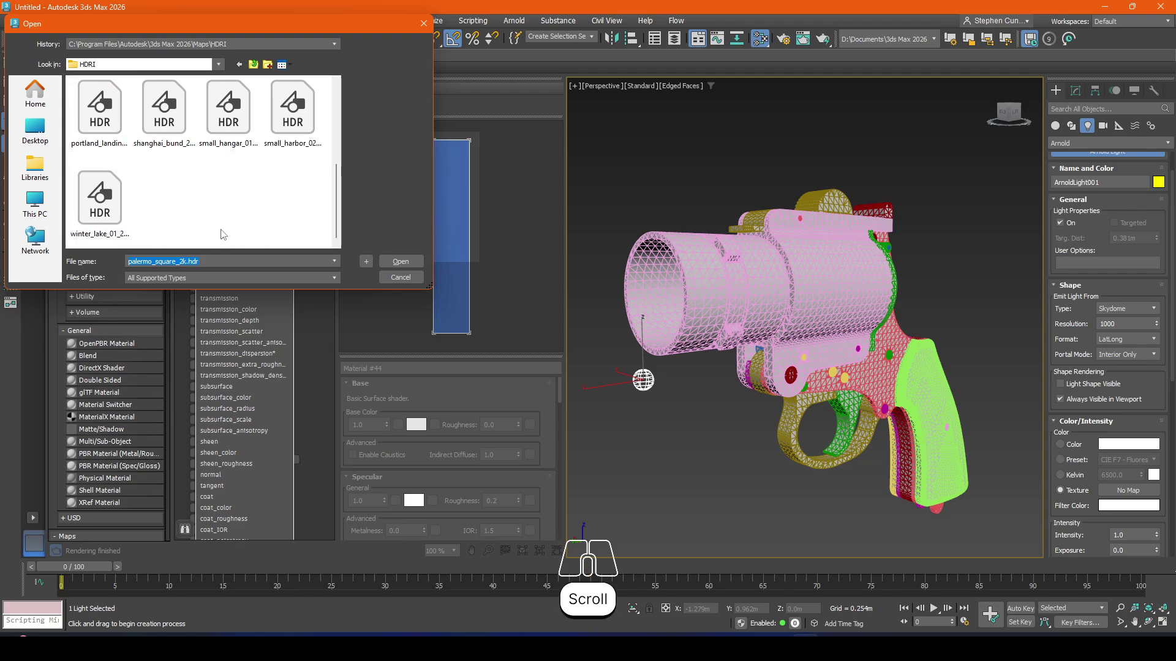
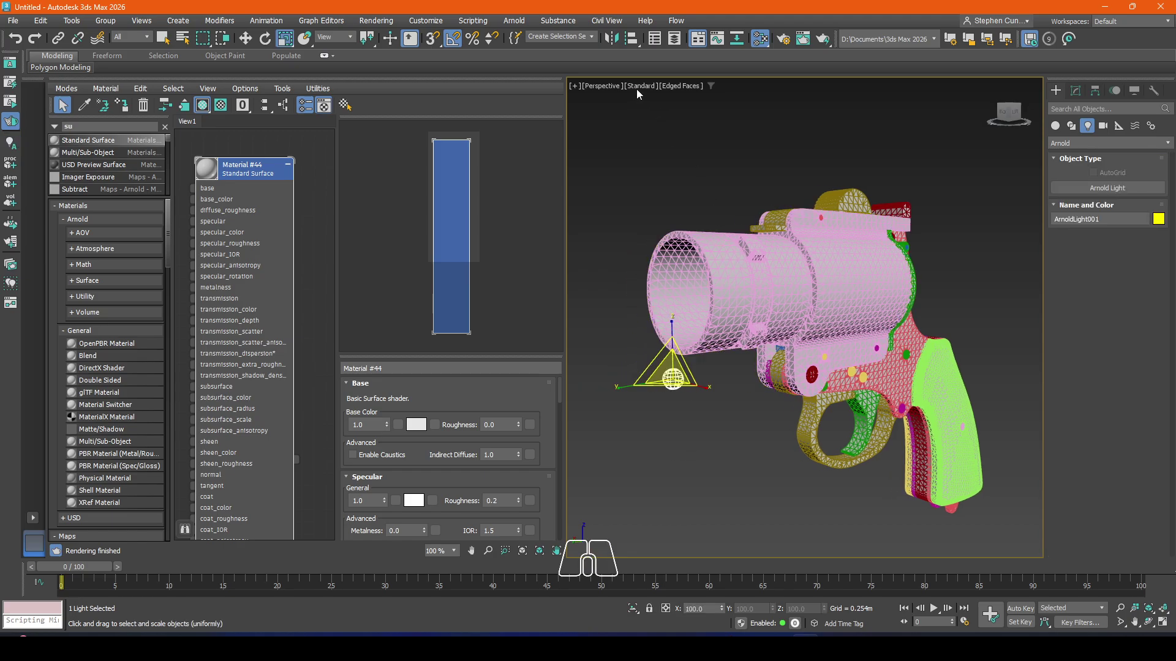
# Step: Render the viewport live with ActiveShade using Arnold and turn off edged faces
pyautogui.click(645, 93)
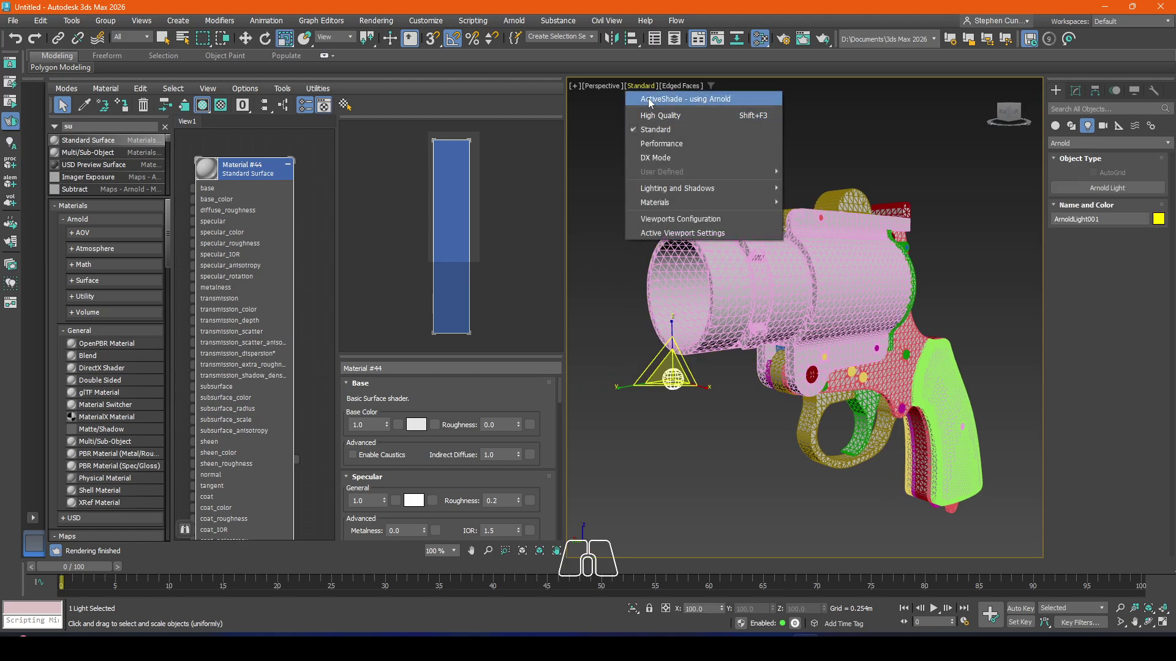
pyautogui.click(652, 104)
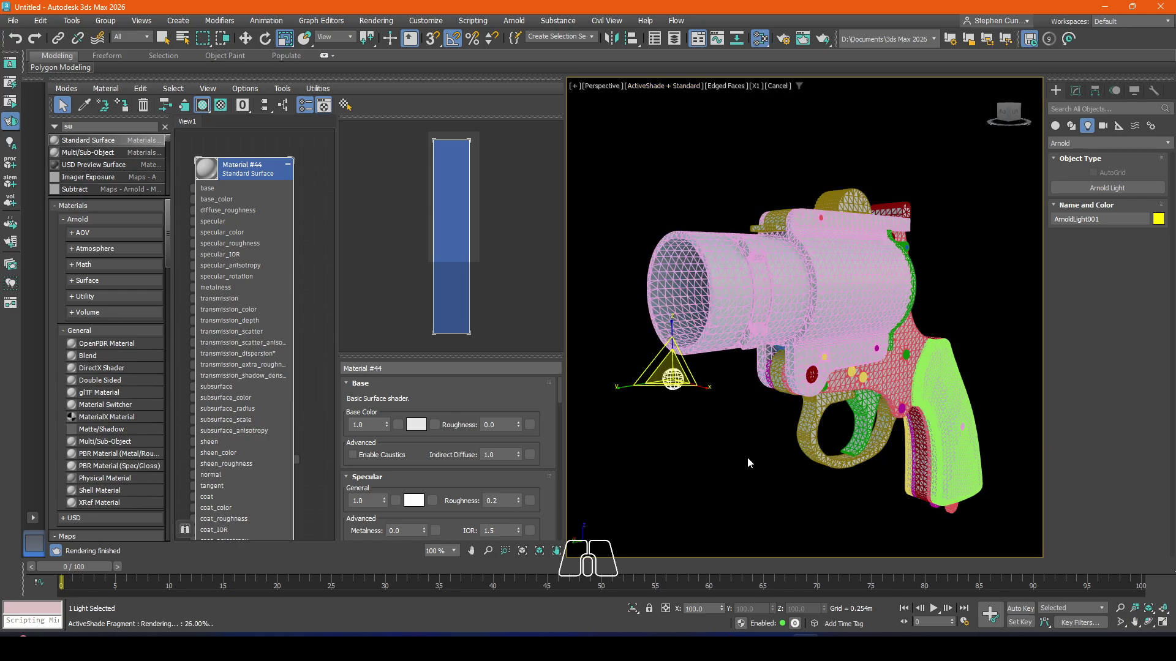
pyautogui.press('F3')
pyautogui.press('F4')
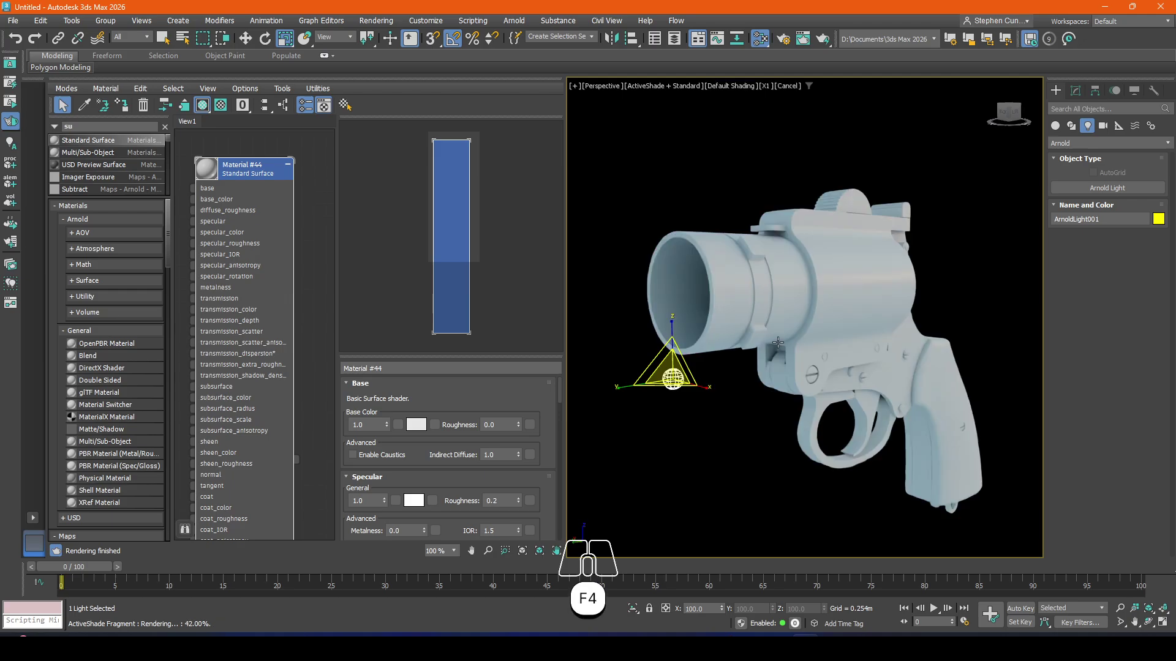
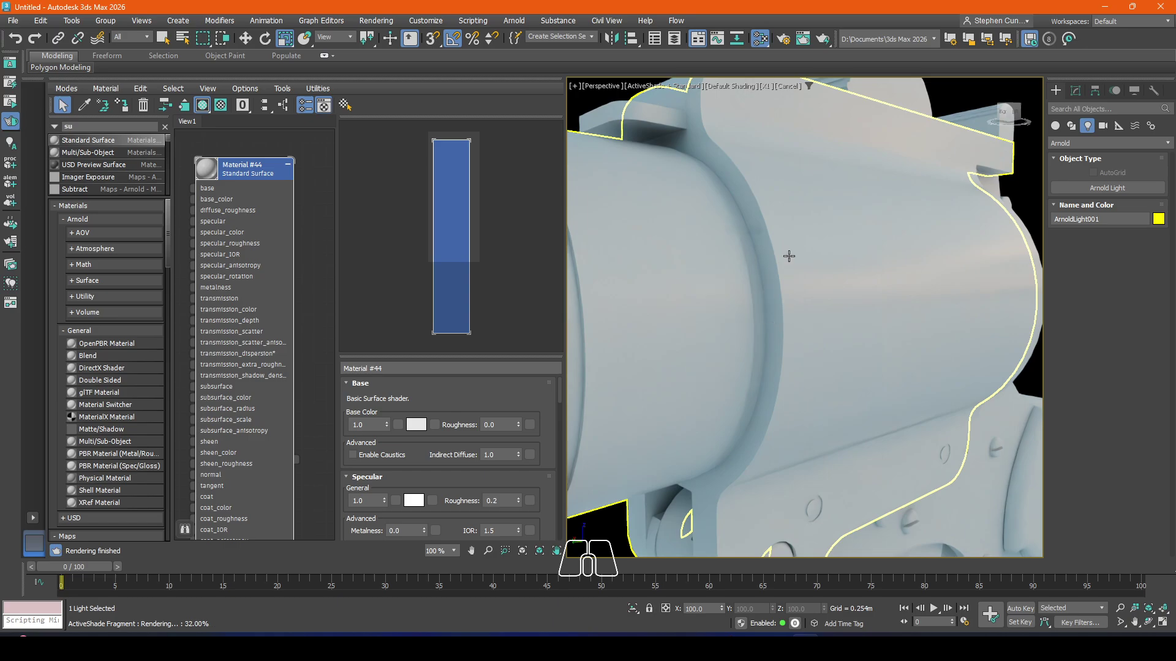
# Step: Zoom in to inspect the lit flare gun, then frame the whole gun again
pyautogui.scroll(-3)
pyautogui.scroll(-3)
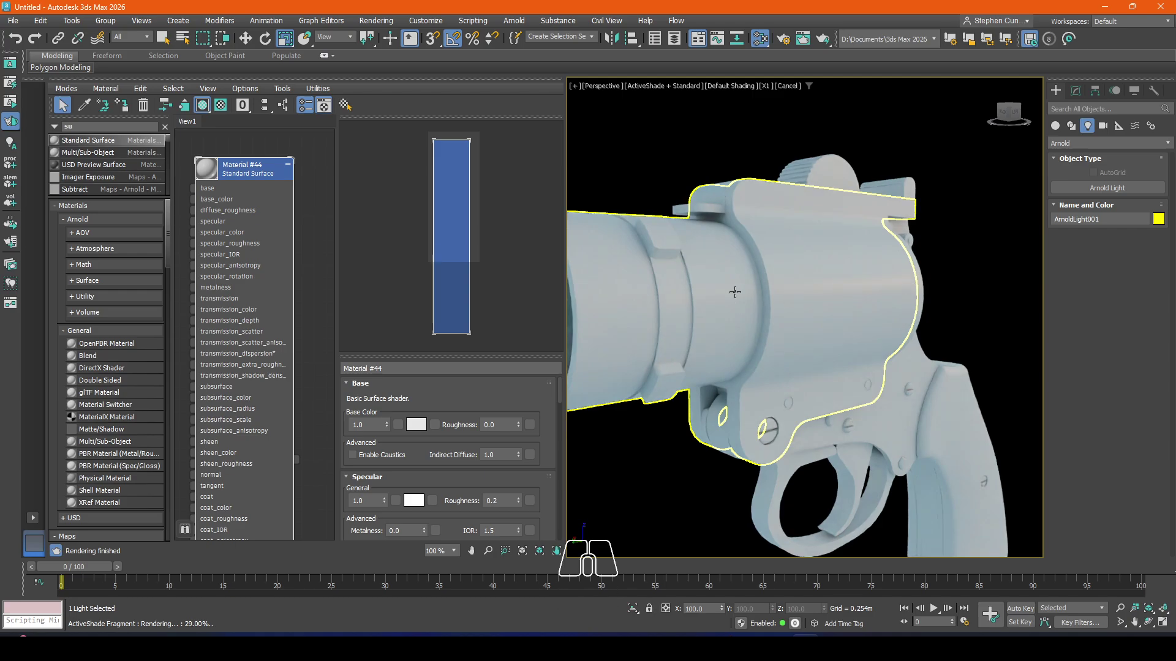
pyautogui.scroll(-3)
pyautogui.moveTo(729, 377); pyautogui.dragTo(775, 325)
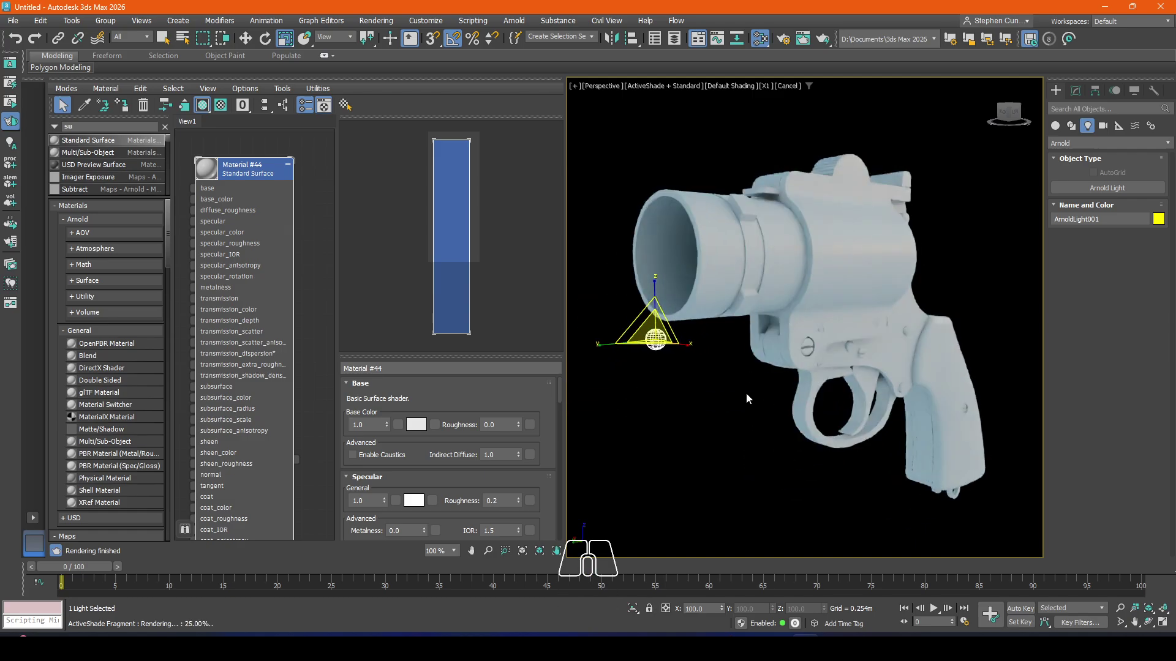
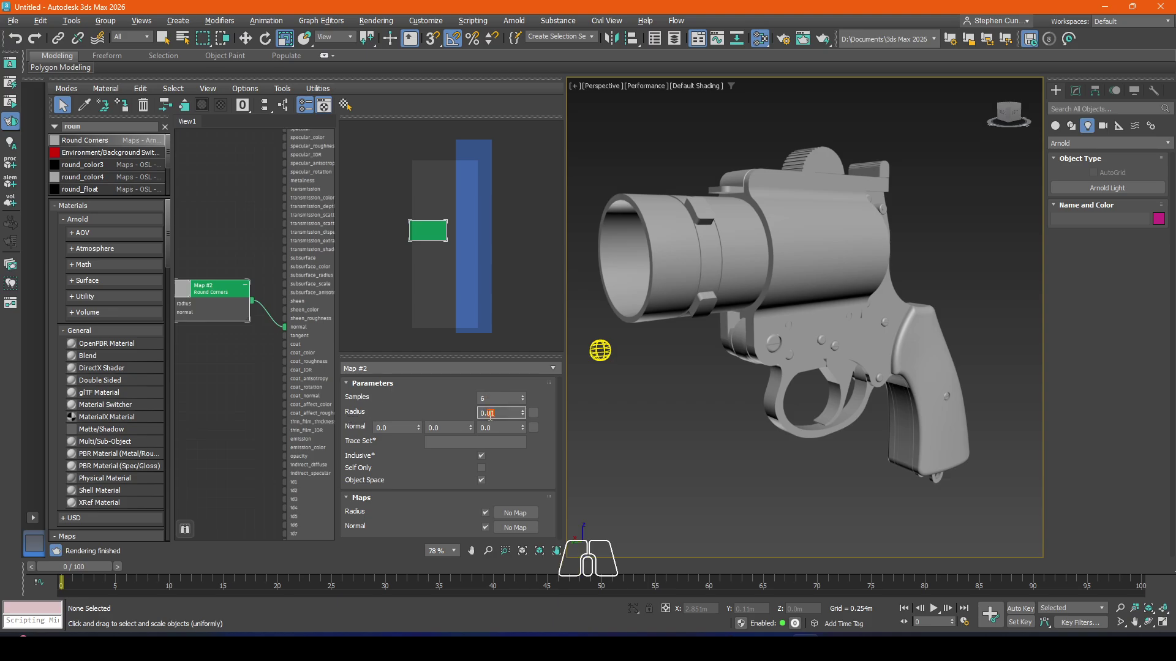
# Step: Set the Round Corners radius to 0.5 and shift the node graph to see the material
pyautogui.press('5')
pyautogui.press('Return')
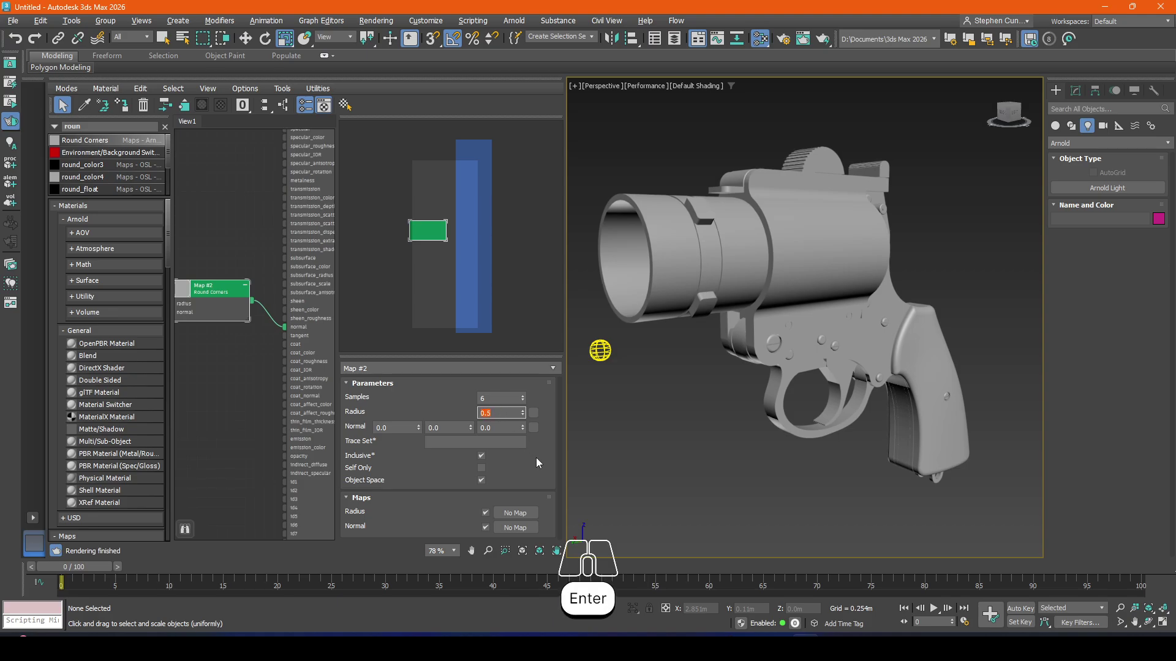
pyautogui.click(543, 470)
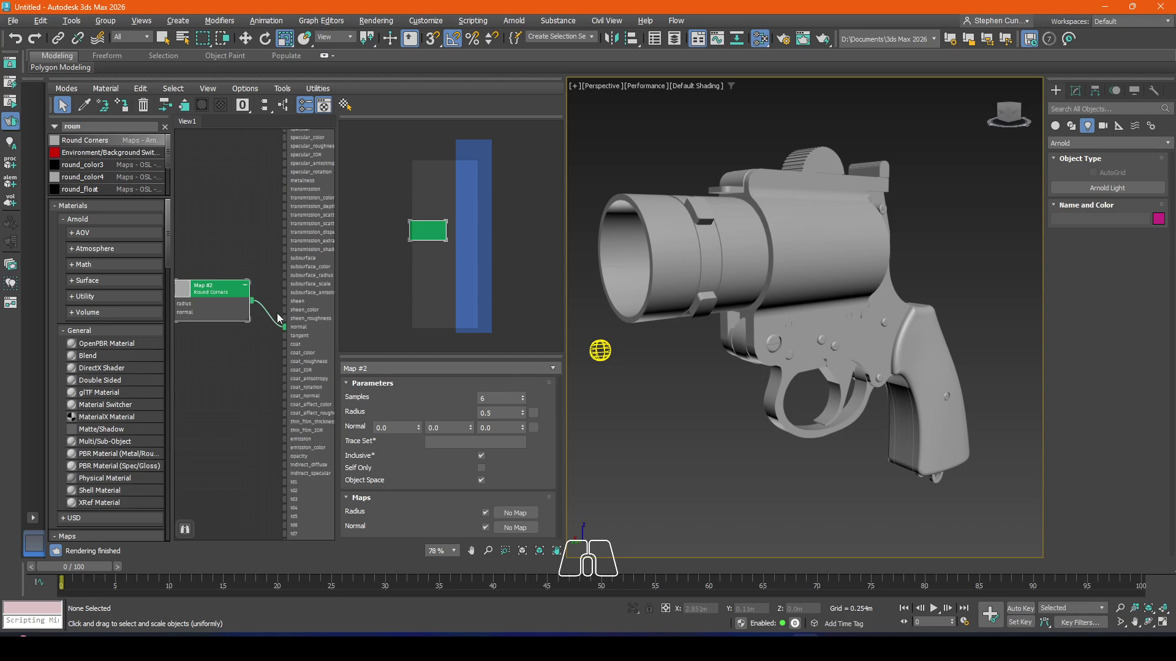
pyautogui.moveTo(282, 318); pyautogui.dragTo(258, 311)
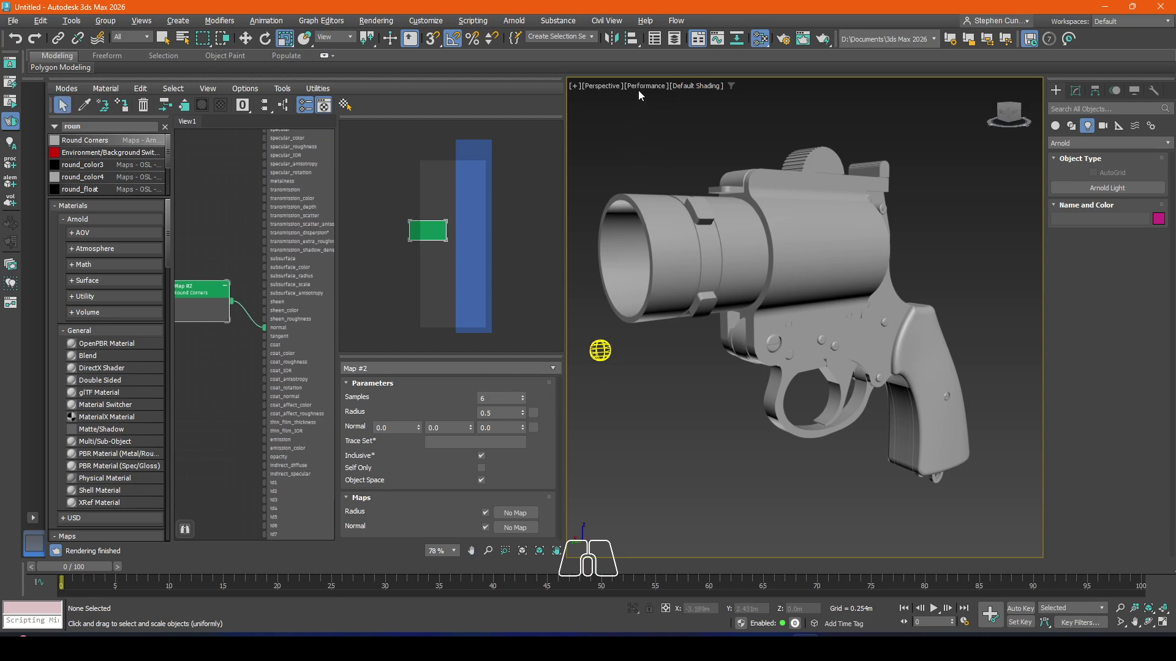
# Step: Switch the viewport to ActiveShade with Arnold and zoom in on the gun's grip
pyautogui.click(660, 90)
pyautogui.click(659, 107)
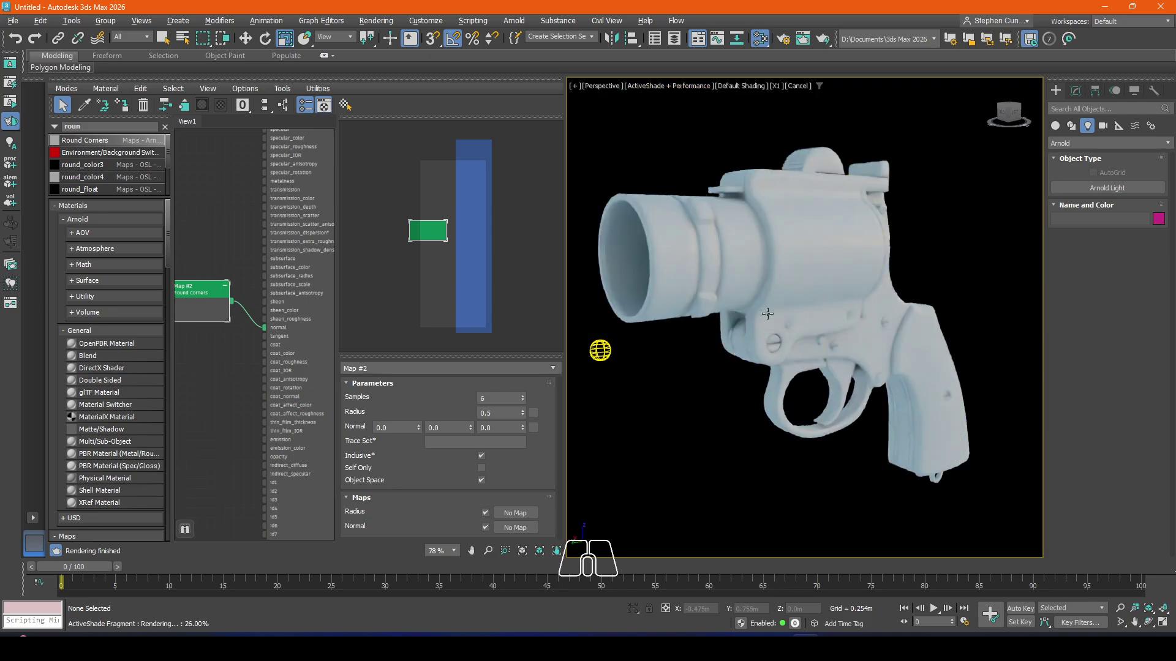
pyautogui.scroll(-3)
pyautogui.scroll(-3)
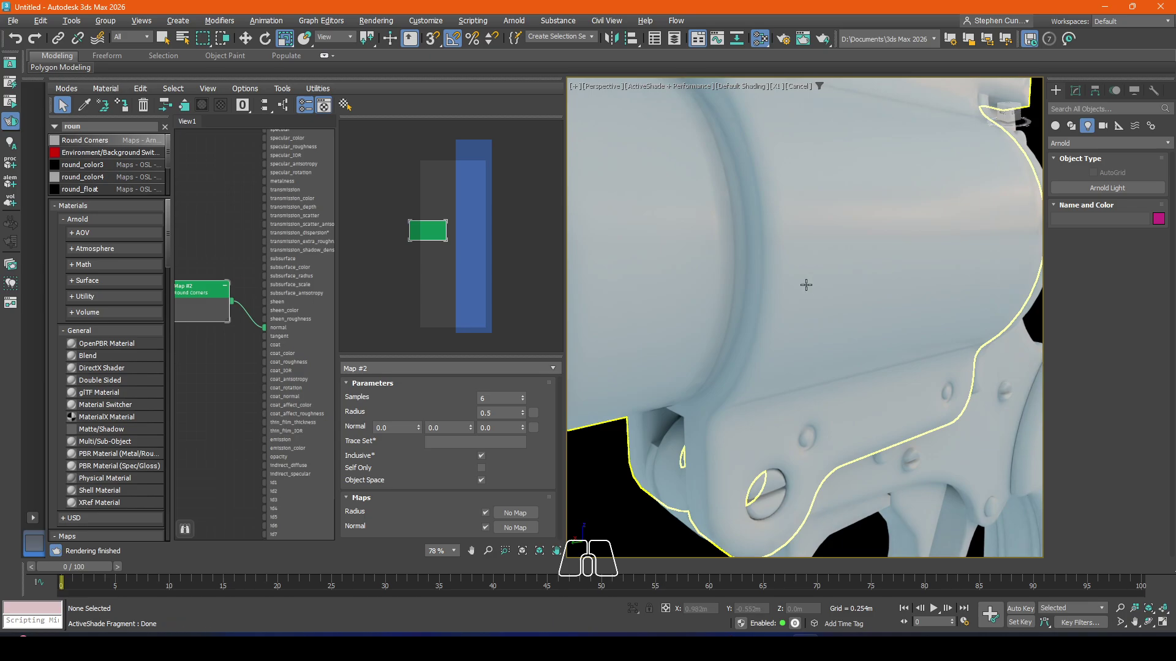
pyautogui.middleClick(806, 281)
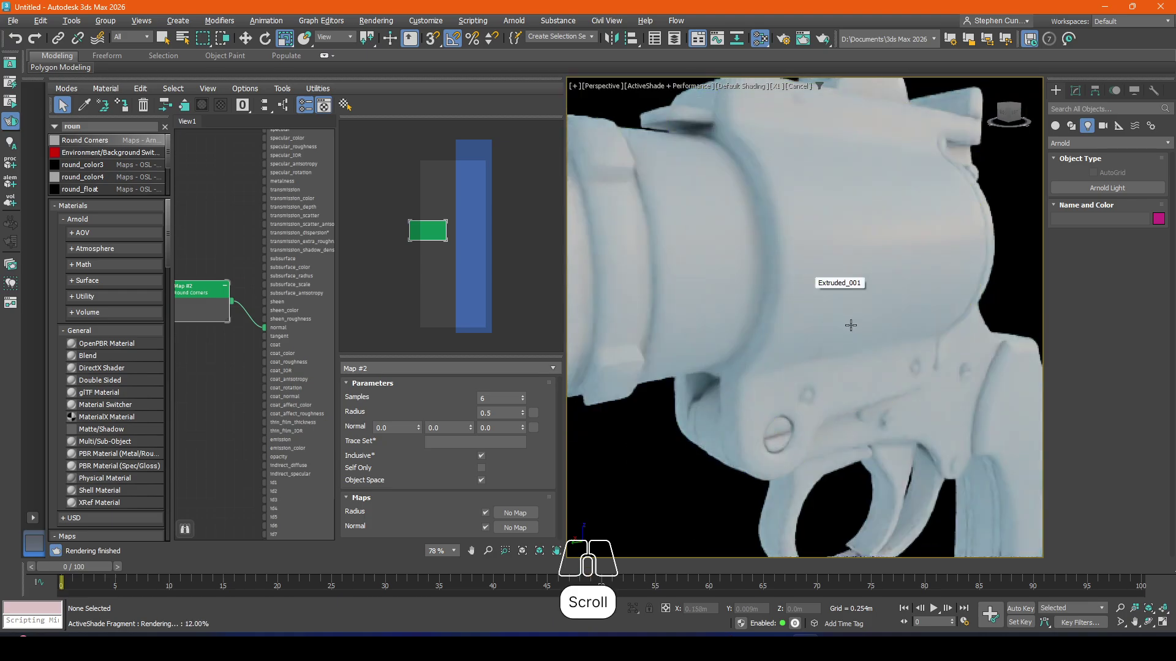
pyautogui.moveTo(839, 322); pyautogui.dragTo(796, 323)
pyautogui.moveTo(888, 386); pyautogui.dragTo(788, 384)
pyautogui.moveTo(821, 398); pyautogui.dragTo(806, 396)
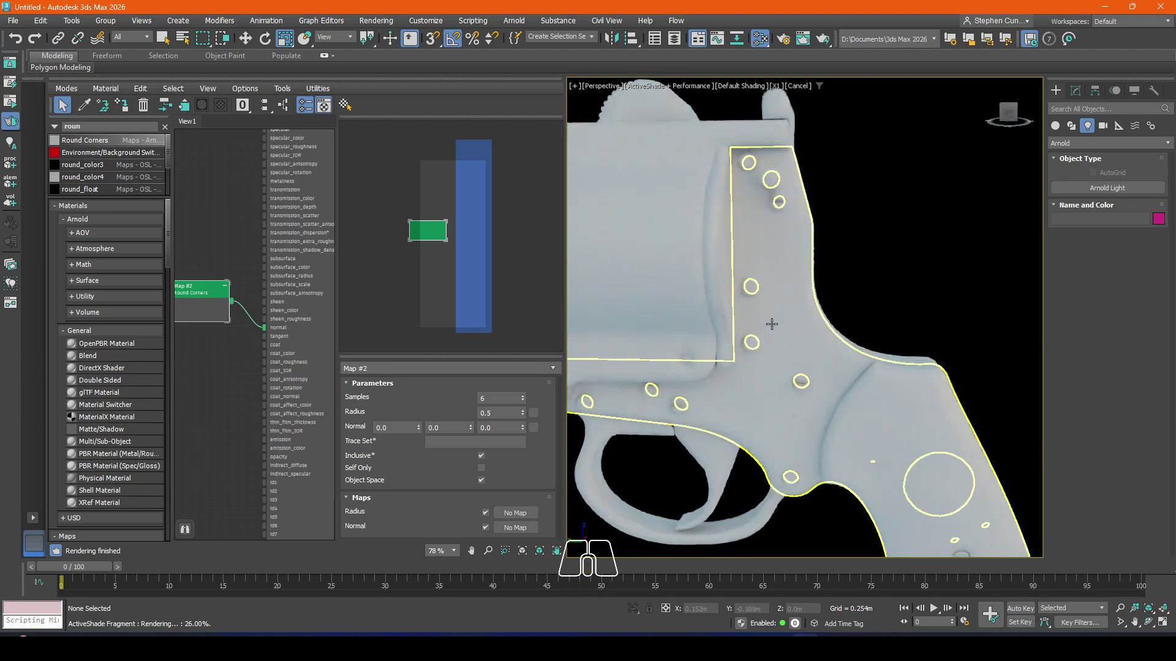
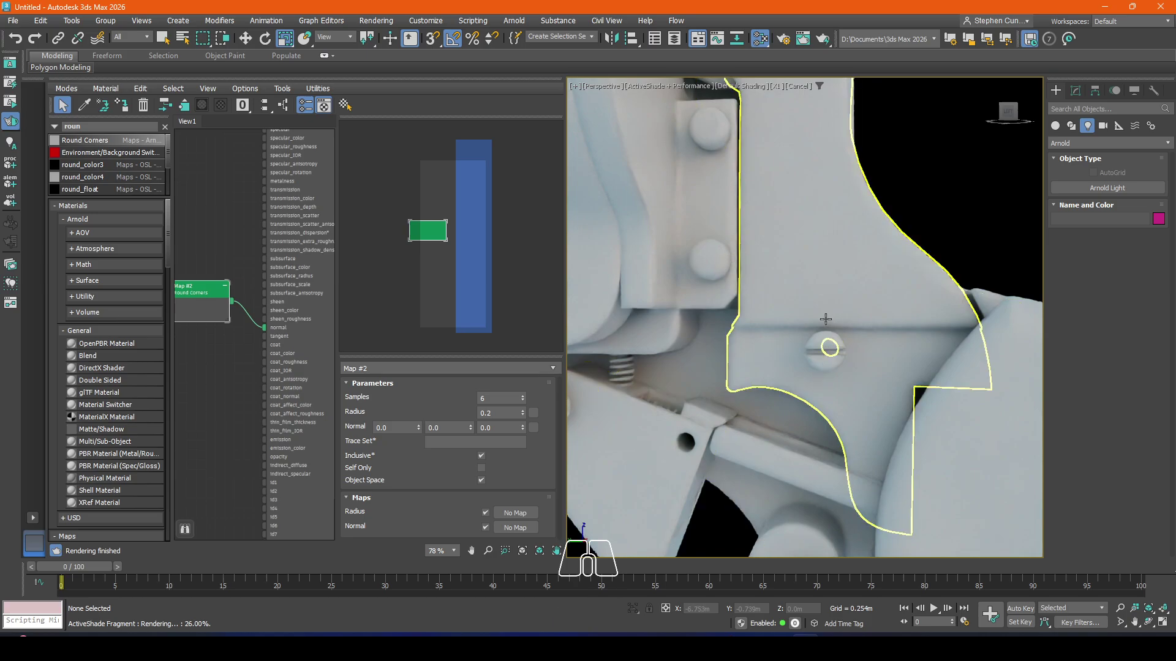
# Step: Wire the Round Corners output into the Standard Surface material's normal input
pyautogui.moveTo(267, 335); pyautogui.dragTo(246, 339)
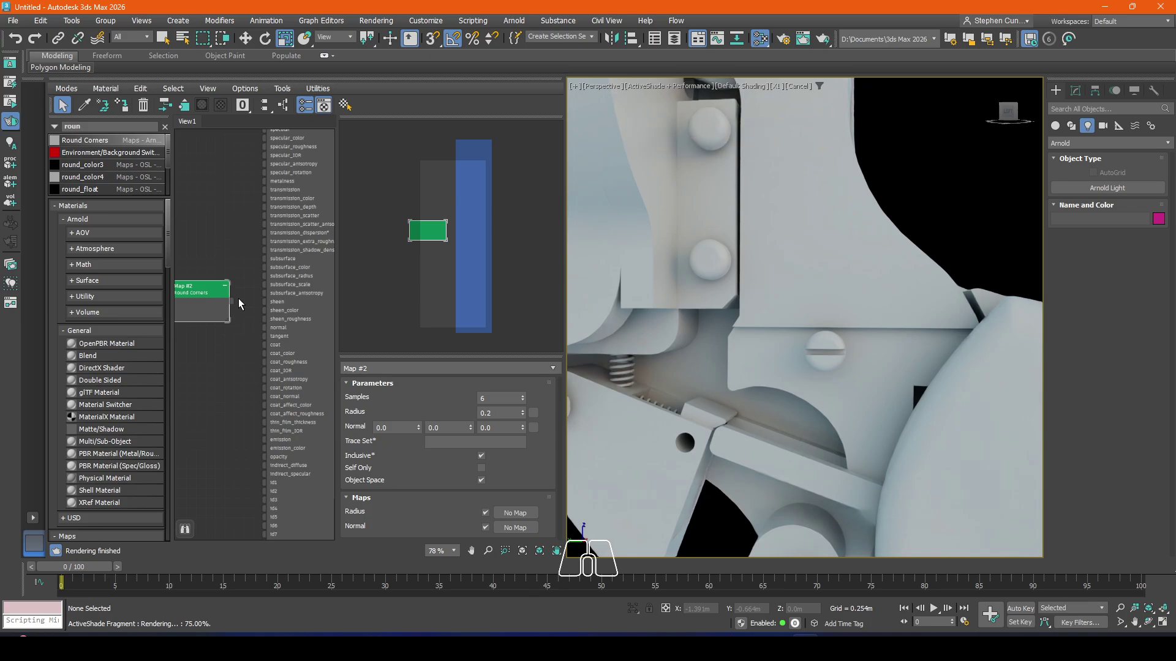
pyautogui.moveTo(238, 307); pyautogui.dragTo(268, 333)
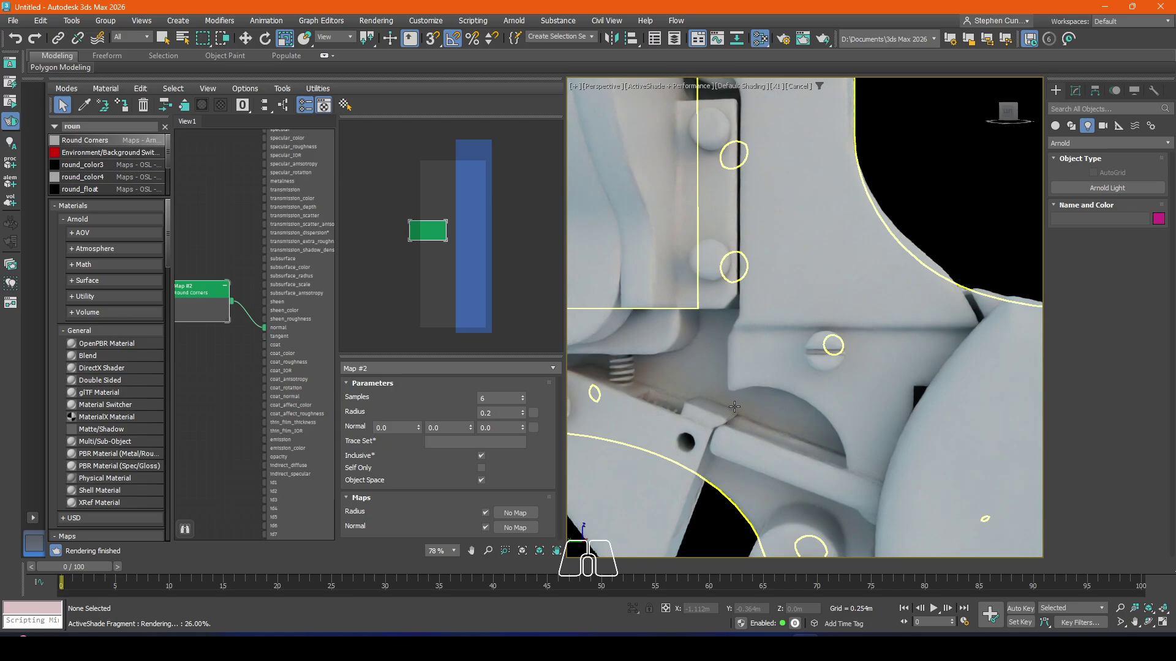
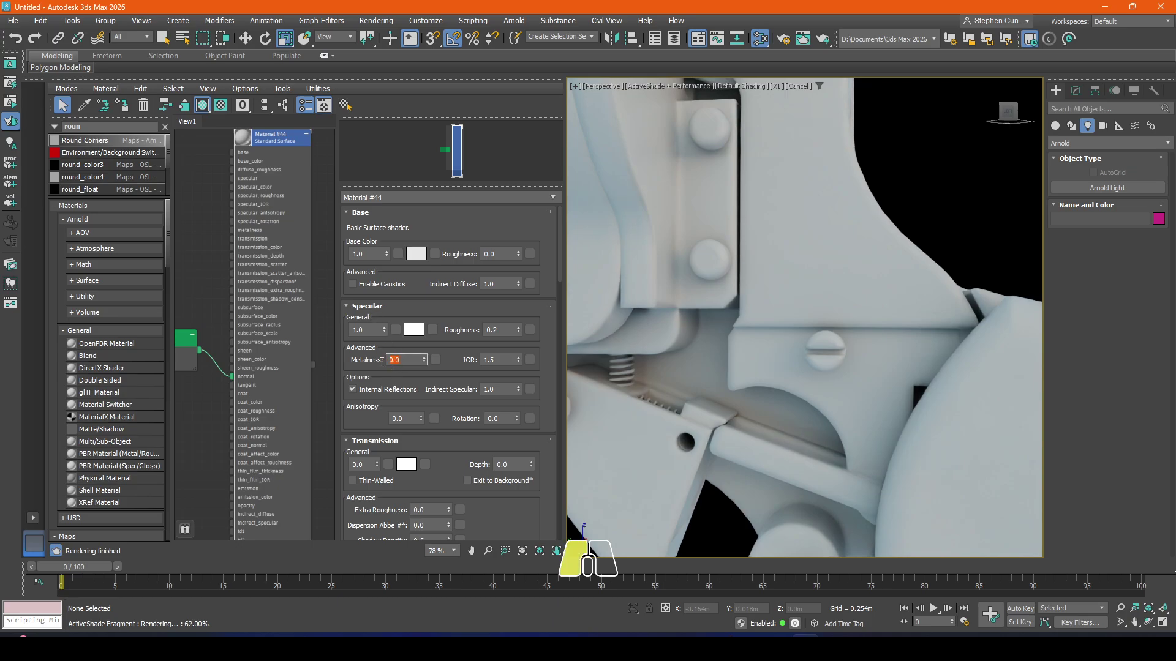
# Step: Set the gun material's Metalness to 1.0 for a fully metallic look
pyautogui.press('1')
pyautogui.press('Return')
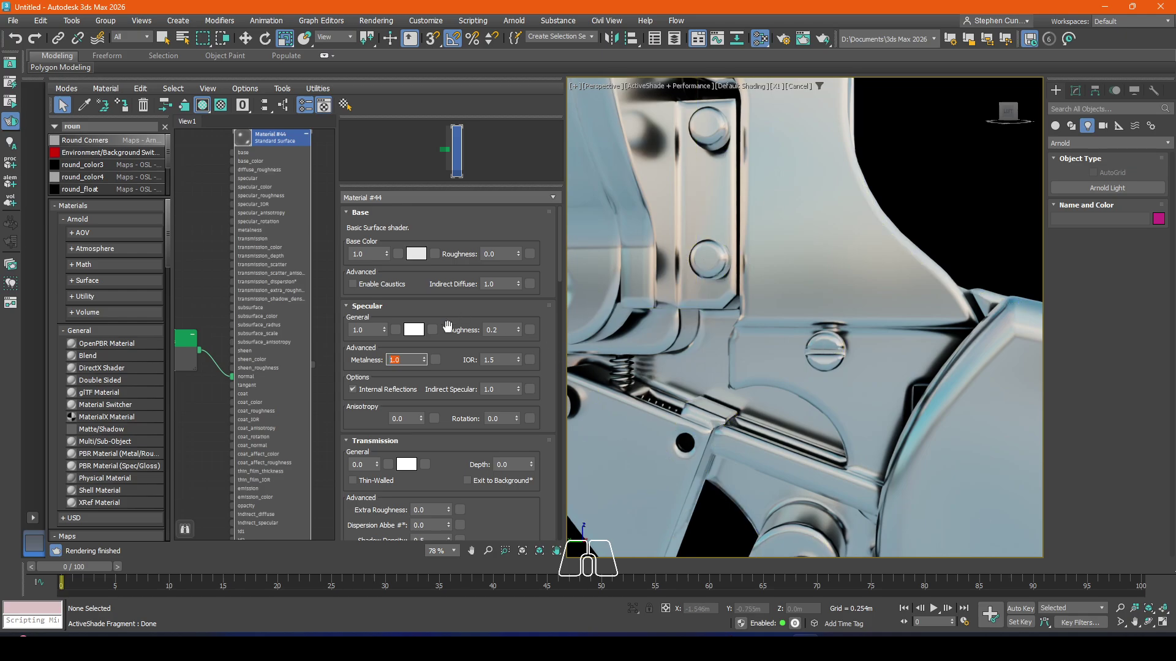
# Step: Lower the Round Corners radius to 0.1 and frame the whole flare gun
pyautogui.click(200, 363)
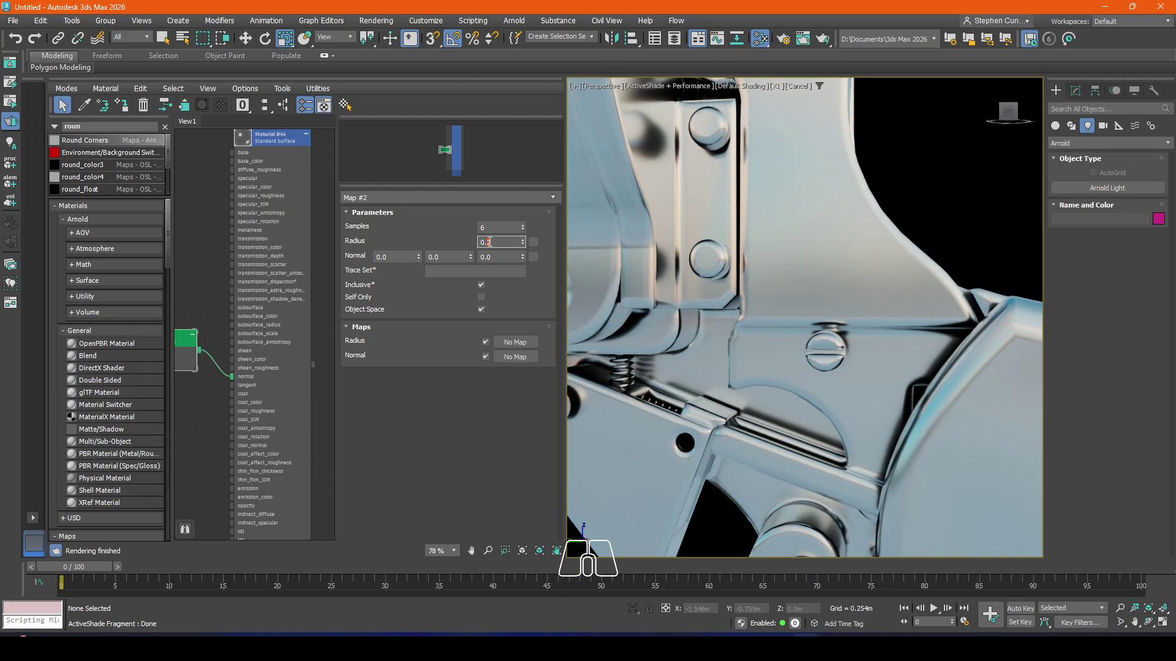
pyautogui.press('1')
pyautogui.press('Return')
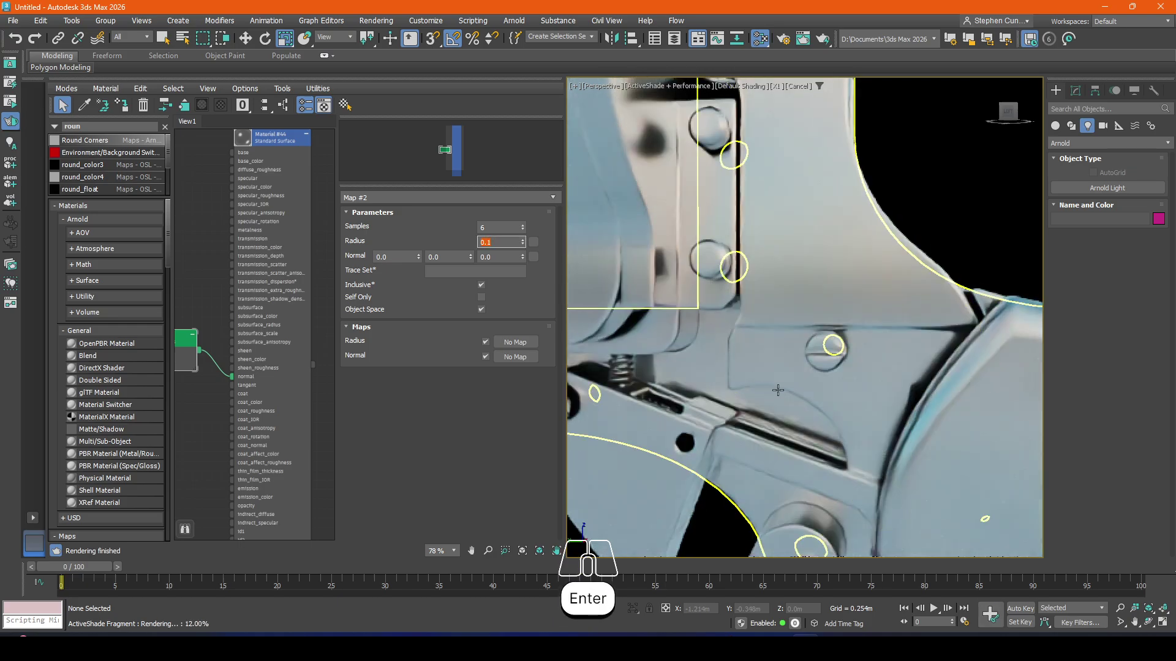
pyautogui.scroll(-3)
pyautogui.moveTo(697, 336); pyautogui.dragTo(781, 341)
pyautogui.moveTo(696, 317); pyautogui.dragTo(736, 322)
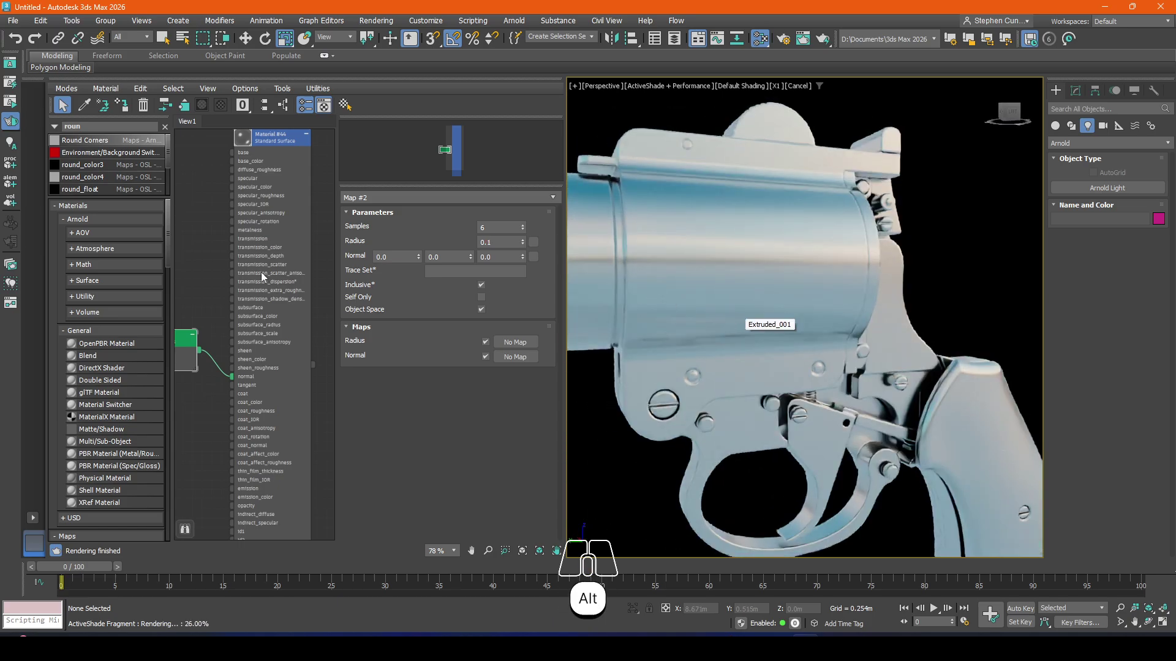
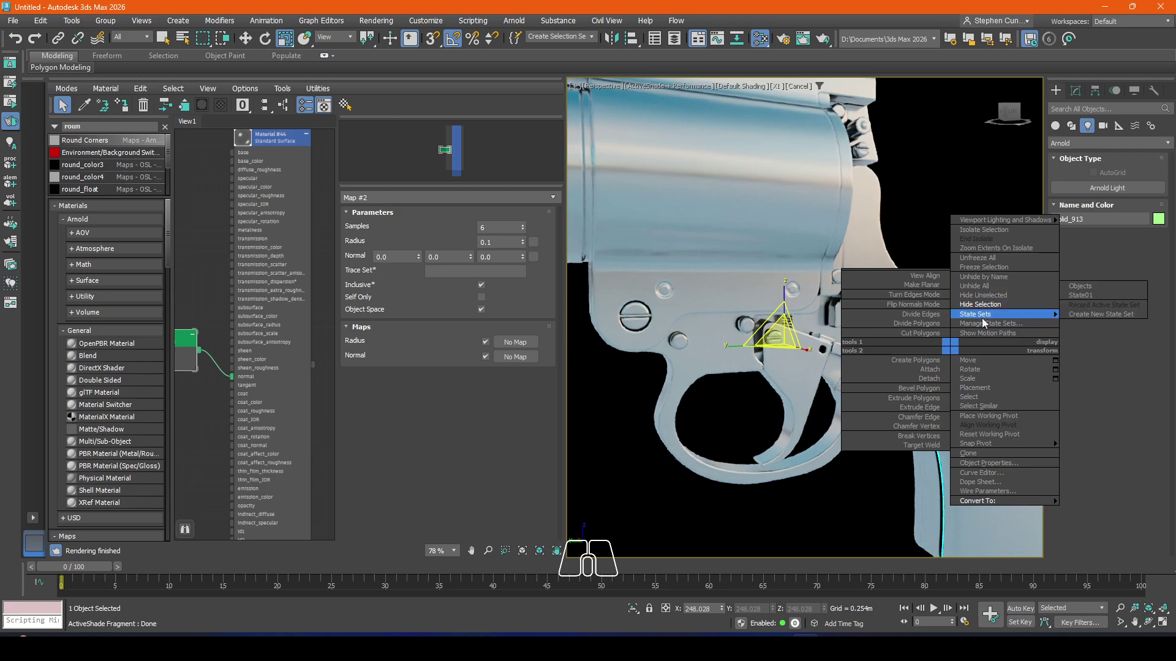
# Step: Zoom in on the trigger and grip to inspect the beveled edges
pyautogui.click(981, 311)
pyautogui.moveTo(930, 387); pyautogui.dragTo(871, 352)
pyautogui.middleClick(854, 388)
pyautogui.scroll(3)
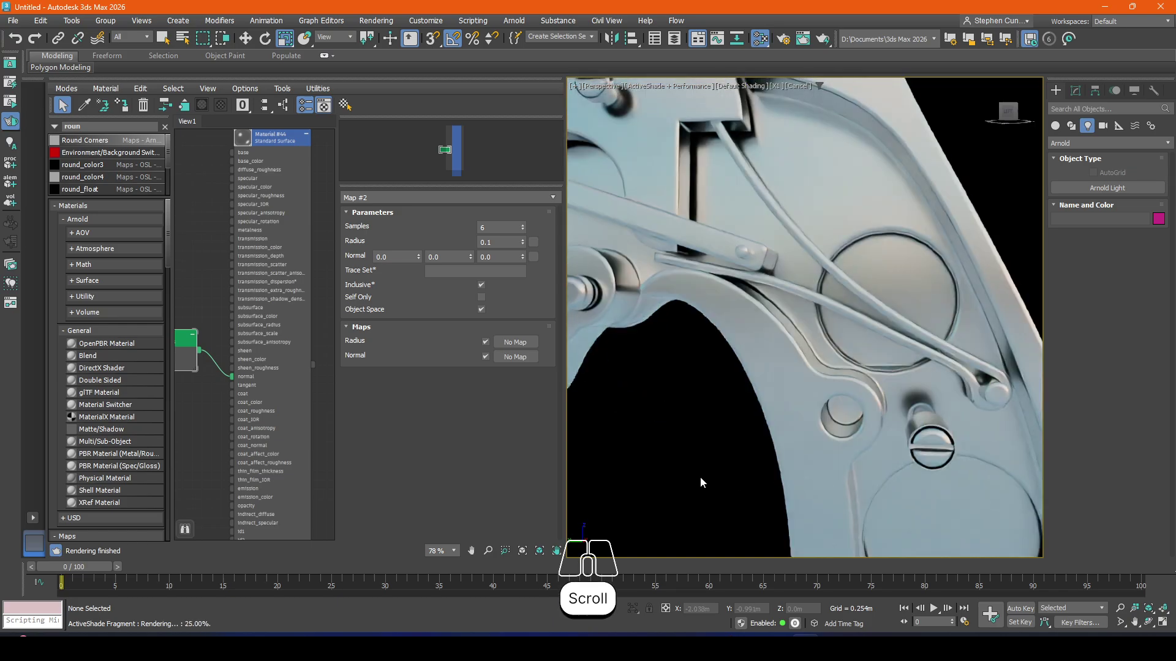
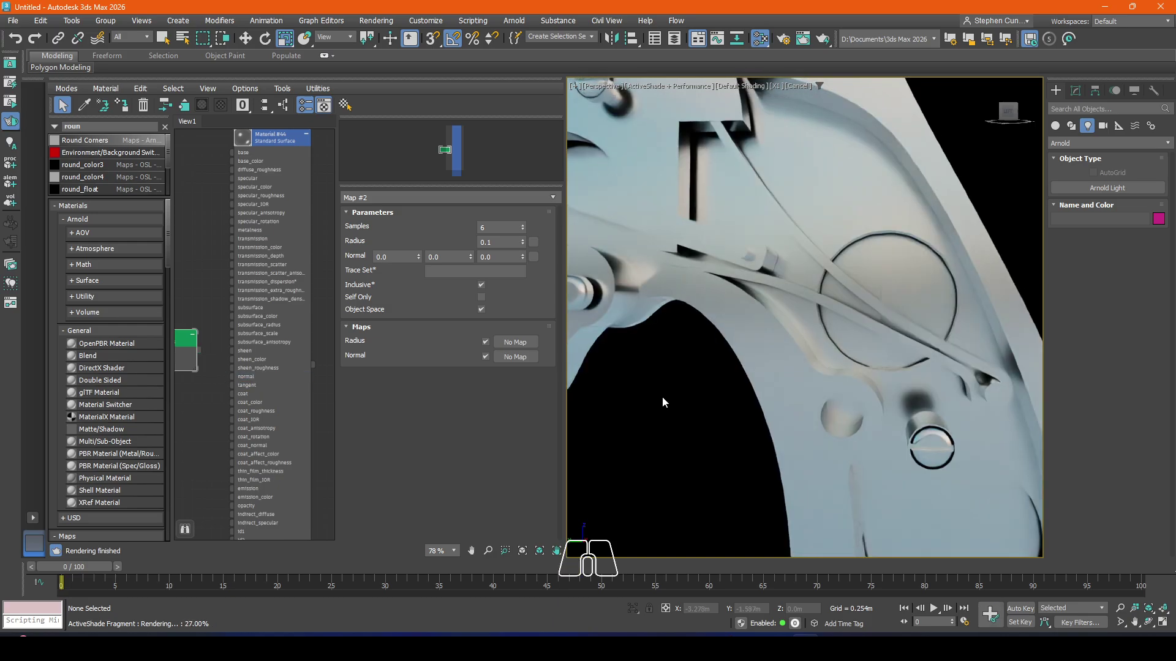
pyautogui.scroll(-3)
pyautogui.moveTo(669, 407); pyautogui.dragTo(747, 410)
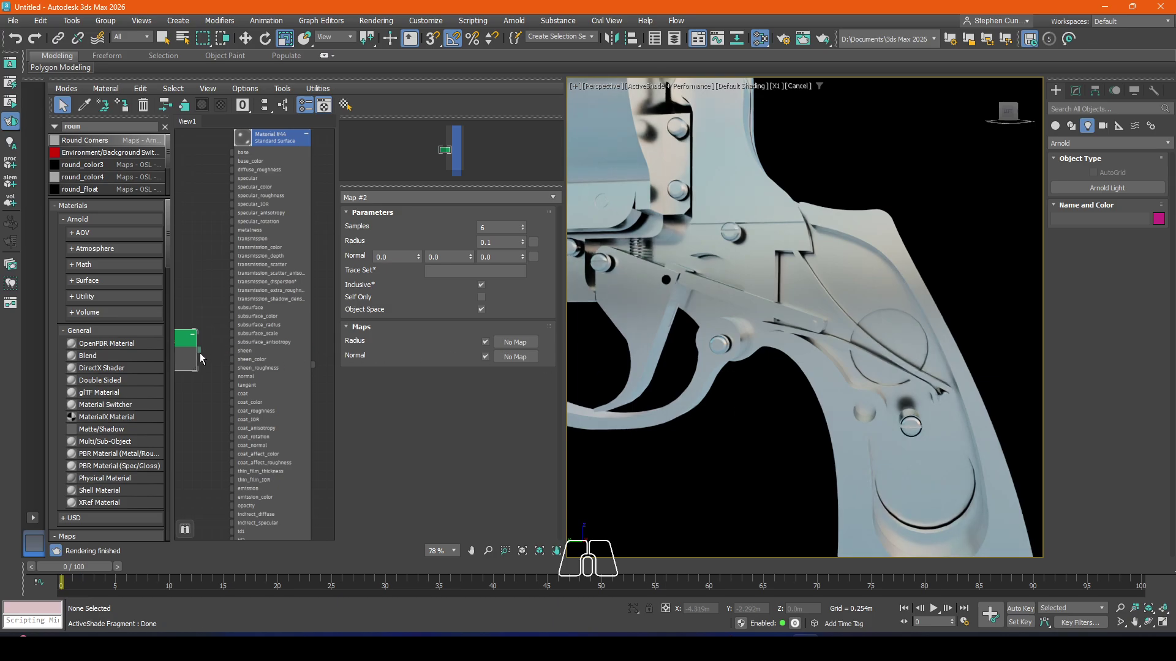
# Step: Reconnect the Round Corners map to the normal input and zoom on the trigger linkage
pyautogui.moveTo(204, 357); pyautogui.dragTo(241, 381)
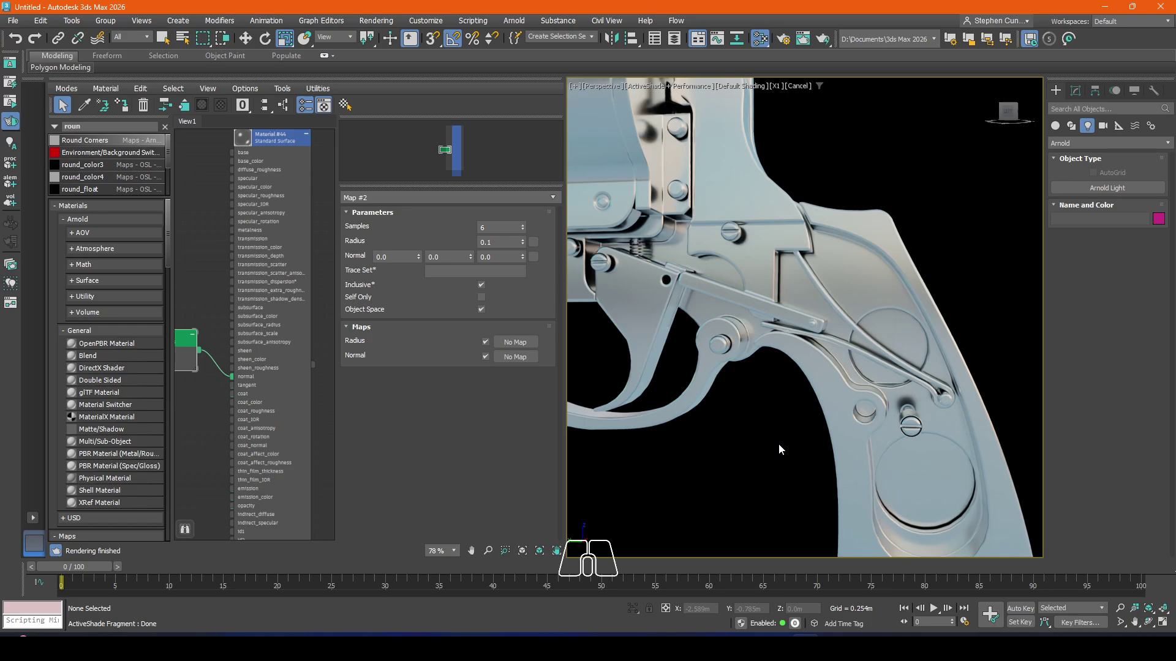
pyautogui.middleClick(810, 262)
pyautogui.moveTo(776, 298); pyautogui.dragTo(774, 268)
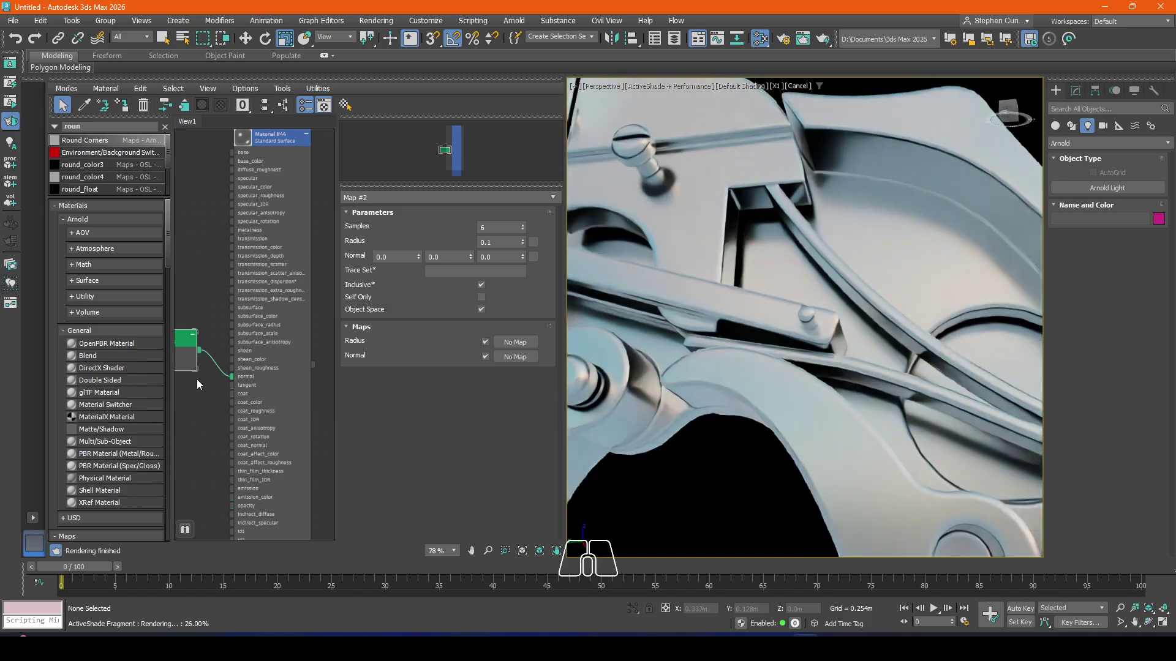
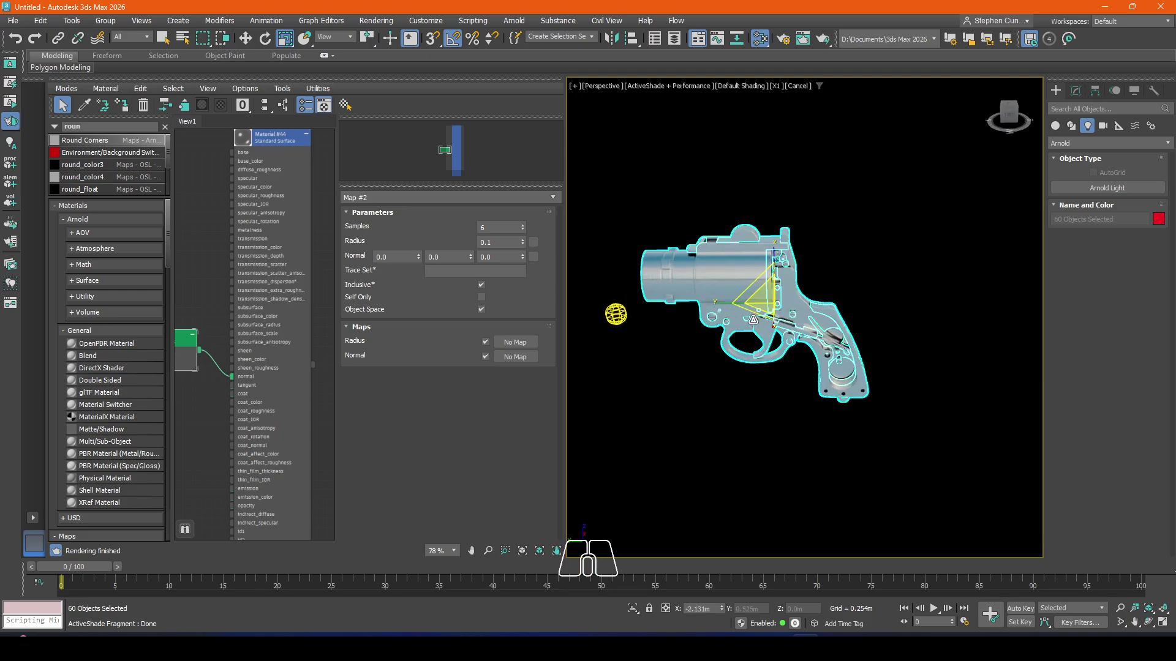
# Step: Hide the whole selected flare gun via Hide Selection
pyautogui.rightClick(745, 303)
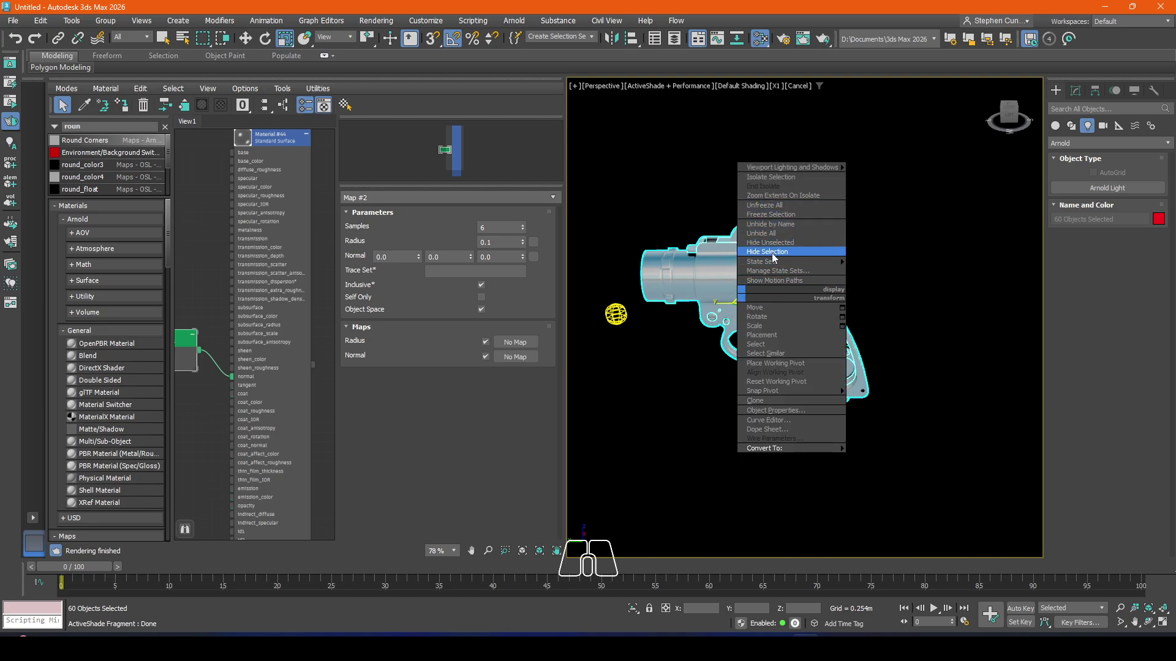
pyautogui.click(783, 258)
# Step: Start Box creation from Create panel > Standard Primitives
pyautogui.click(1082, 96)
pyautogui.click(1063, 99)
pyautogui.click(1058, 131)
pyautogui.click(1073, 191)
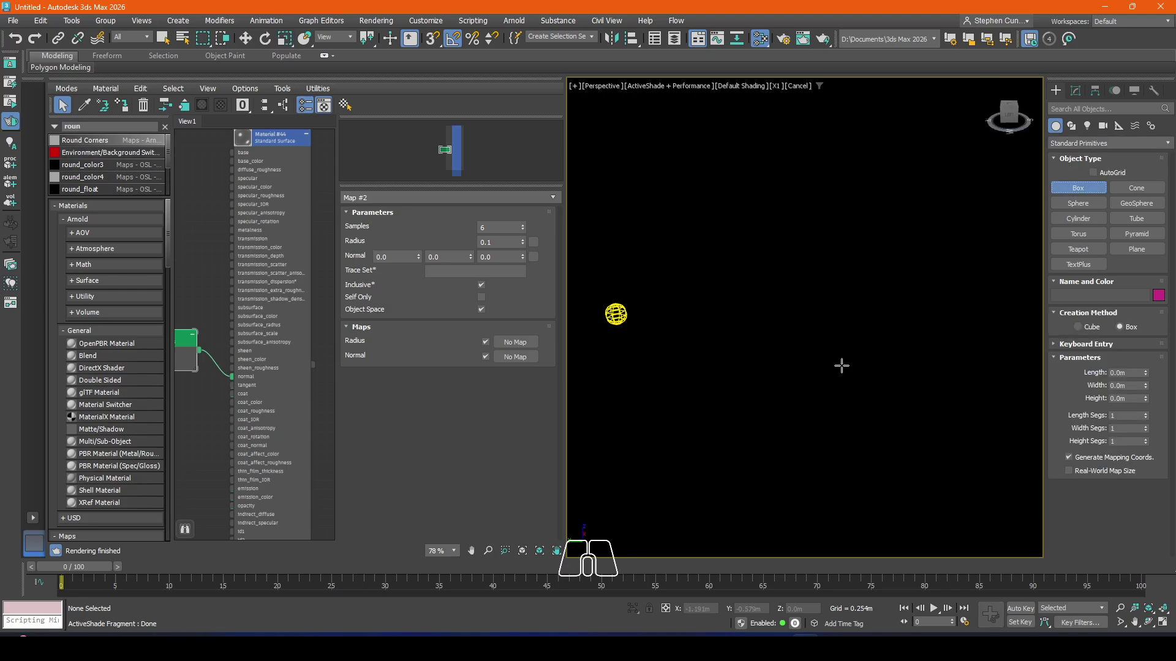
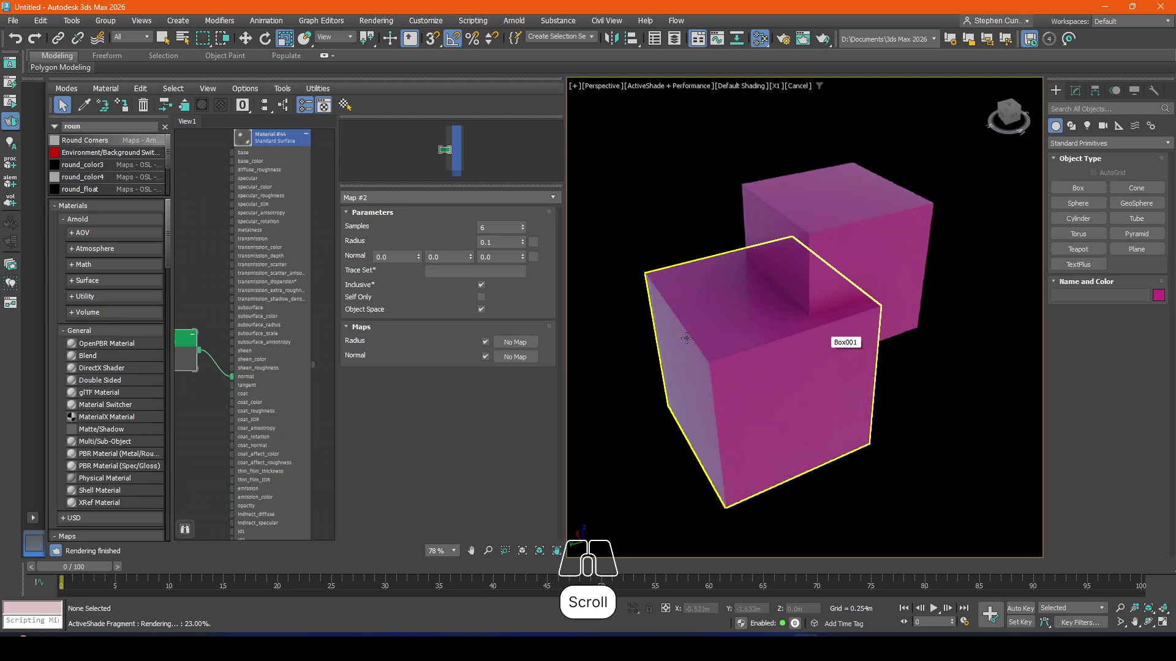
# Step: Apply the rounded metal Material #44 to the front box and raise the bevel radius to 0.5
pyautogui.click(316, 372)
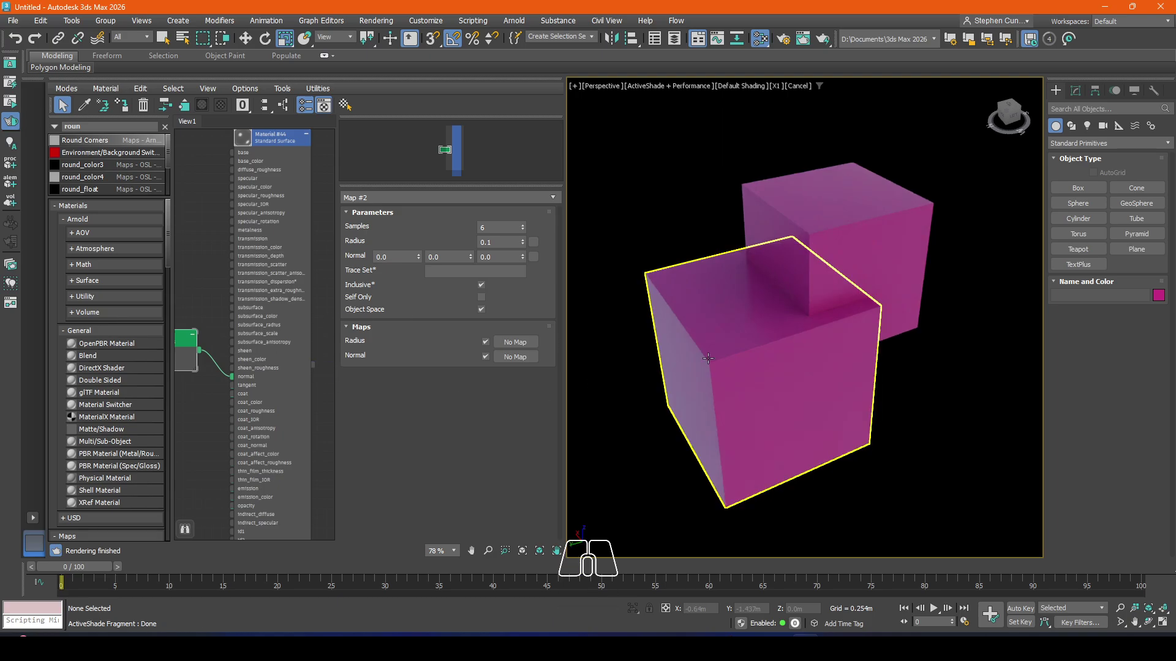
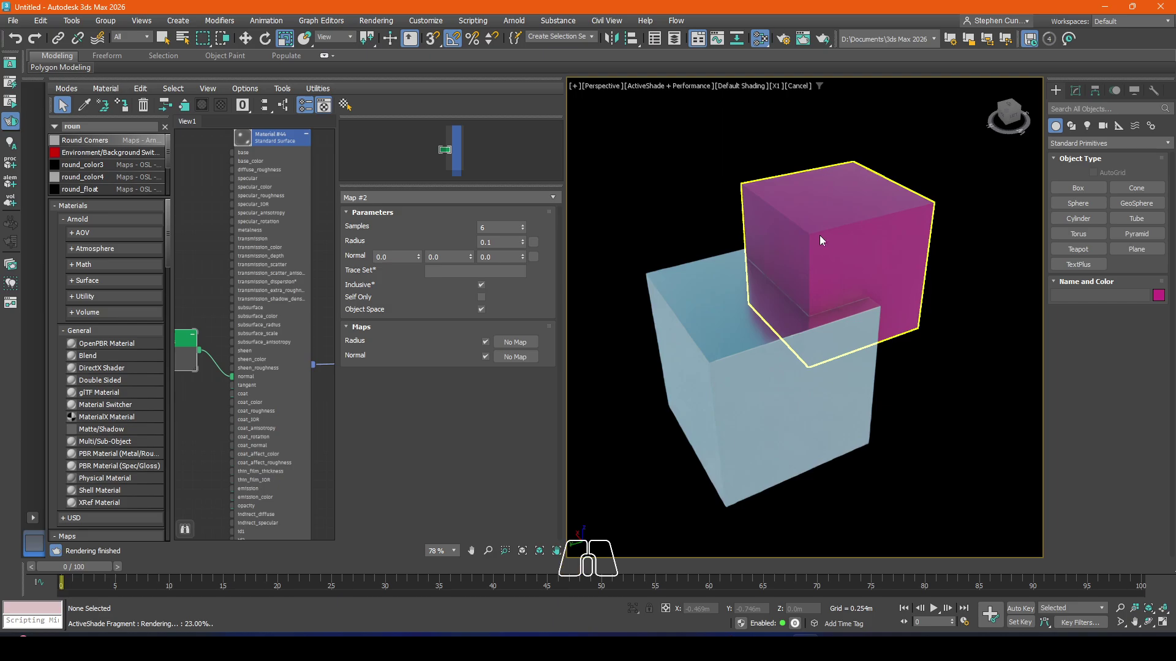
pyautogui.scroll(3)
pyautogui.middleClick(780, 288)
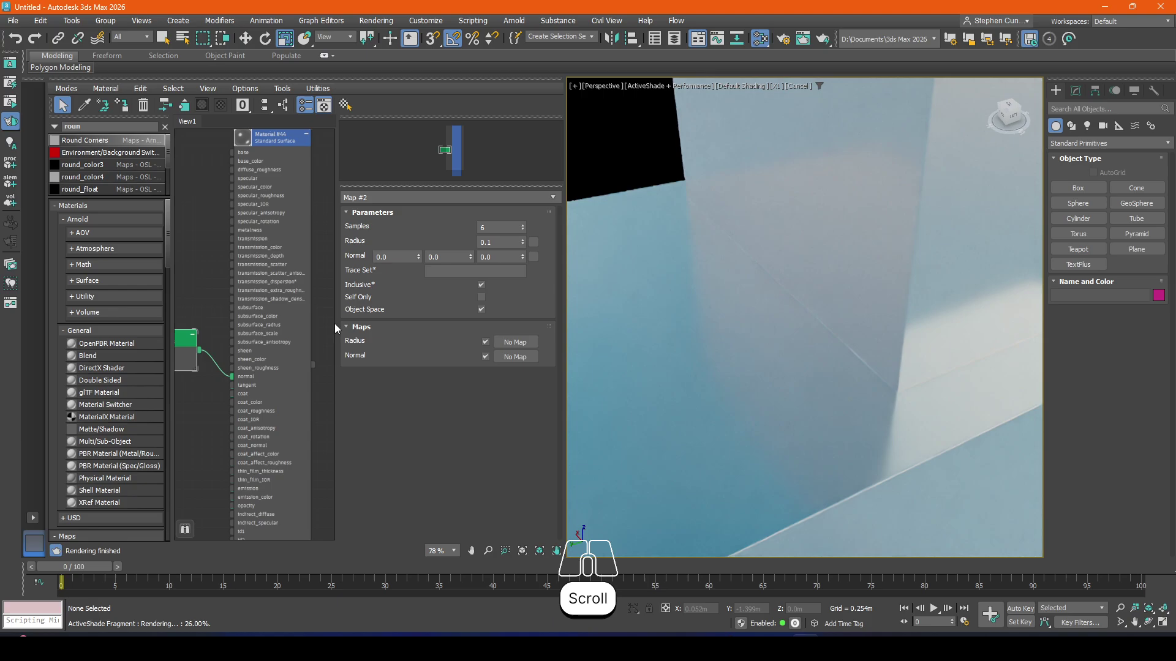
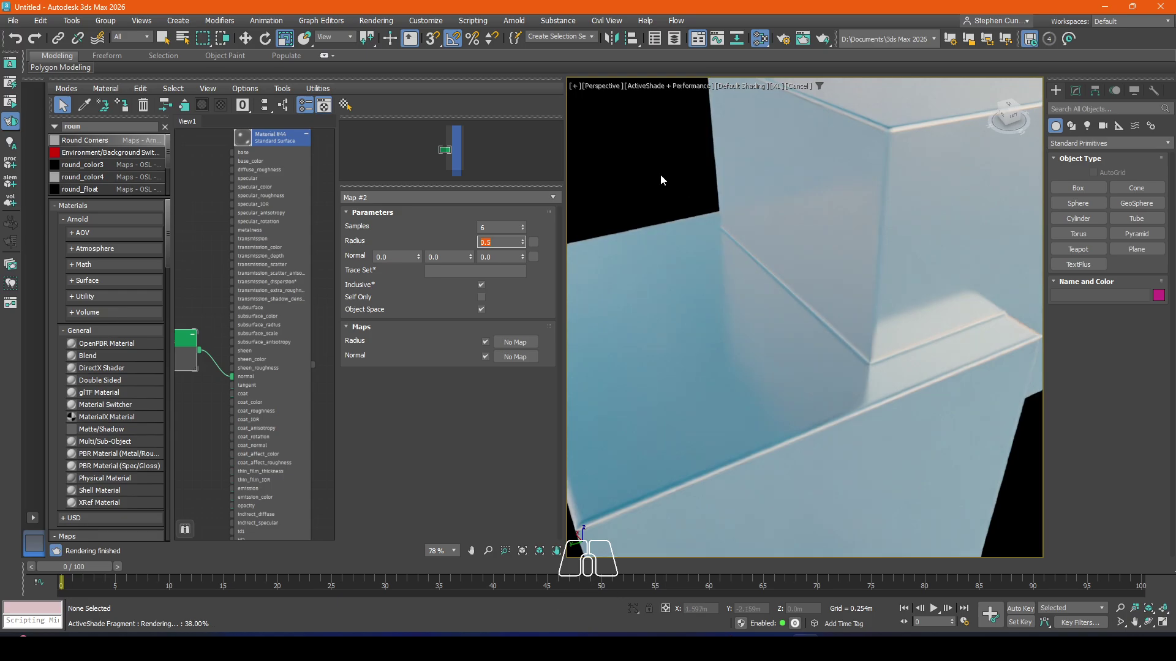
pyautogui.press('F4')
# Step: Frame both boxes and toggle the edge overlay to inspect where their surfaces meet
pyautogui.middleClick(857, 270)
pyautogui.scroll(-3)
pyautogui.press('F3')
pyautogui.press('F4')
pyautogui.moveTo(992, 375); pyautogui.dragTo(983, 383)
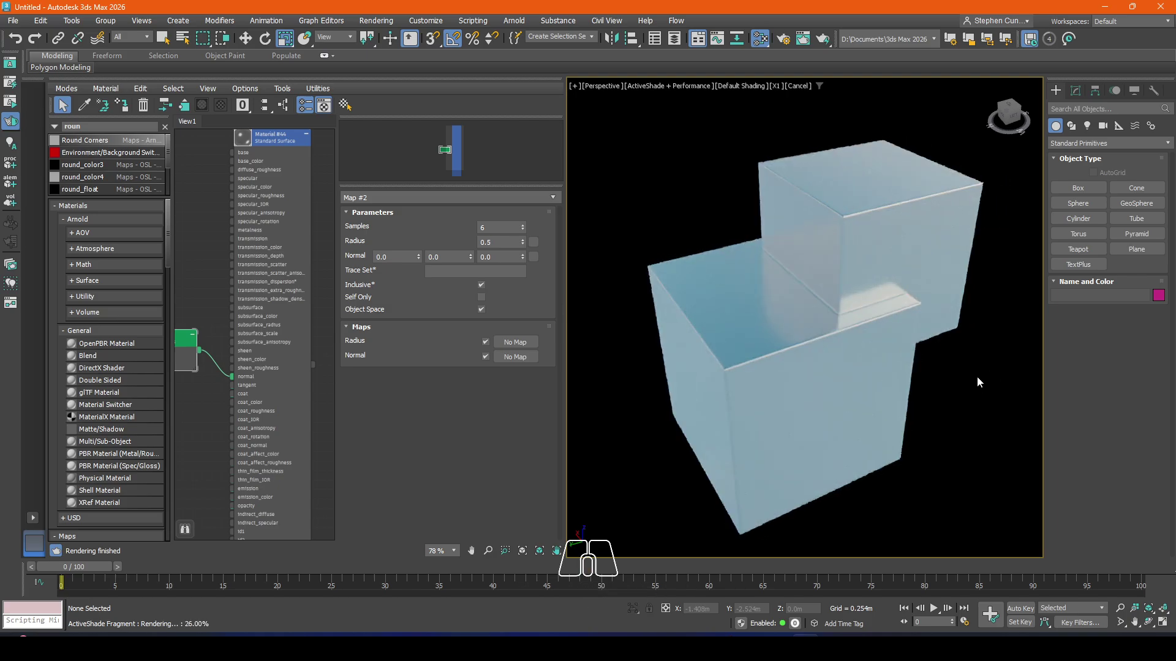
pyautogui.press('F3')
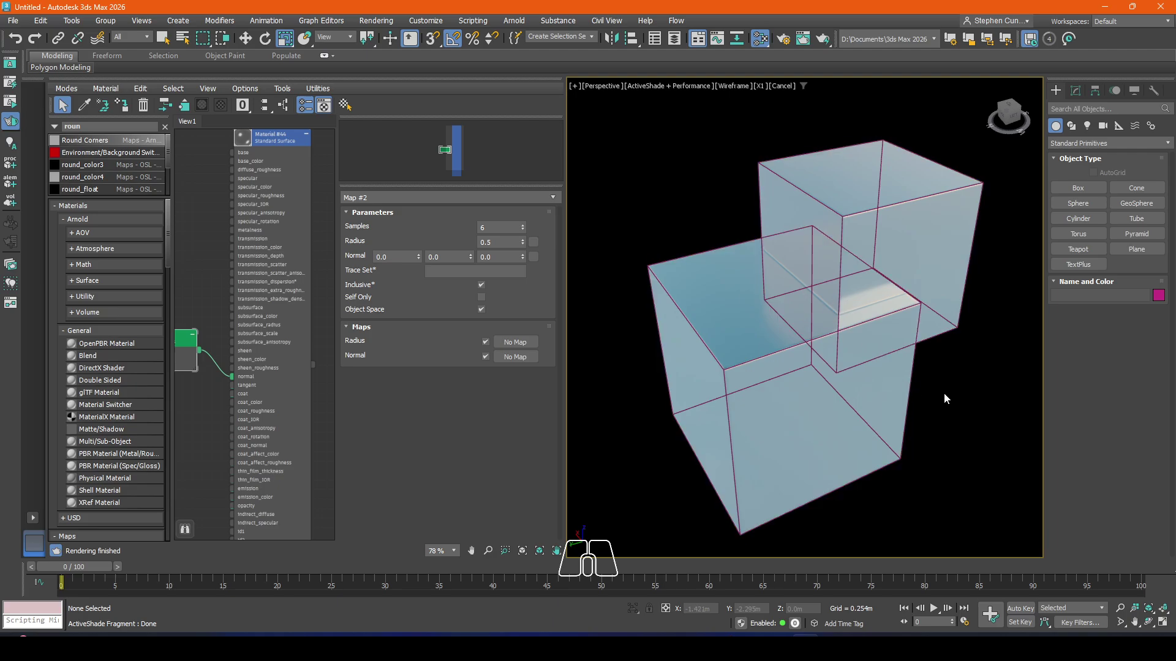
pyautogui.press('F3')
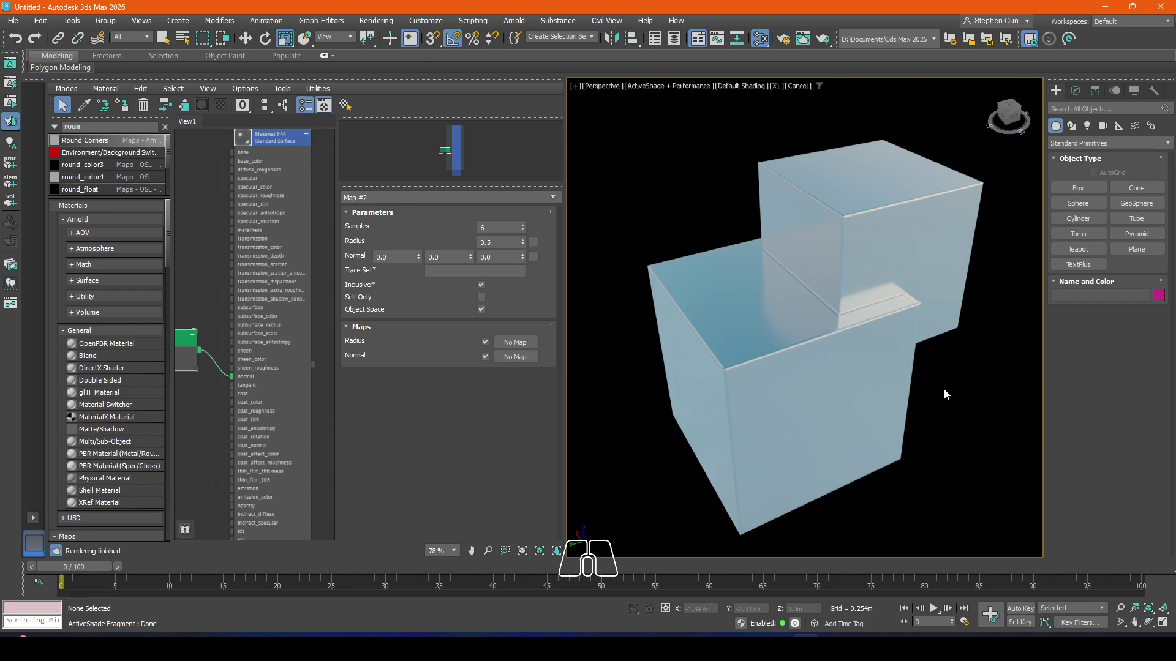
pyautogui.scroll(3)
# Step: Uncheck Self Only so rounding blends where the two boxes intersect
pyautogui.middleClick(819, 299)
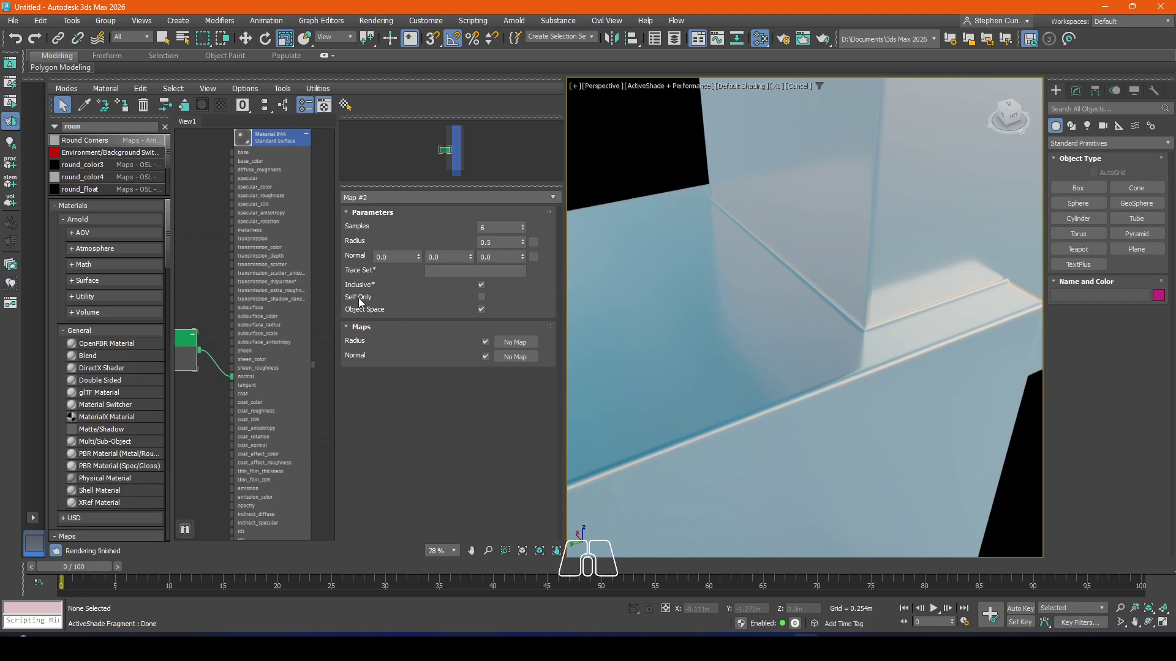
pyautogui.click(484, 301)
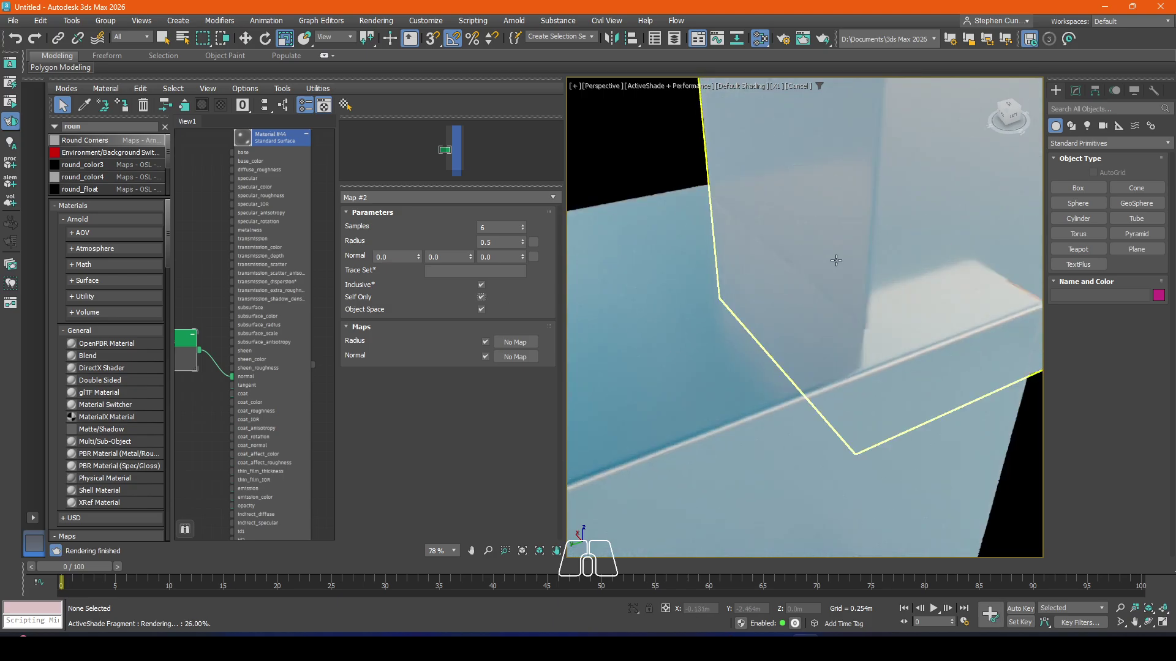
pyautogui.click(485, 300)
pyautogui.click(486, 300)
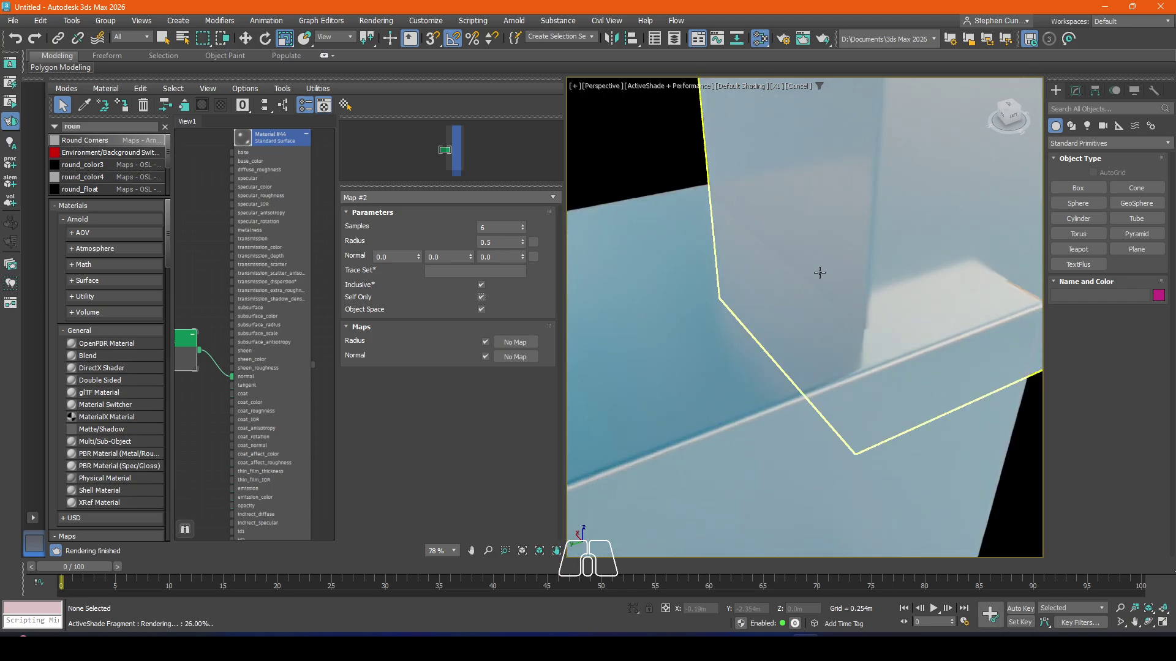
pyautogui.click(487, 300)
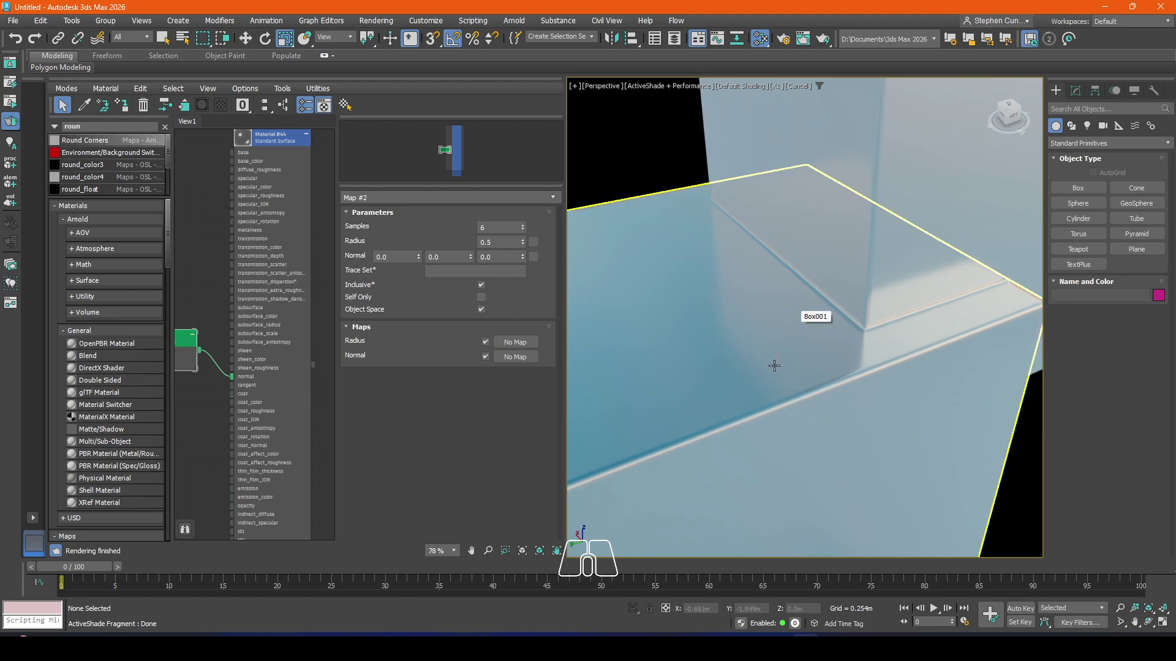
# Step: Pull back to frame both boxes and select both of them
pyautogui.middleClick(780, 340)
pyautogui.scroll(-3)
pyautogui.middleClick(779, 339)
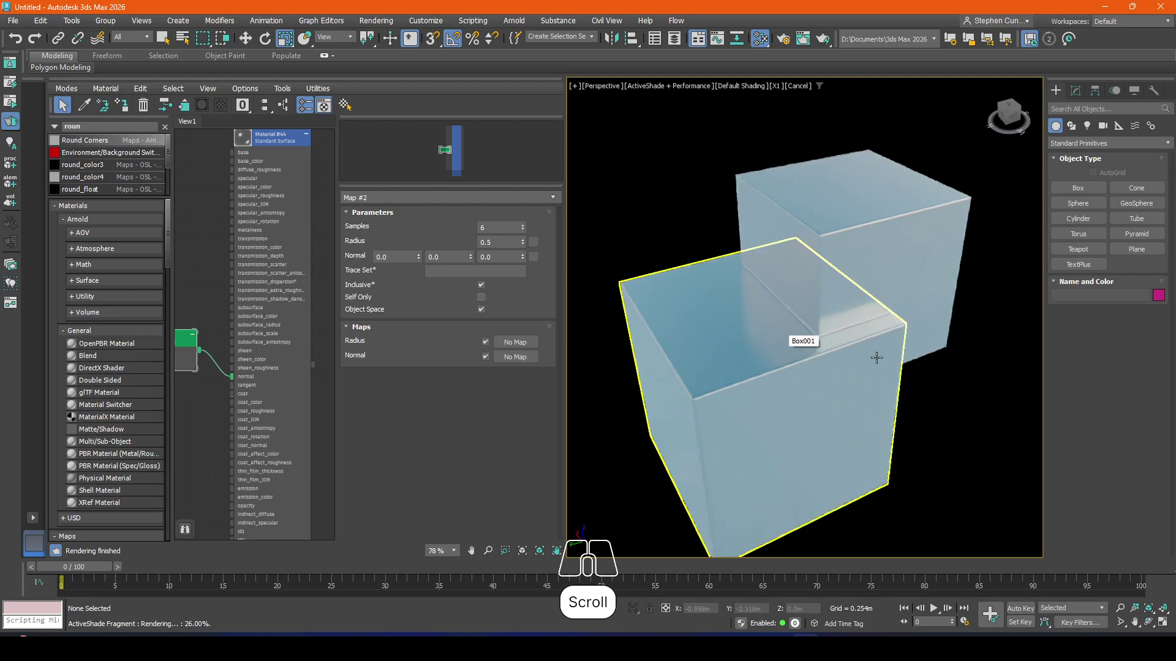
pyautogui.middleClick(938, 387)
pyautogui.scroll(-3)
pyautogui.click(962, 385)
pyautogui.click(1004, 226)
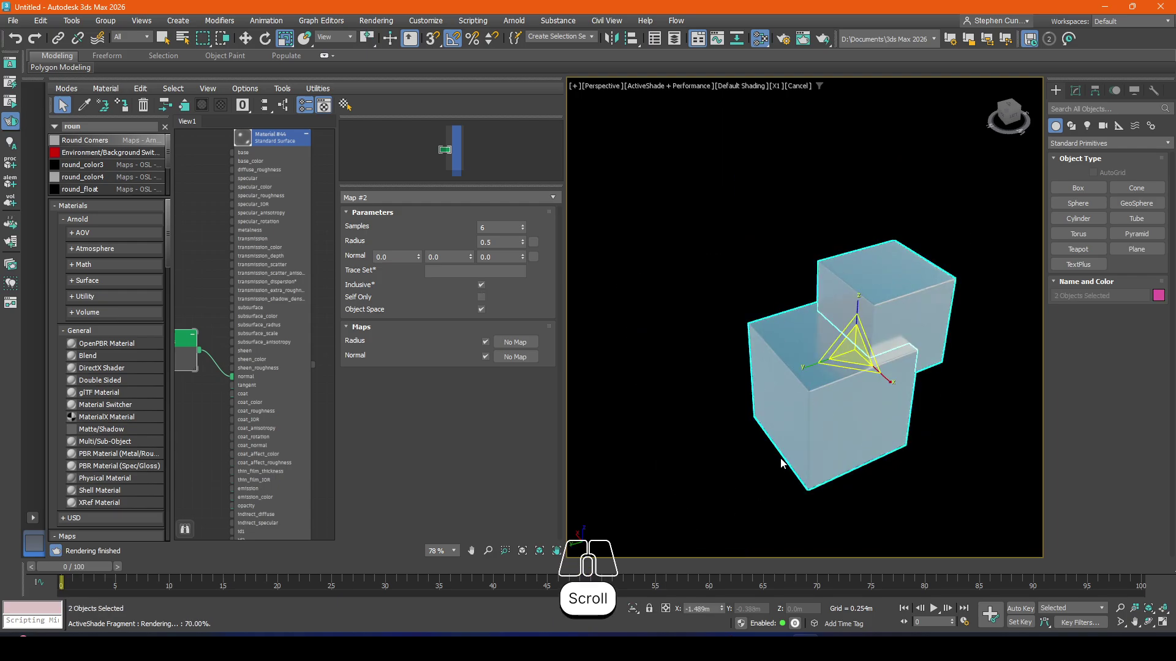
# Step: Hide the two boxes to reveal the flare gun and re-check Self Only
pyautogui.press('Delete')
pyautogui.rightClick(787, 335)
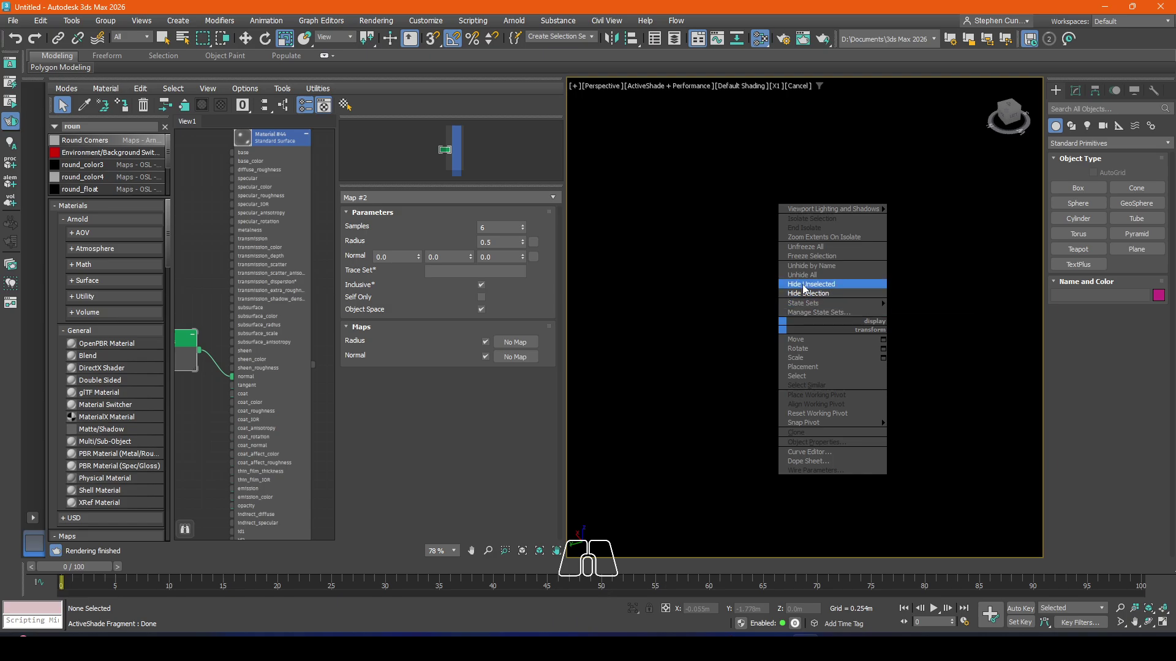
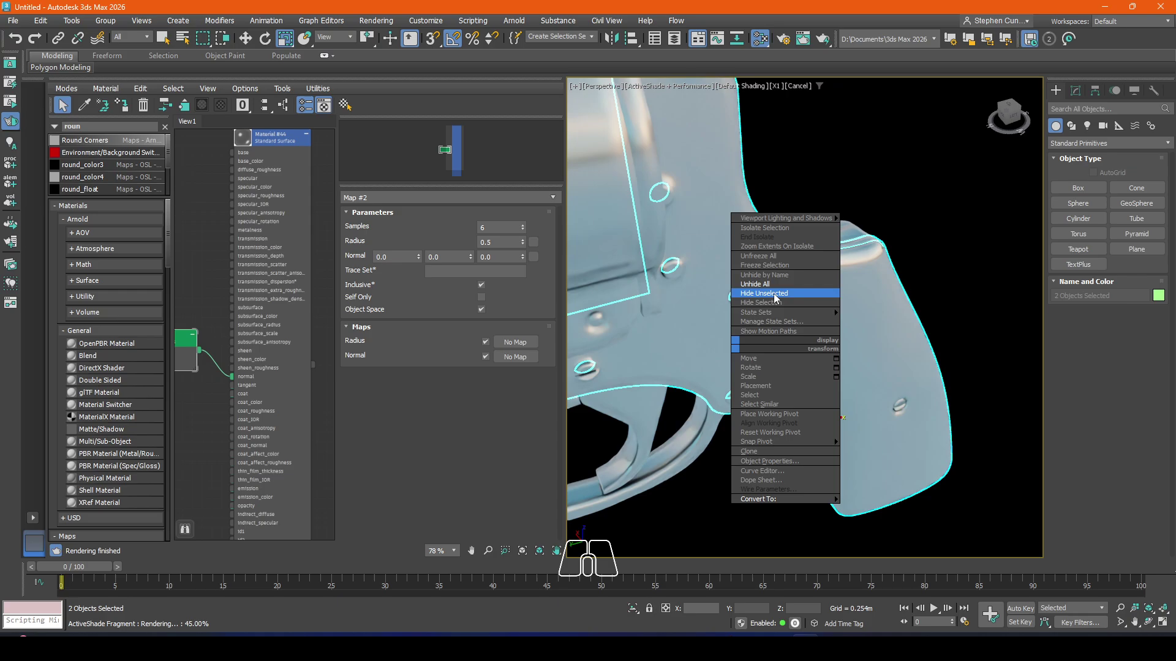
pyautogui.click(774, 307)
pyautogui.middleClick(800, 387)
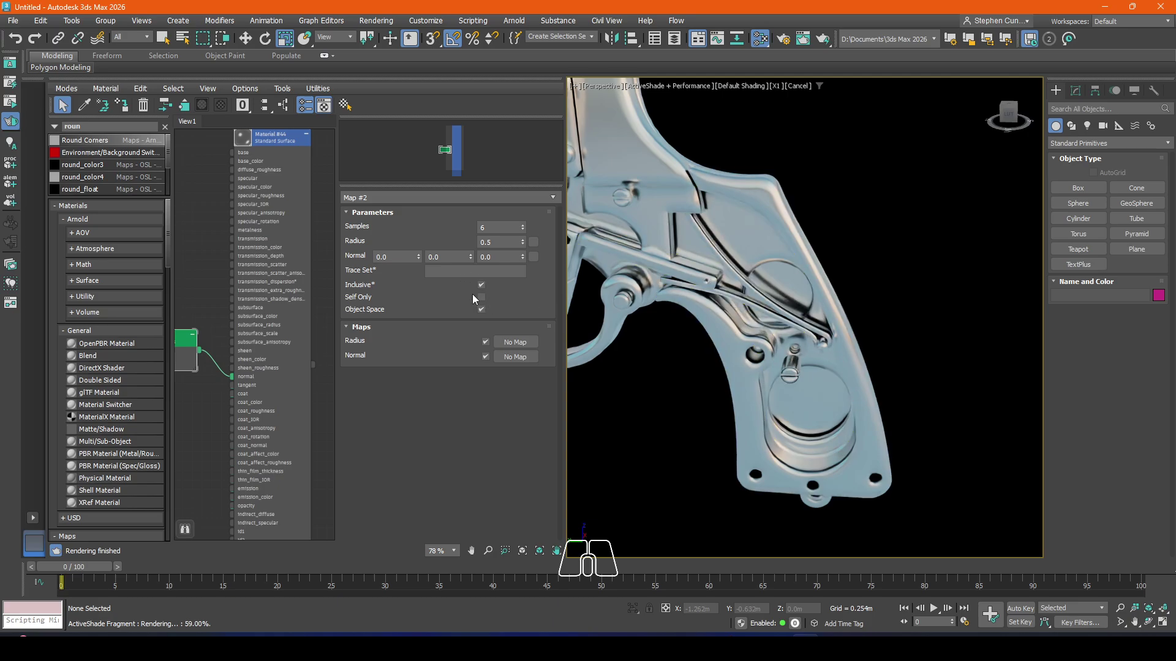
pyautogui.click(483, 298)
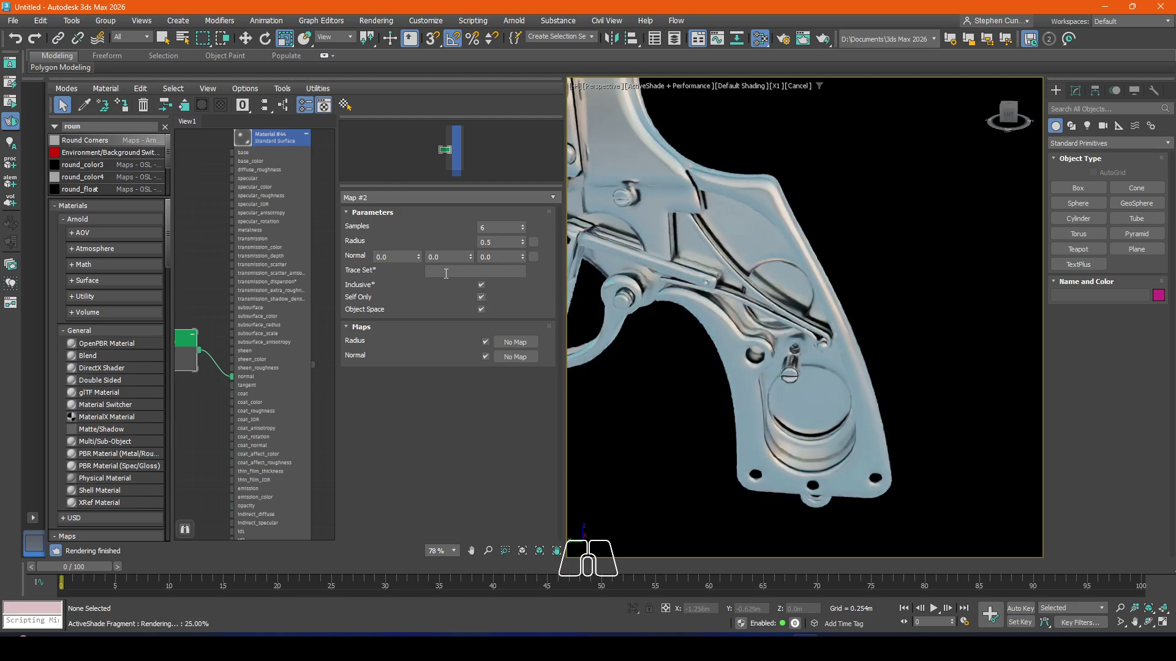
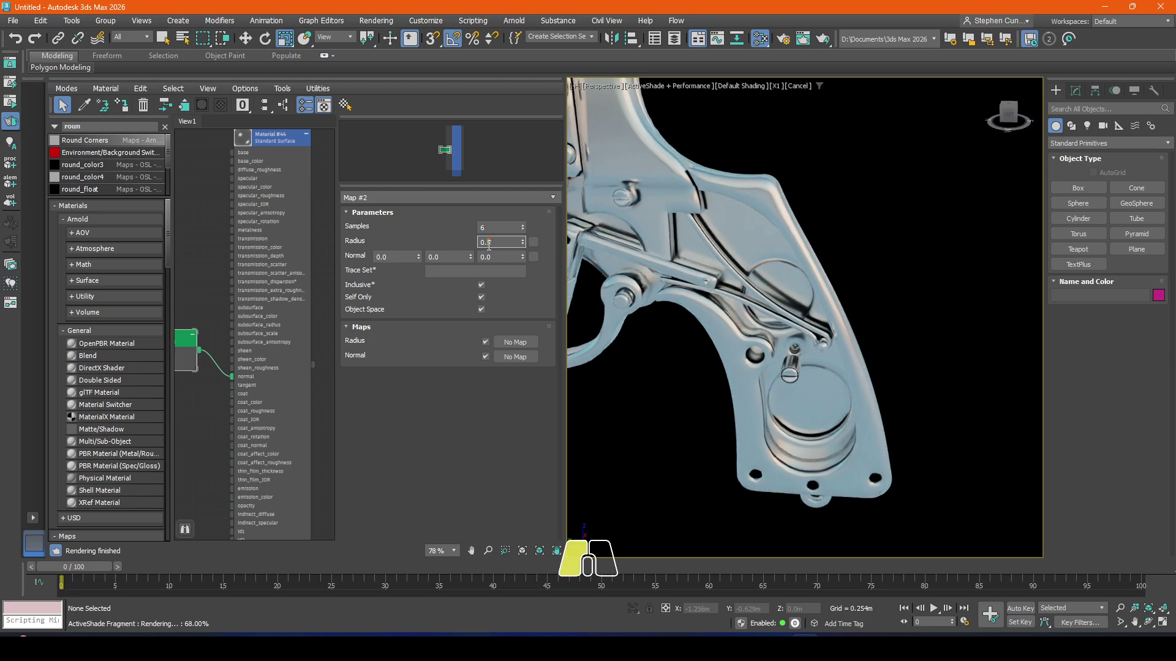
# Step: Set the Round Corners radius to 0.1 and move in on the gun's grip
pyautogui.press('1')
pyautogui.press('Return')
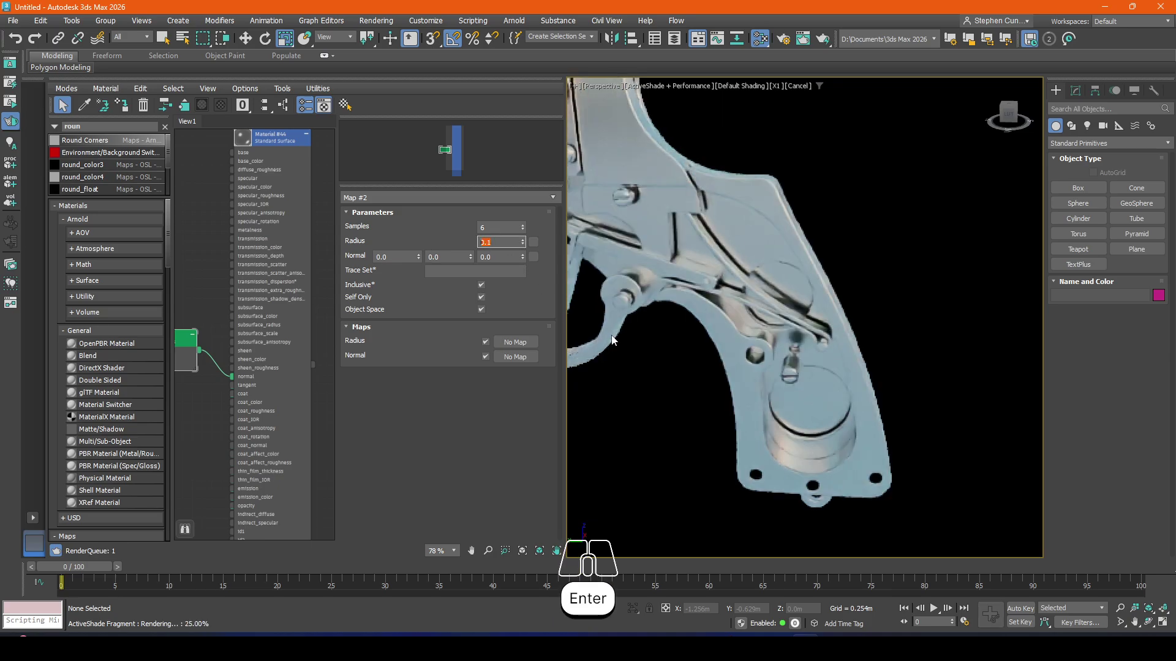
pyautogui.scroll(3)
pyautogui.moveTo(671, 360); pyautogui.dragTo(660, 331)
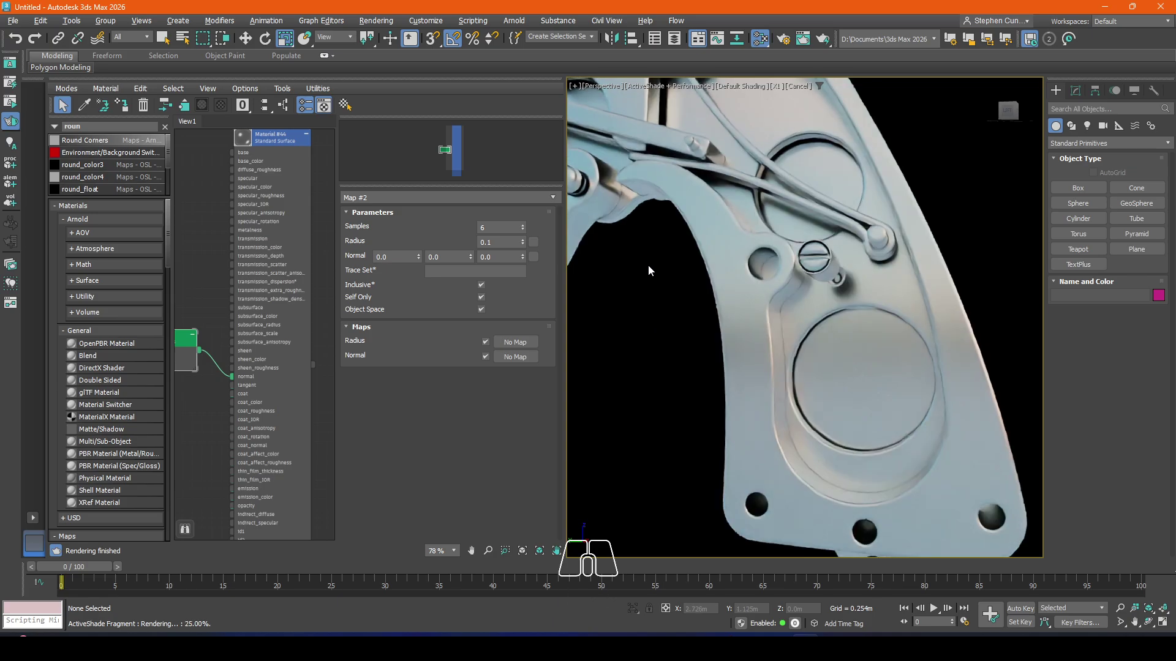
# Step: Close the Slate Material Editor with M and bring the trigger and frame into view
pyautogui.press('m')
pyautogui.scroll(-3)
pyautogui.scroll(-3)
pyautogui.moveTo(336, 261); pyautogui.dragTo(576, 478)
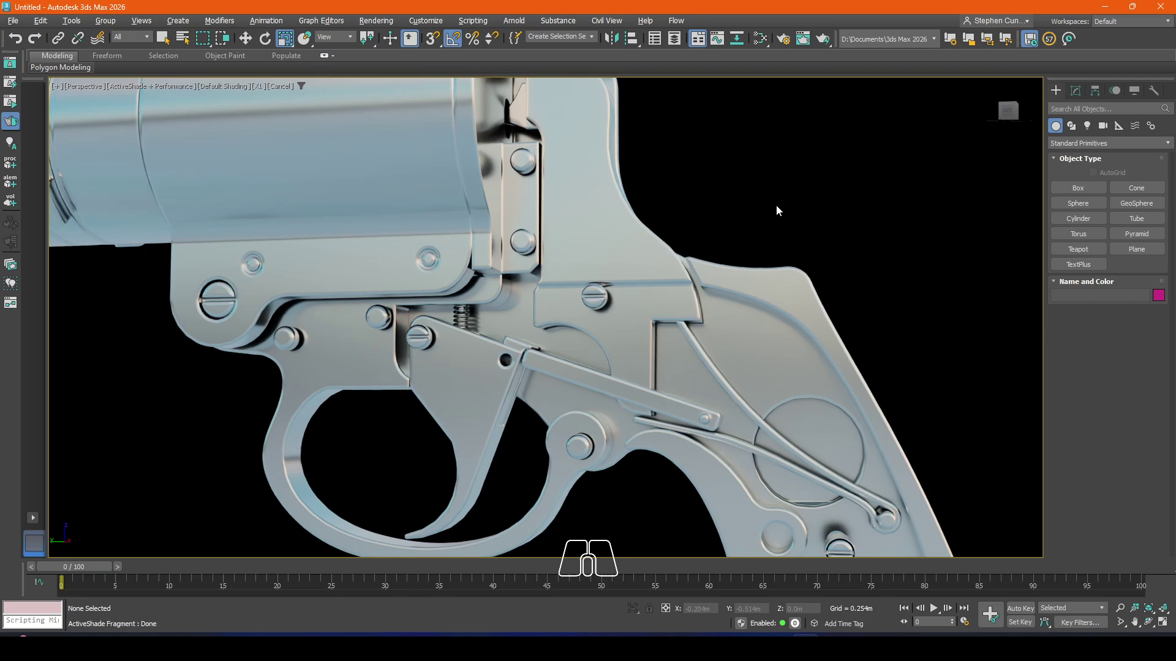
# Step: Browse the rendering options list without choosing and pull back from the barrel
pyautogui.moveTo(706, 174); pyautogui.dragTo(763, 287)
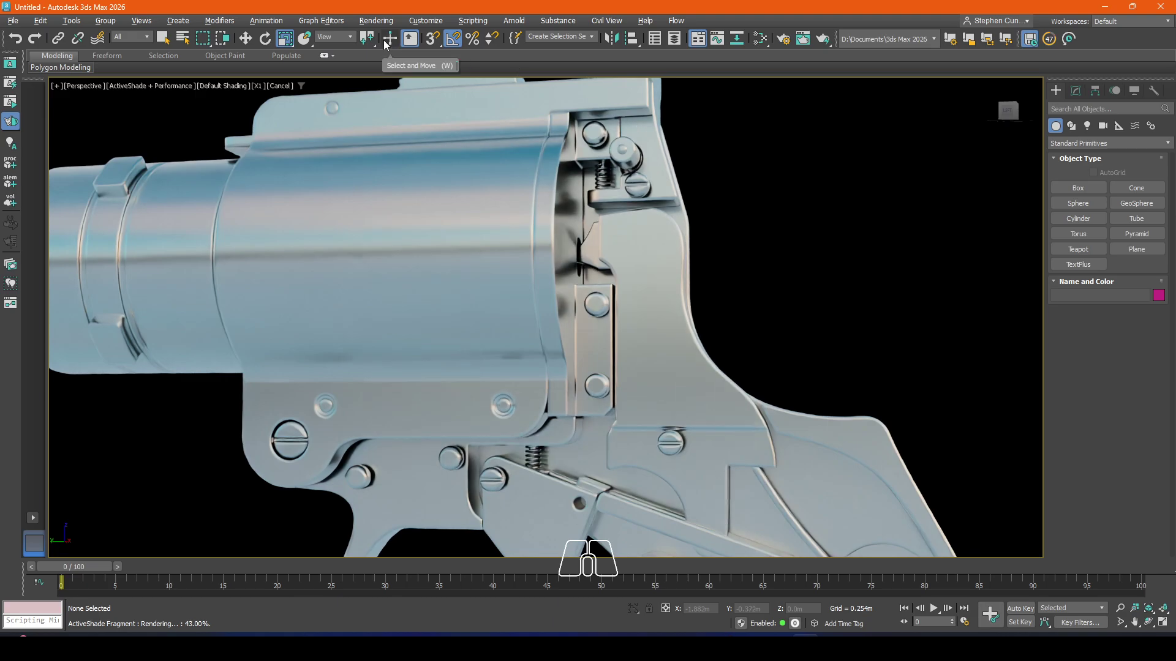
pyautogui.click(387, 26)
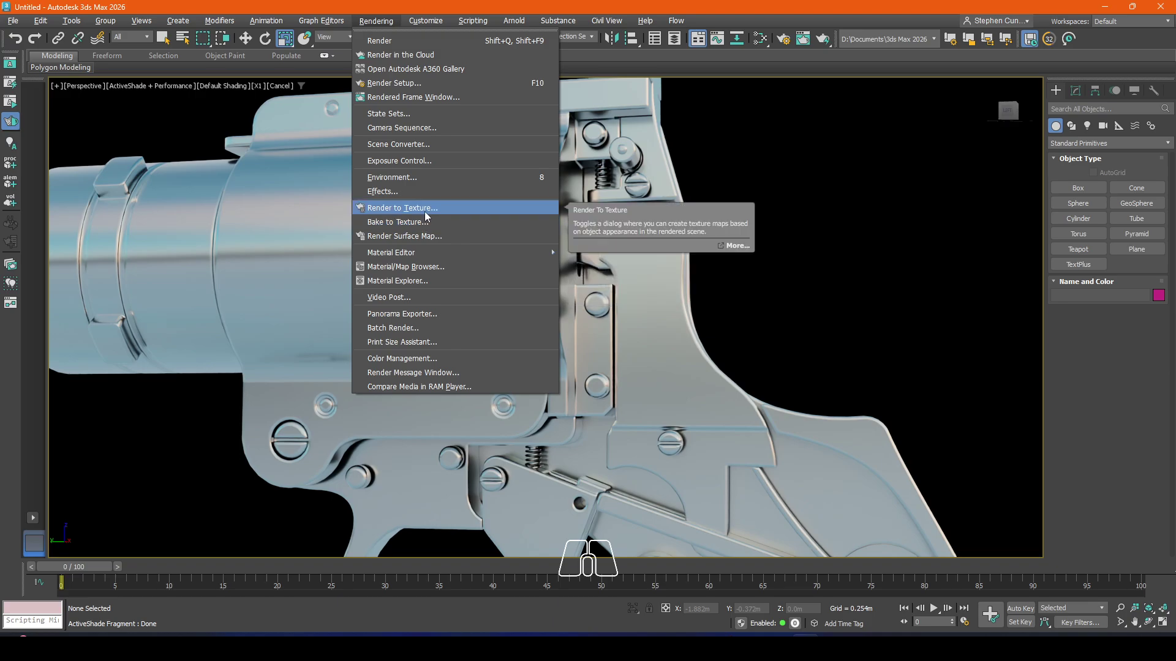
pyautogui.click(921, 302)
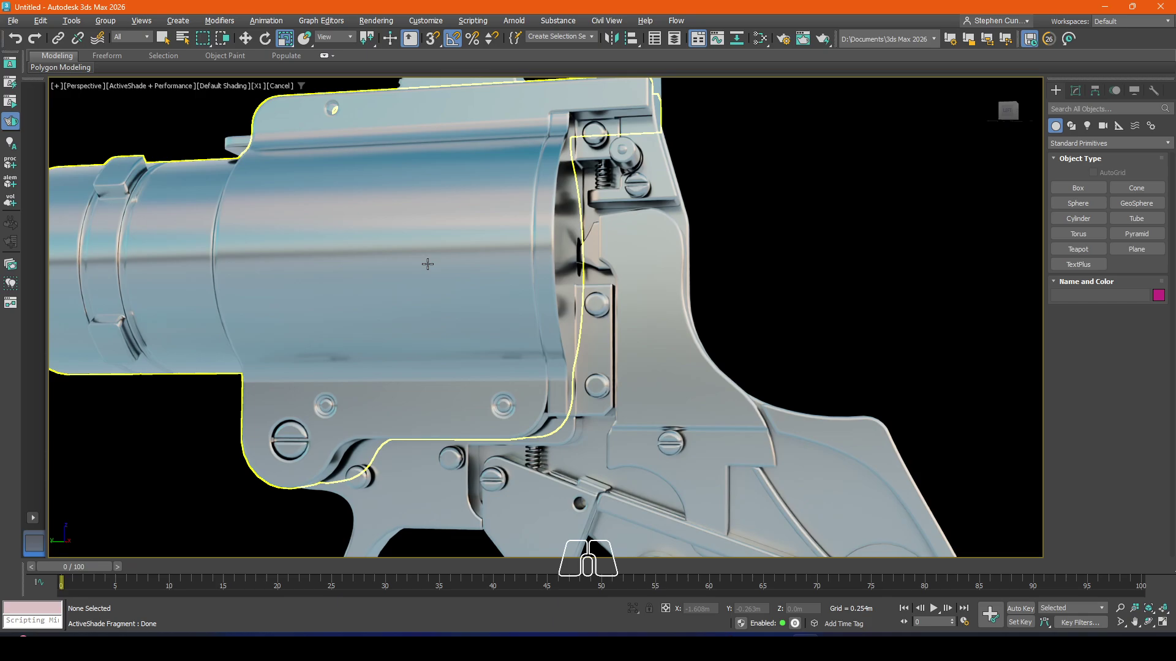
pyautogui.scroll(-3)
pyautogui.middleClick(421, 255)
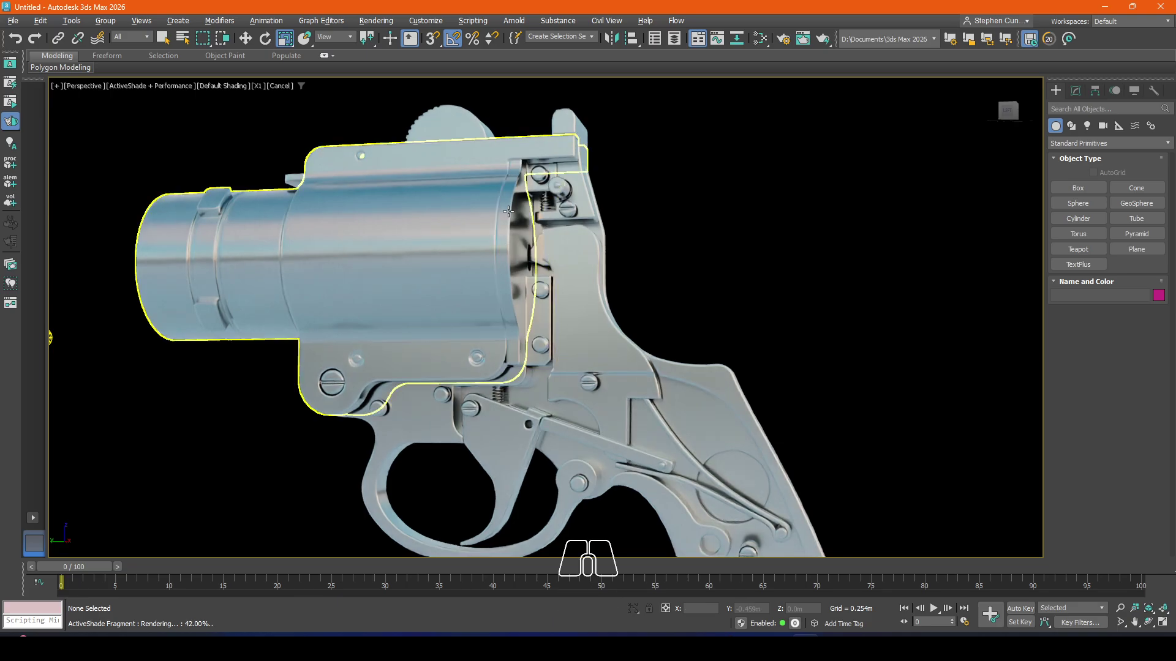
pyautogui.moveTo(726, 276); pyautogui.dragTo(676, 264)
# Step: Frame the whole flare gun, marquee-select all 60 parts and bring up the quad menu
pyautogui.scroll(-3)
pyautogui.scroll(-3)
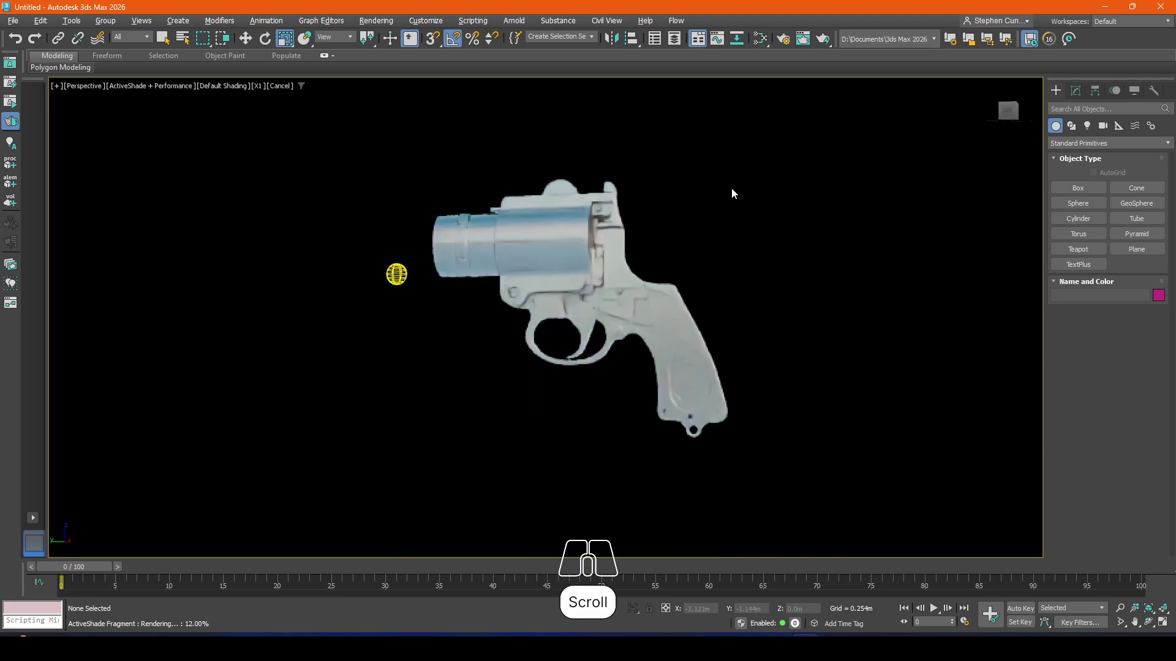
pyautogui.moveTo(678, 229); pyautogui.dragTo(699, 247)
pyautogui.scroll(-3)
pyautogui.moveTo(766, 159); pyautogui.dragTo(534, 414)
pyautogui.rightClick(645, 261)
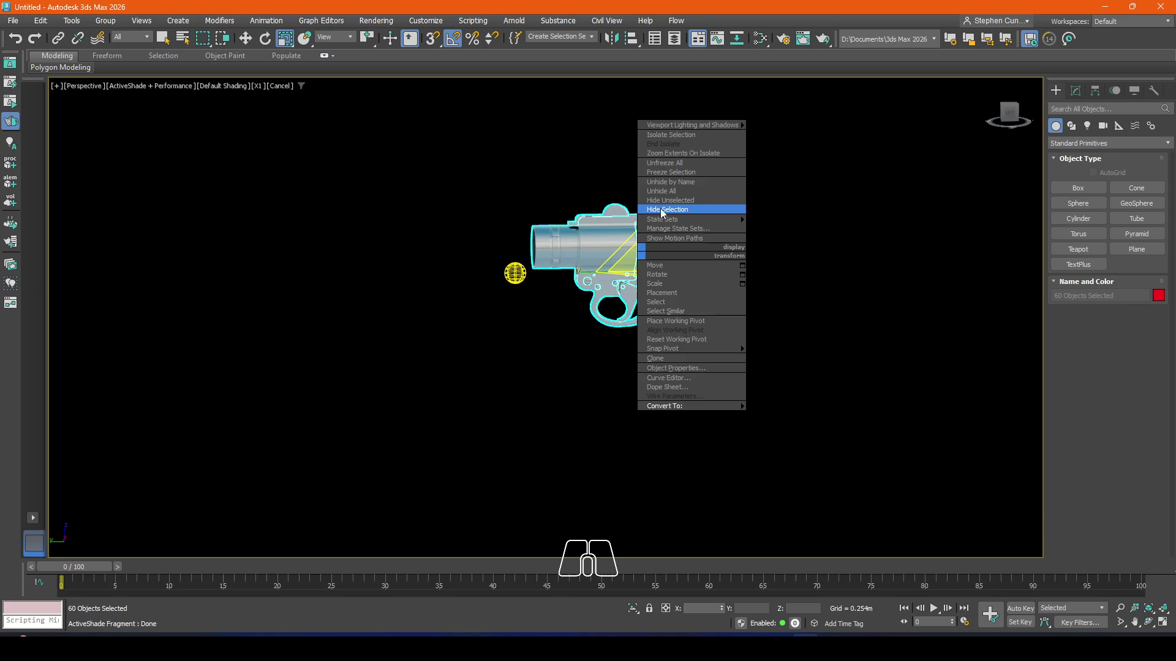
# Step: Hide the 60 selected flare gun parts, then undo to reconsider the selection
pyautogui.click(863, 281)
pyautogui.press('ctrl+z')
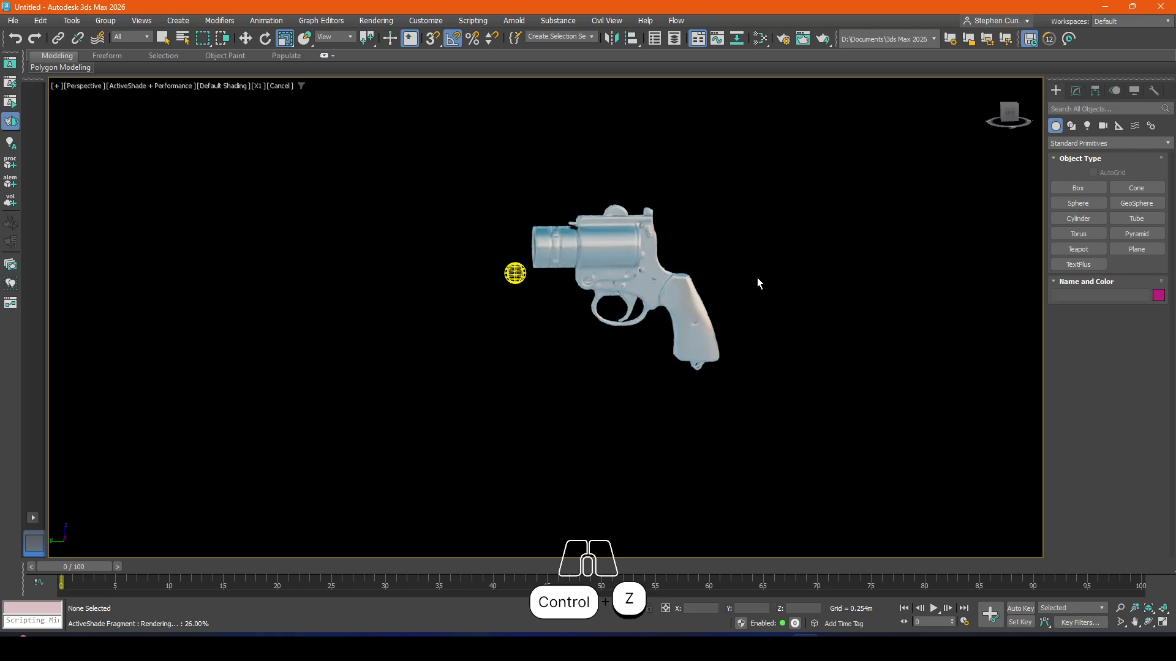
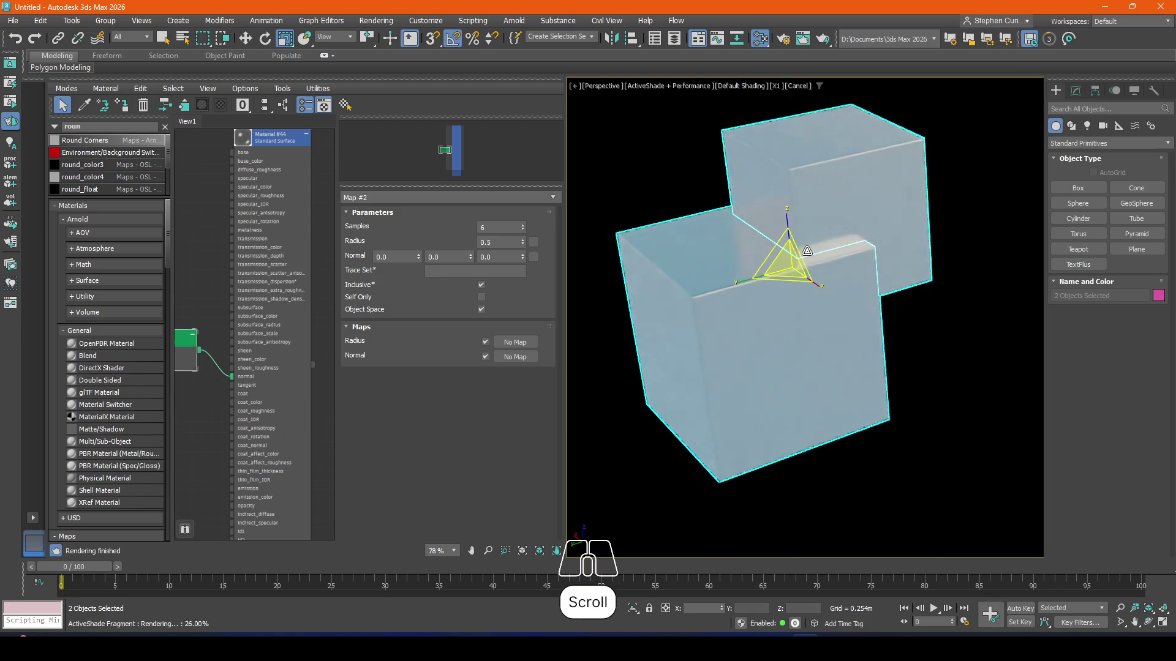
# Step: Rearrange the material nodes and filter the map browser for Substance maps
pyautogui.moveTo(210, 186); pyautogui.dragTo(241, 238)
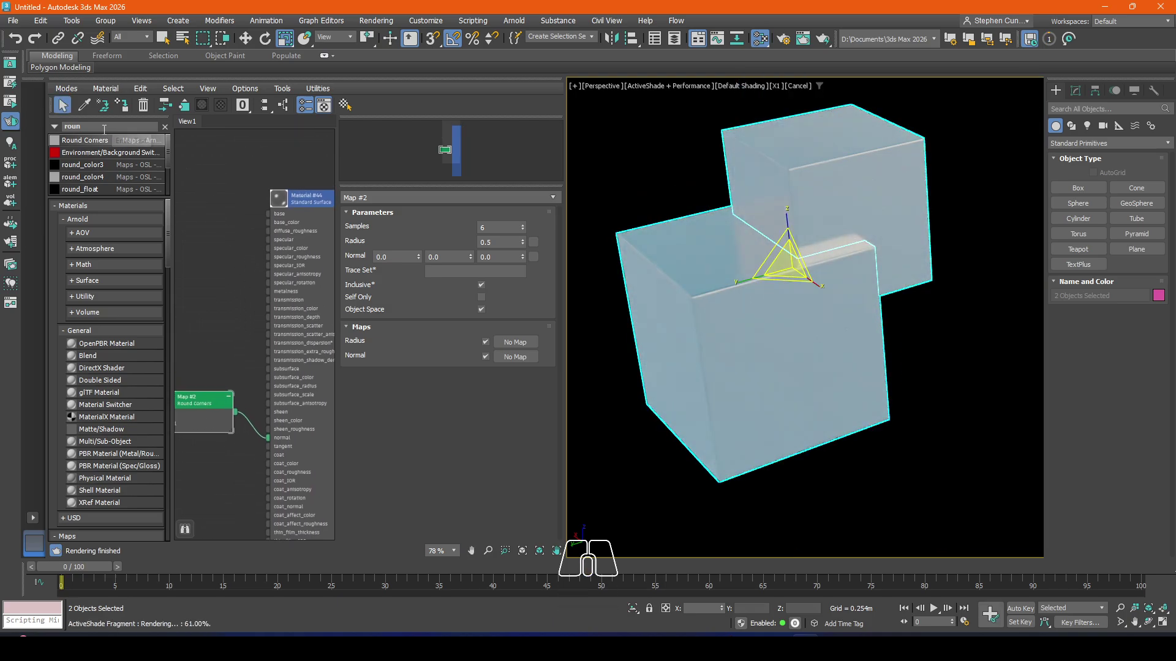
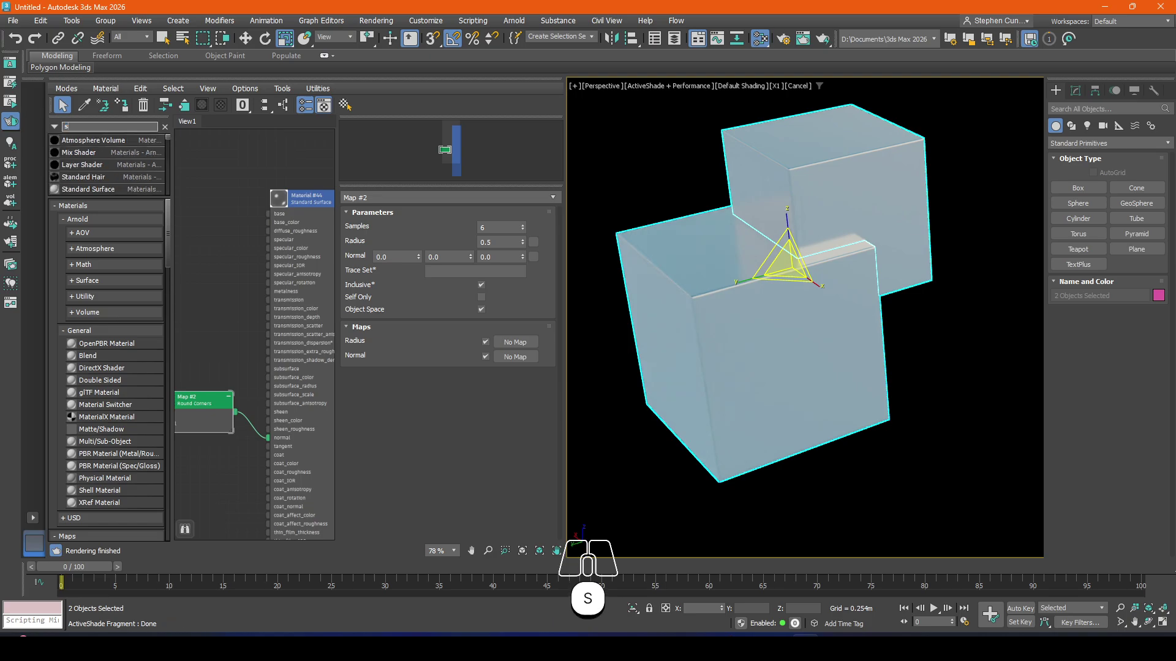
pyautogui.press('u')
pyautogui.press('b')
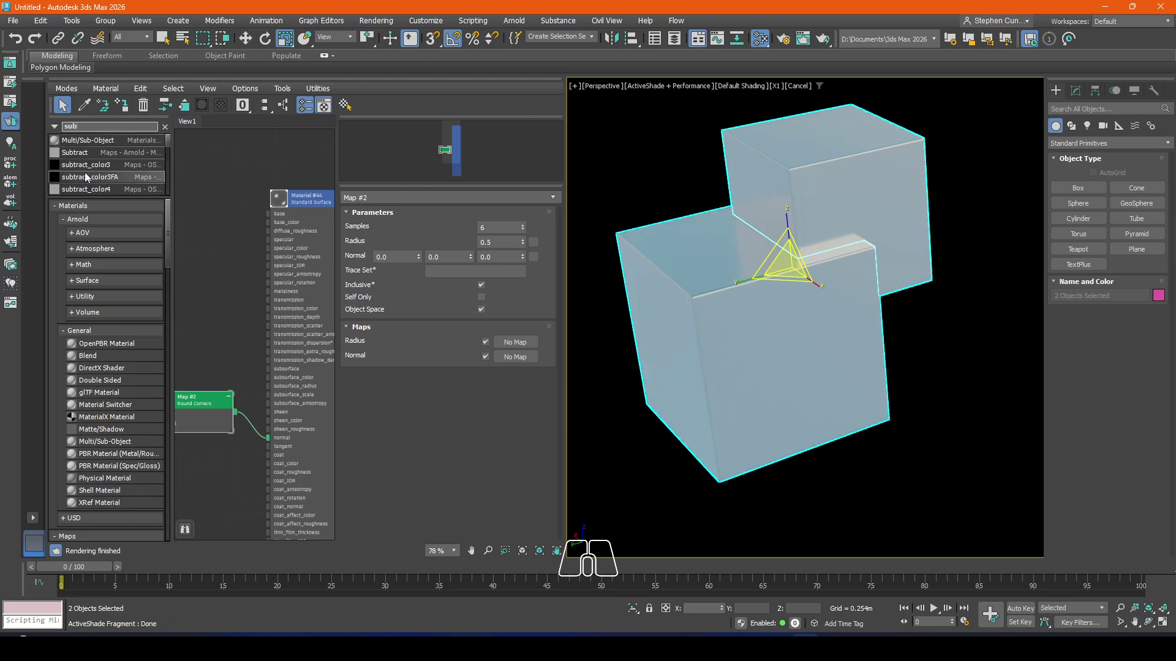
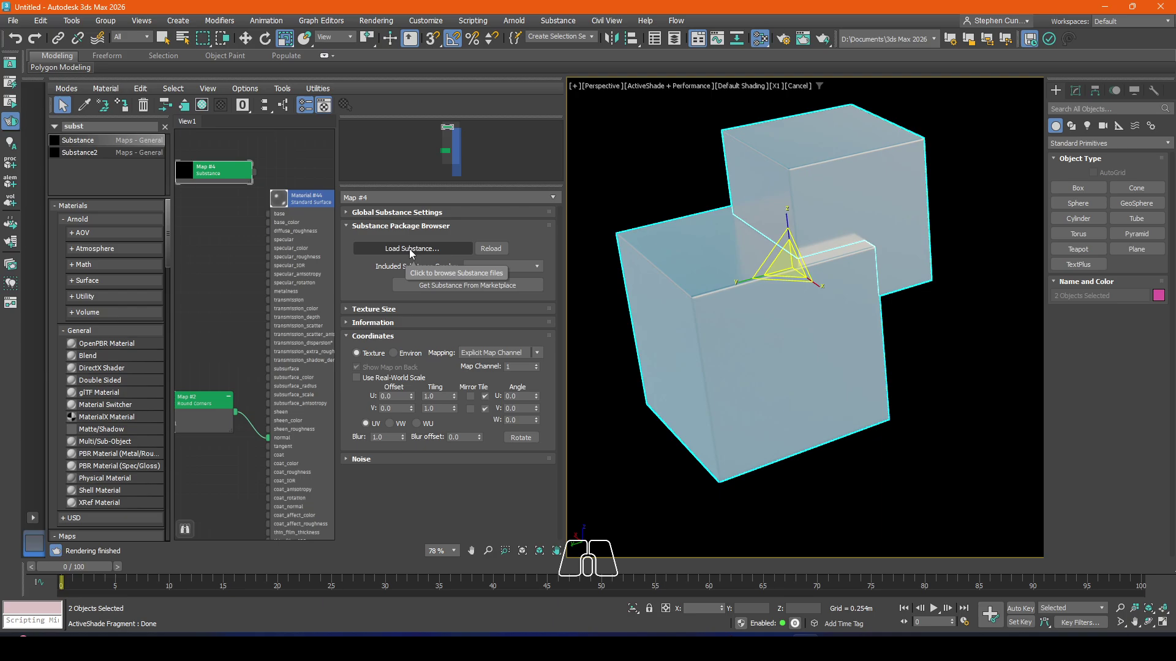
# Step: Load the Aircraft_Metal Substance file and wire it to the boxes' material
pyautogui.click(412, 253)
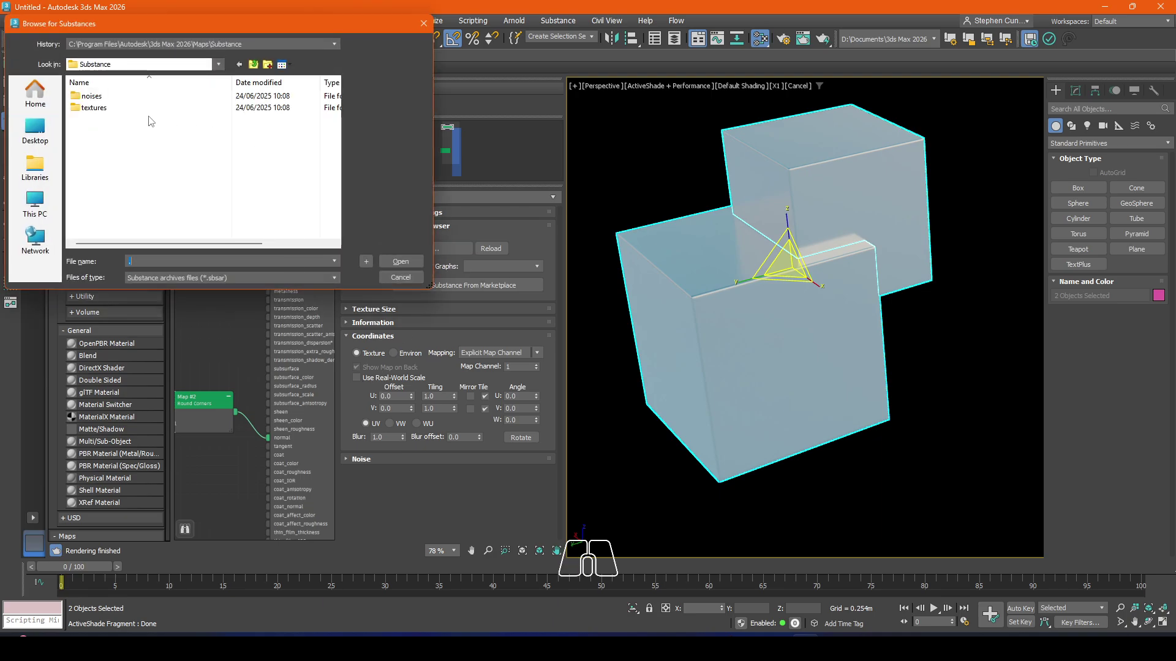
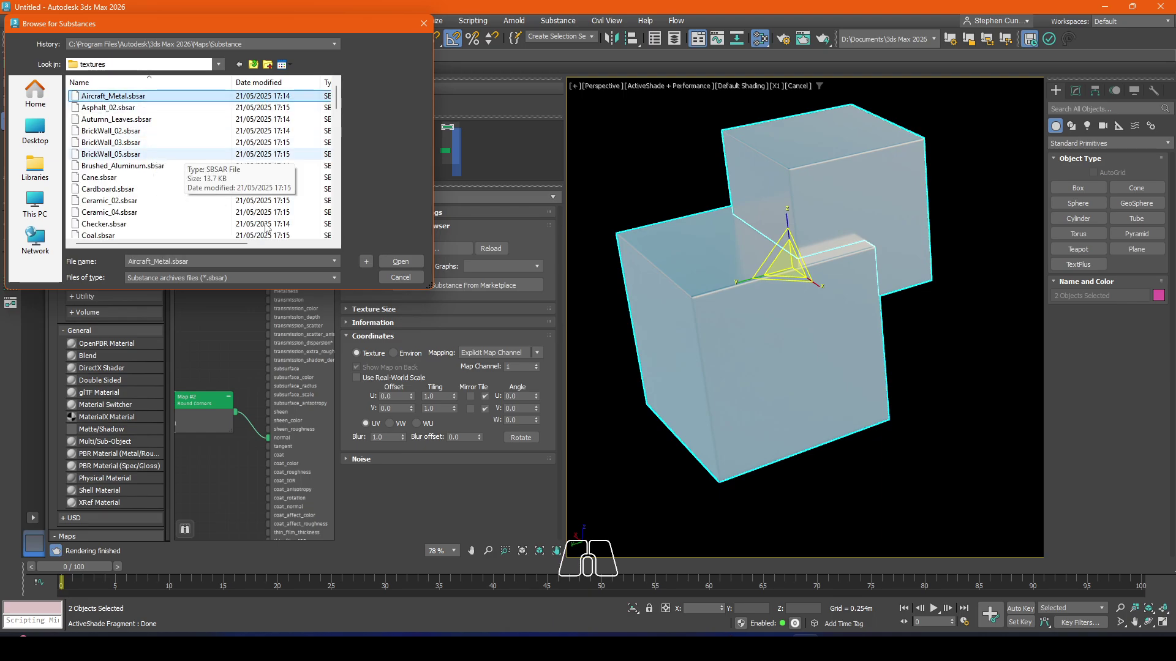
pyautogui.click(397, 261)
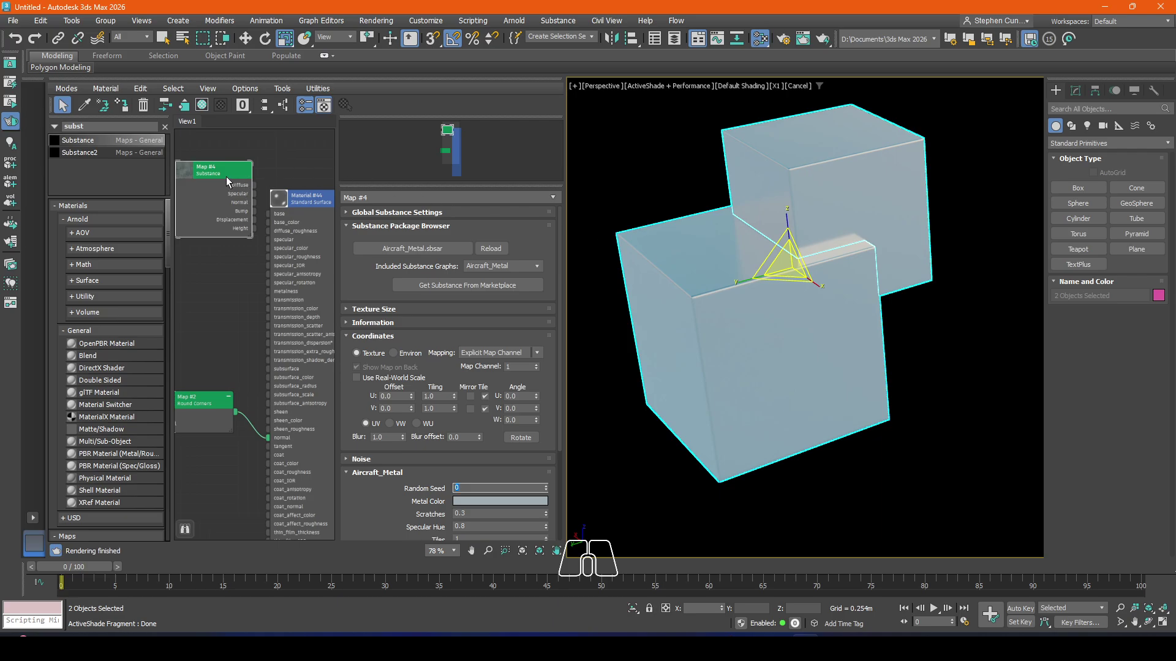
pyautogui.moveTo(257, 190); pyautogui.dragTo(273, 223)
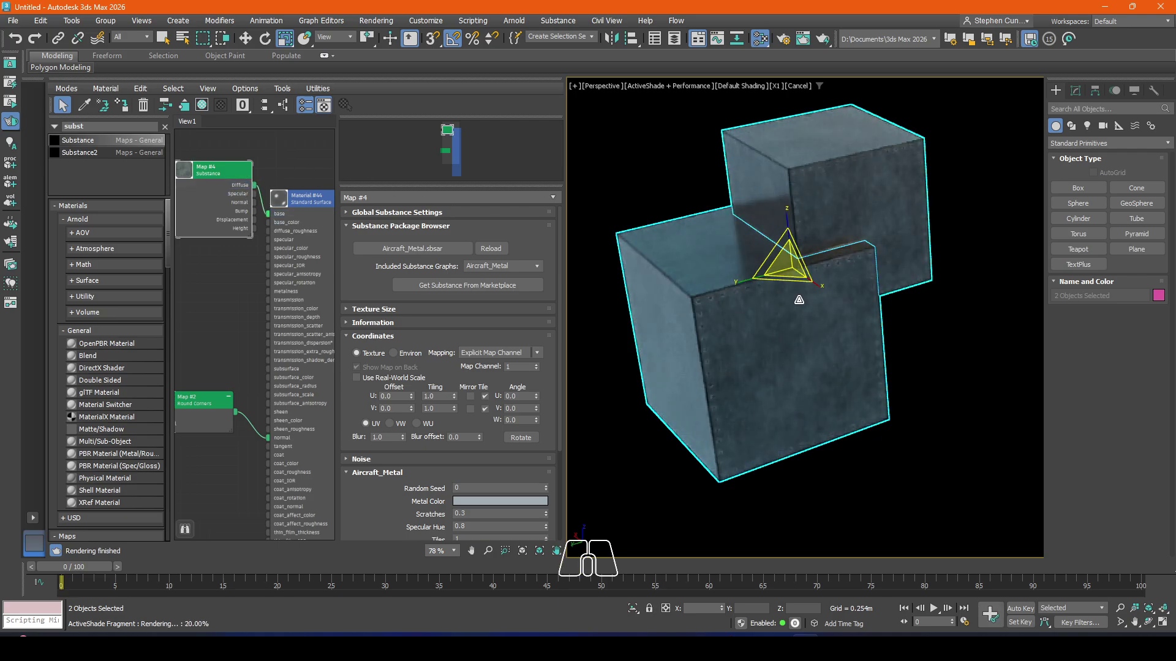
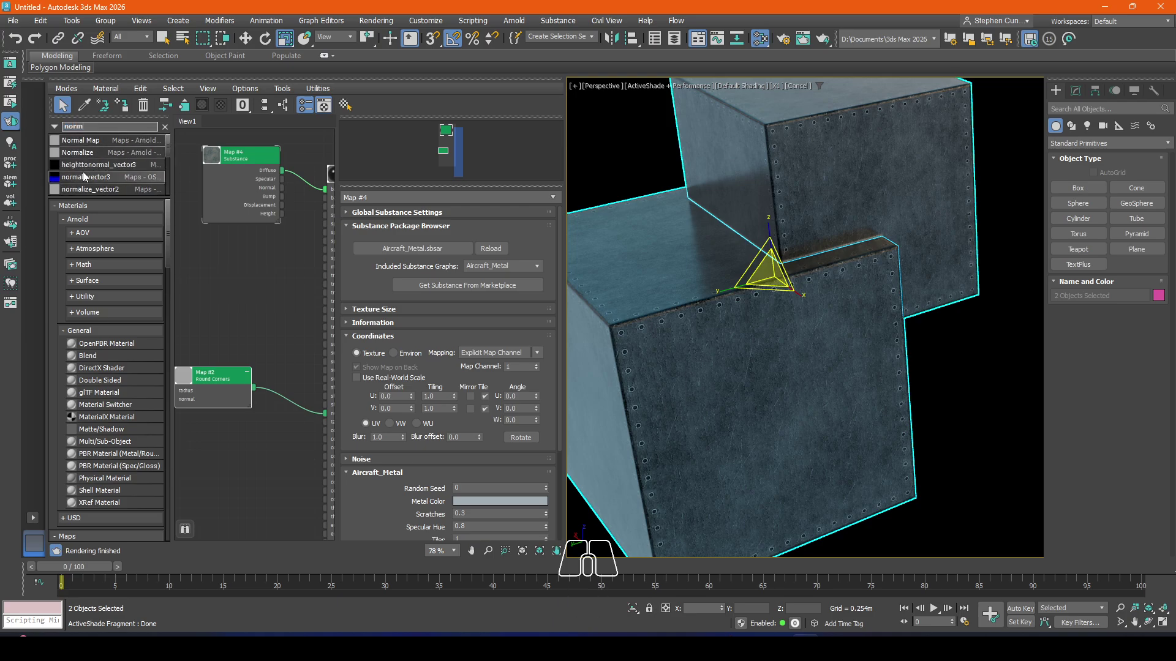
# Step: Add a Normal Bump map node to the boxes' material graph
pyautogui.middleClick(100, 174)
pyautogui.middleClick(99, 174)
pyautogui.middleClick(107, 178)
pyautogui.middleClick(109, 178)
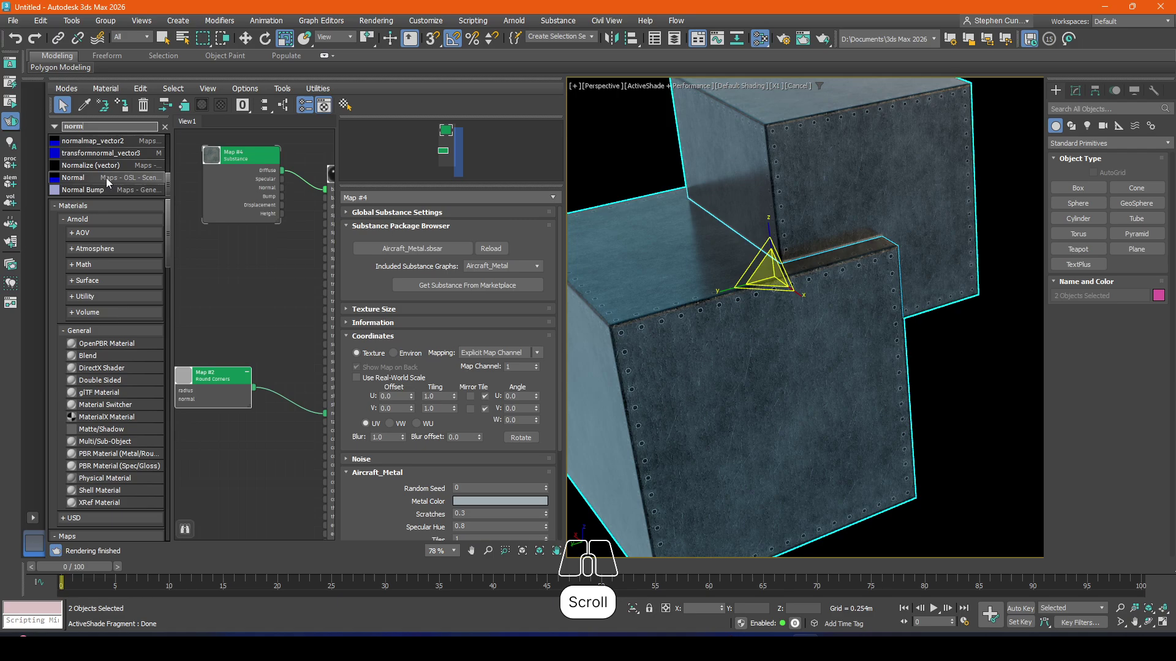
pyautogui.click(103, 195)
pyautogui.click(242, 330)
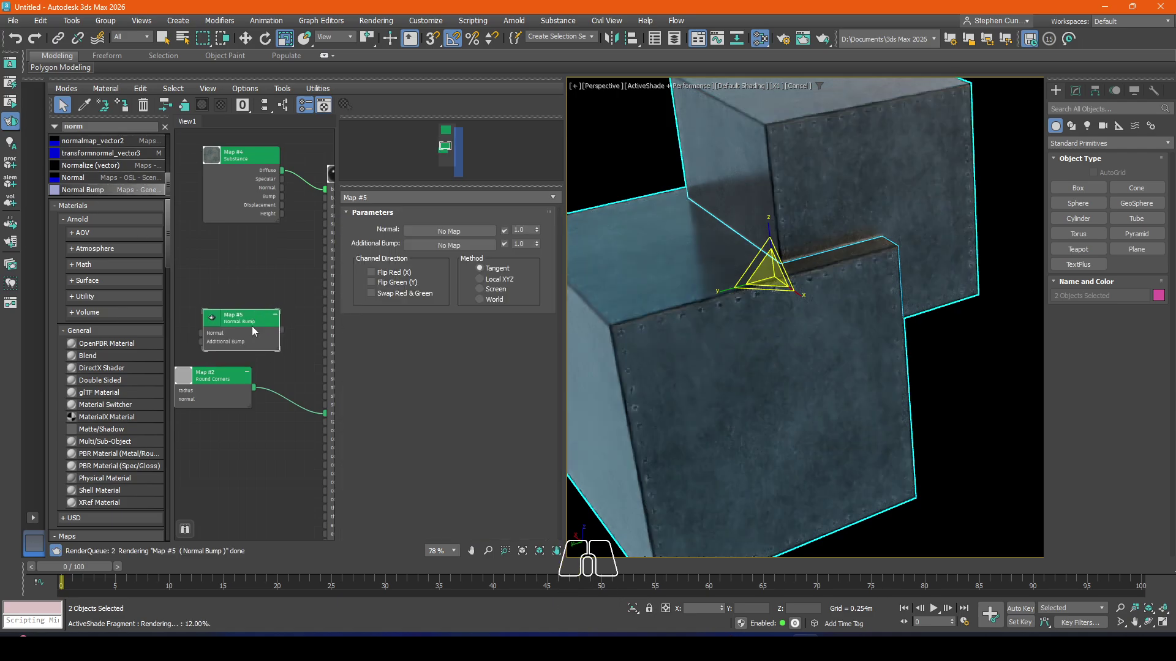
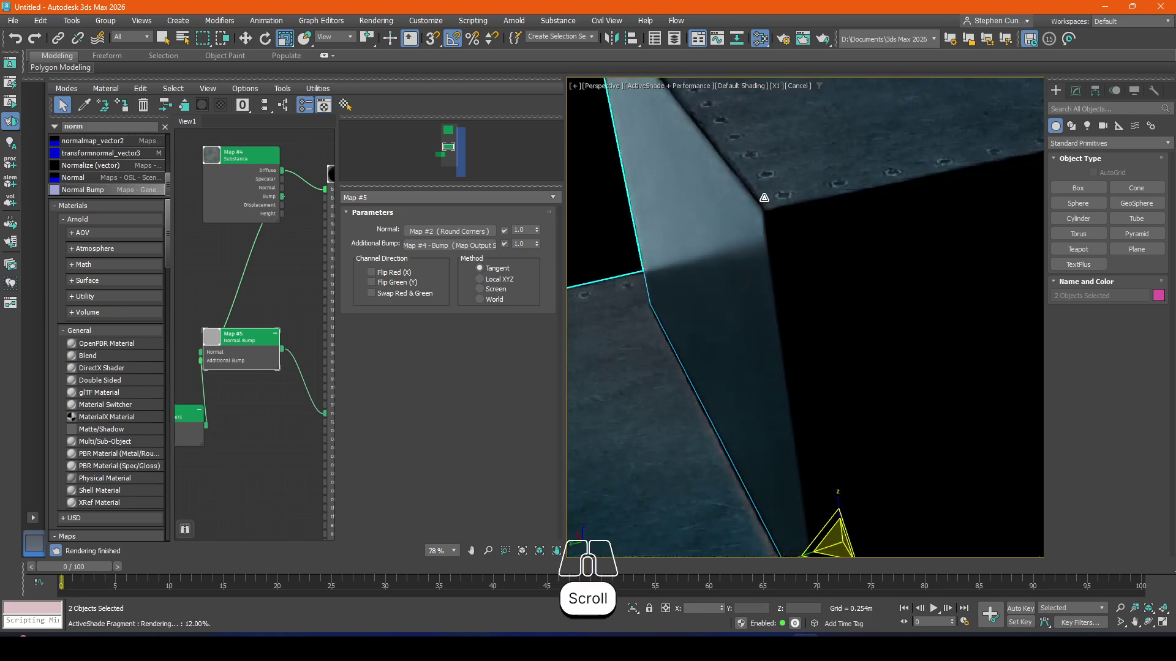
# Step: Test wiring Round Corners through Normal Bump, then undo the trial connections
pyautogui.scroll(-3)
pyautogui.scroll(-3)
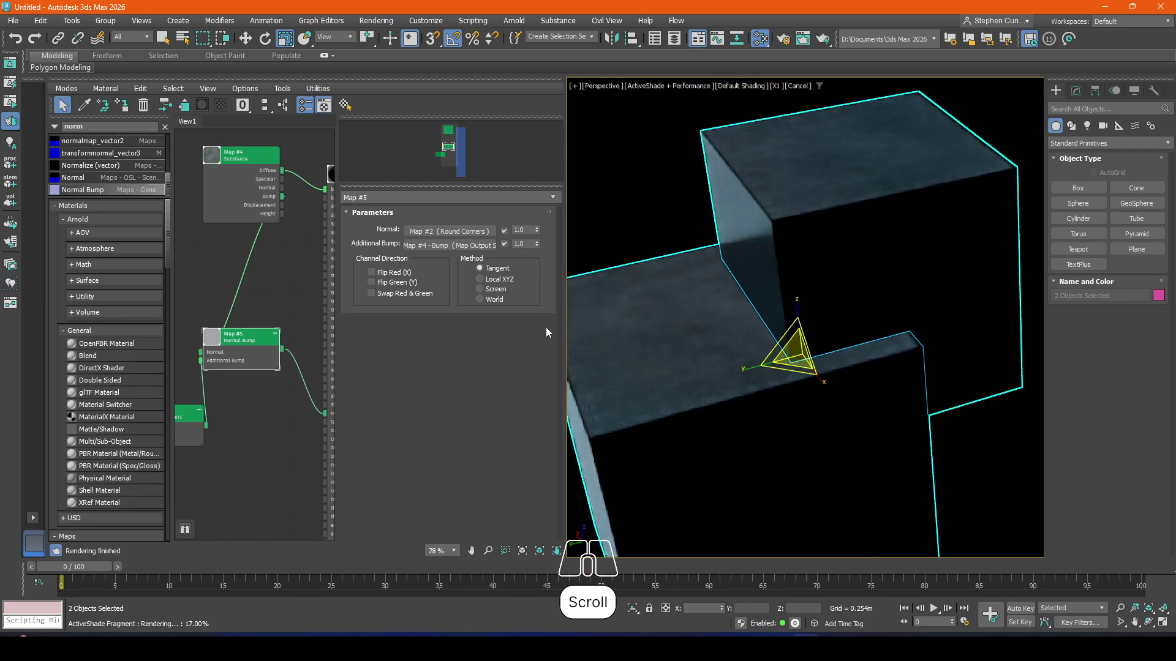
pyautogui.click(197, 425)
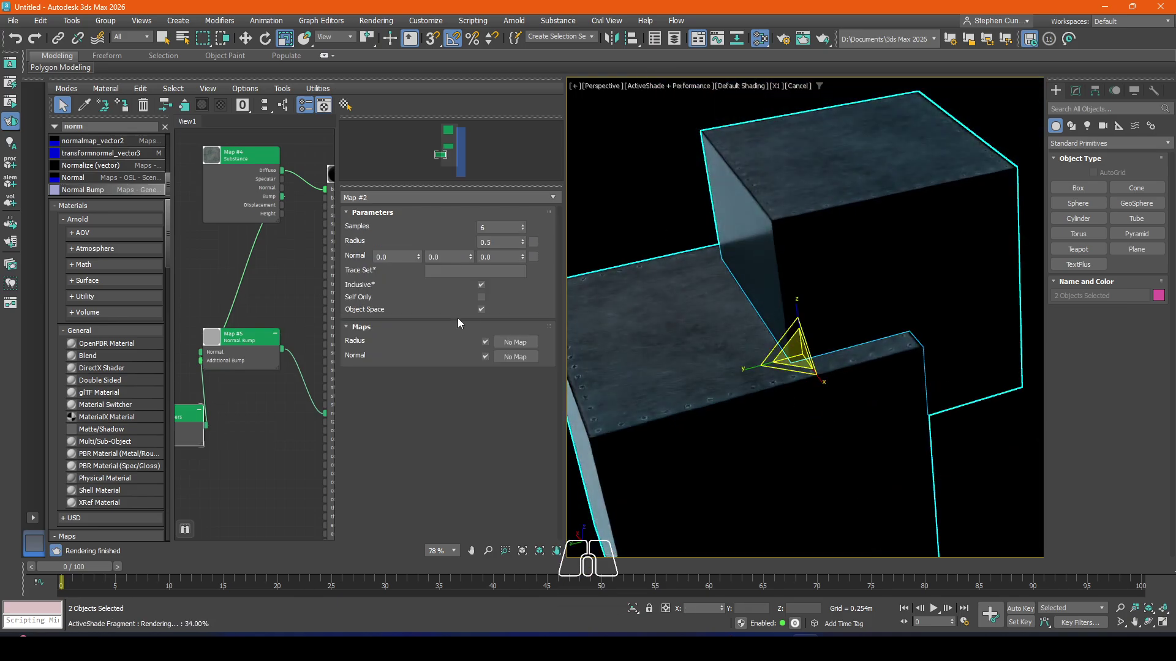
pyautogui.moveTo(755, 354); pyautogui.dragTo(826, 344)
pyautogui.scroll(3)
pyautogui.moveTo(328, 419); pyautogui.dragTo(292, 415)
pyautogui.click(262, 357)
pyautogui.press('Delete')
pyautogui.click(205, 439)
pyautogui.middleClick(274, 401)
pyautogui.middleClick(212, 401)
pyautogui.press('ctrl+z')
pyautogui.press('ctrl+z')
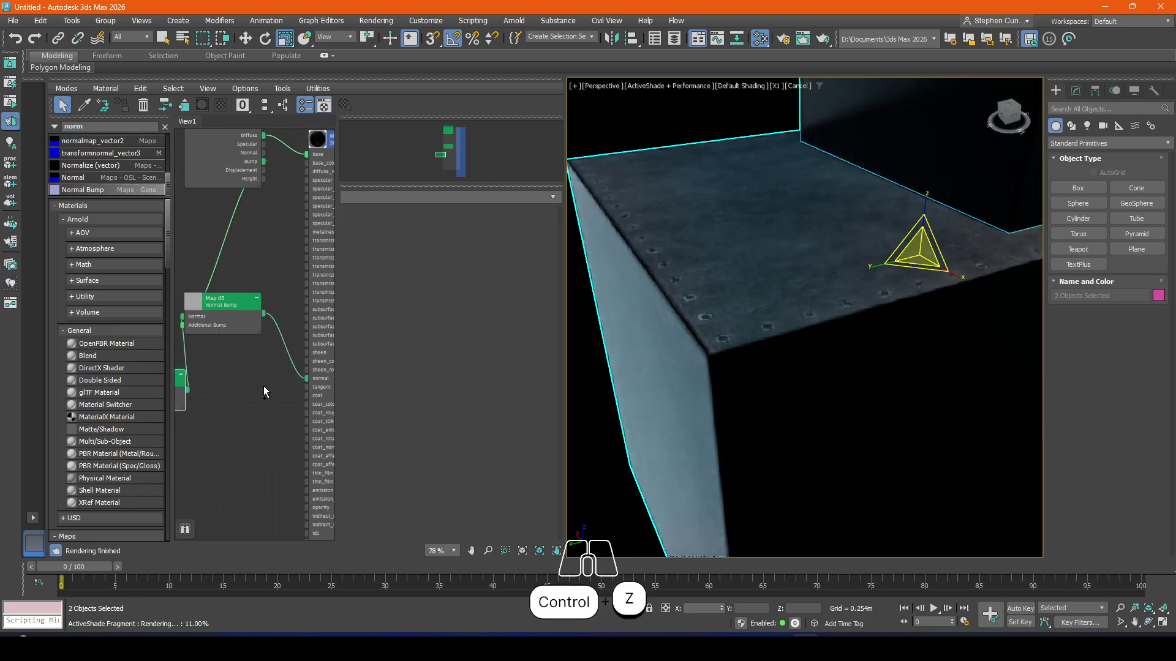
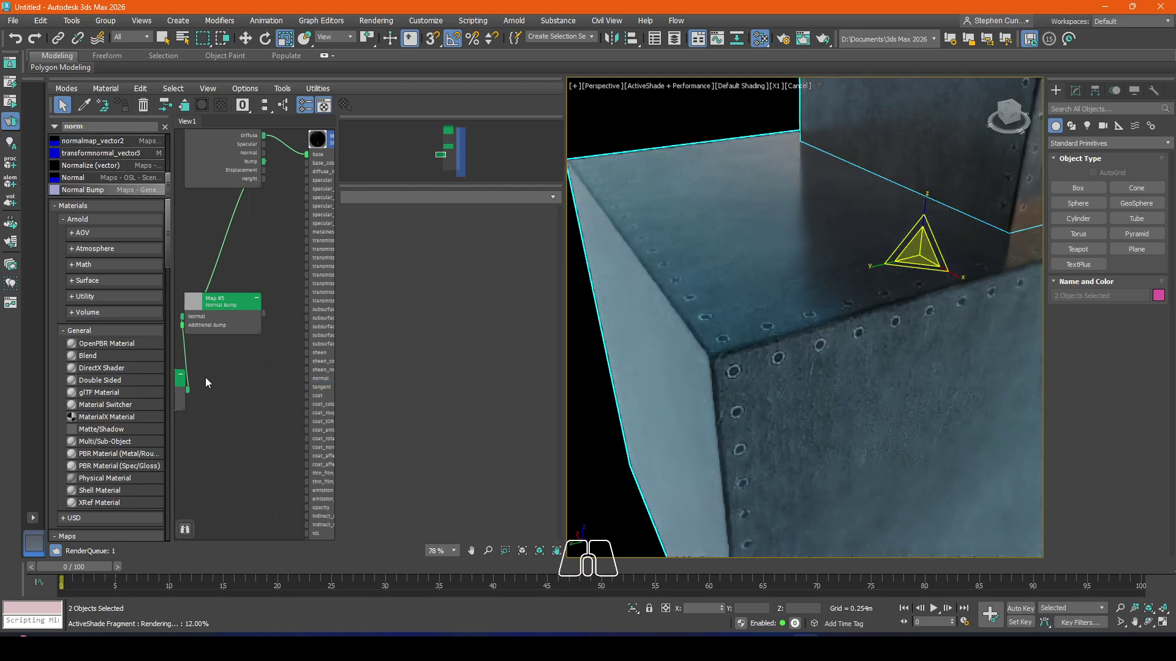
# Step: Plug Round Corners directly into the Standard Surface normal input and delete Normal Bump
pyautogui.moveTo(192, 395); pyautogui.dragTo(314, 384)
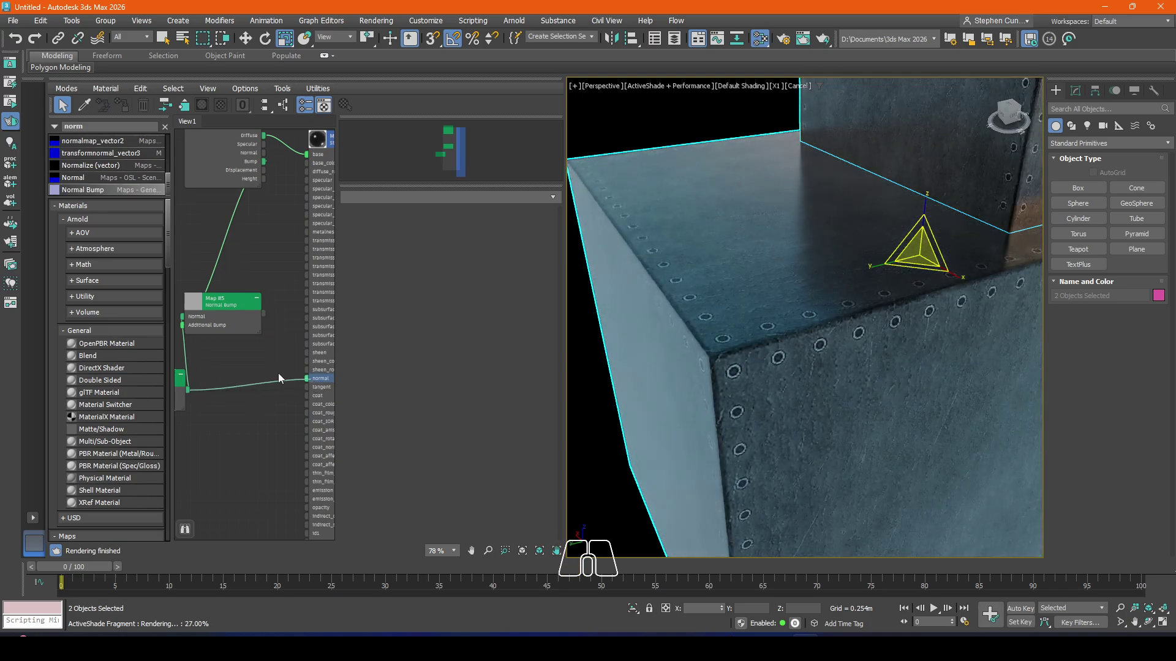
pyautogui.click(257, 377)
pyautogui.press('Delete')
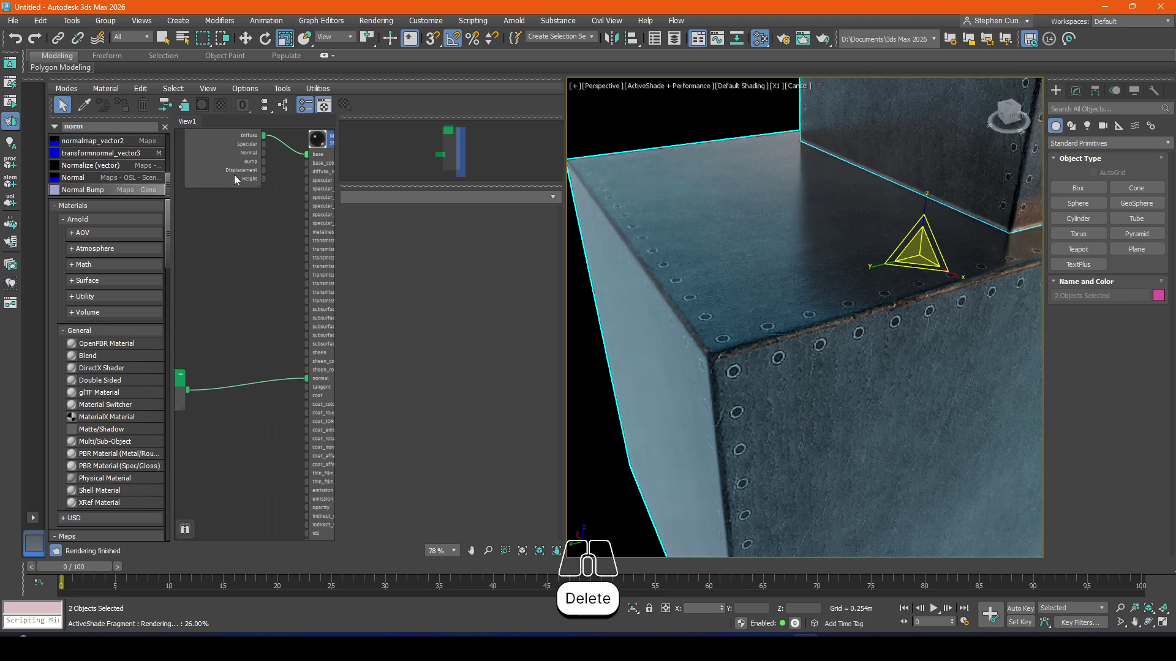
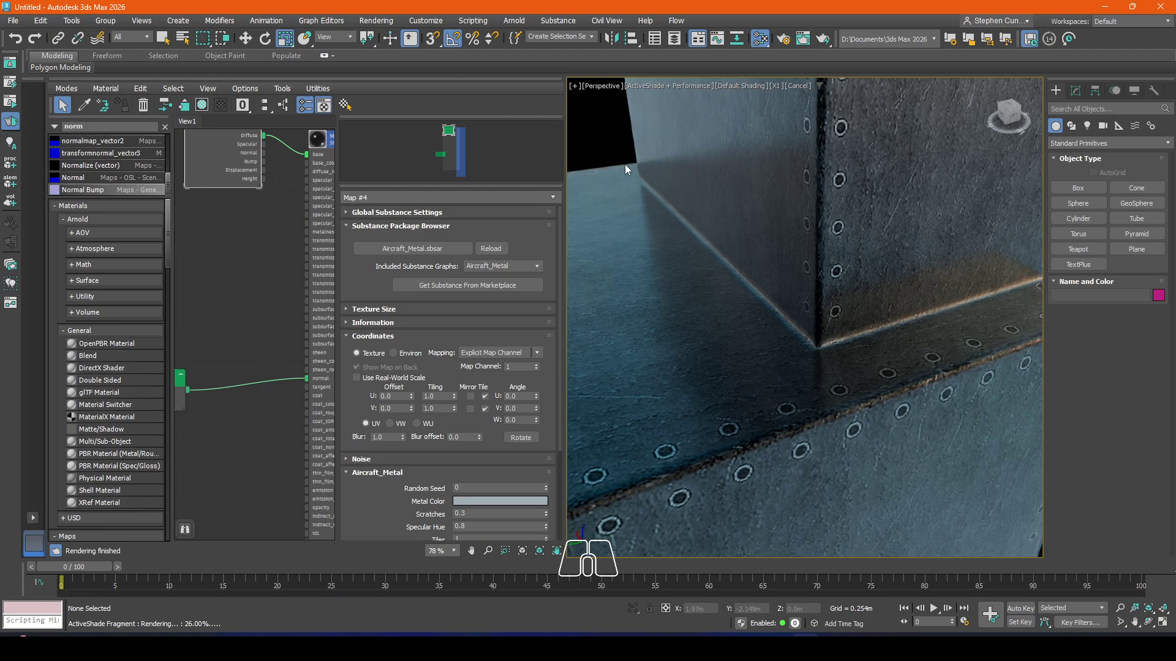
# Step: Set the Round Corners radius to 1.0 and check the boxes' edges in ActiveShade
pyautogui.click(188, 405)
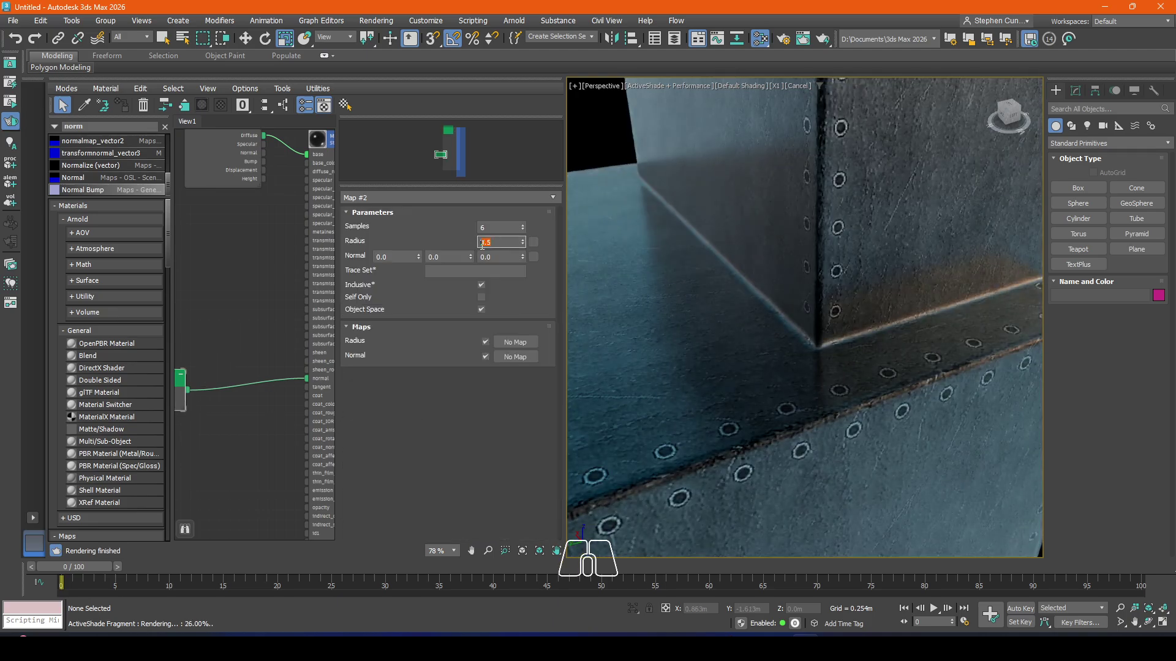
pyautogui.press('1')
pyautogui.press('Return')
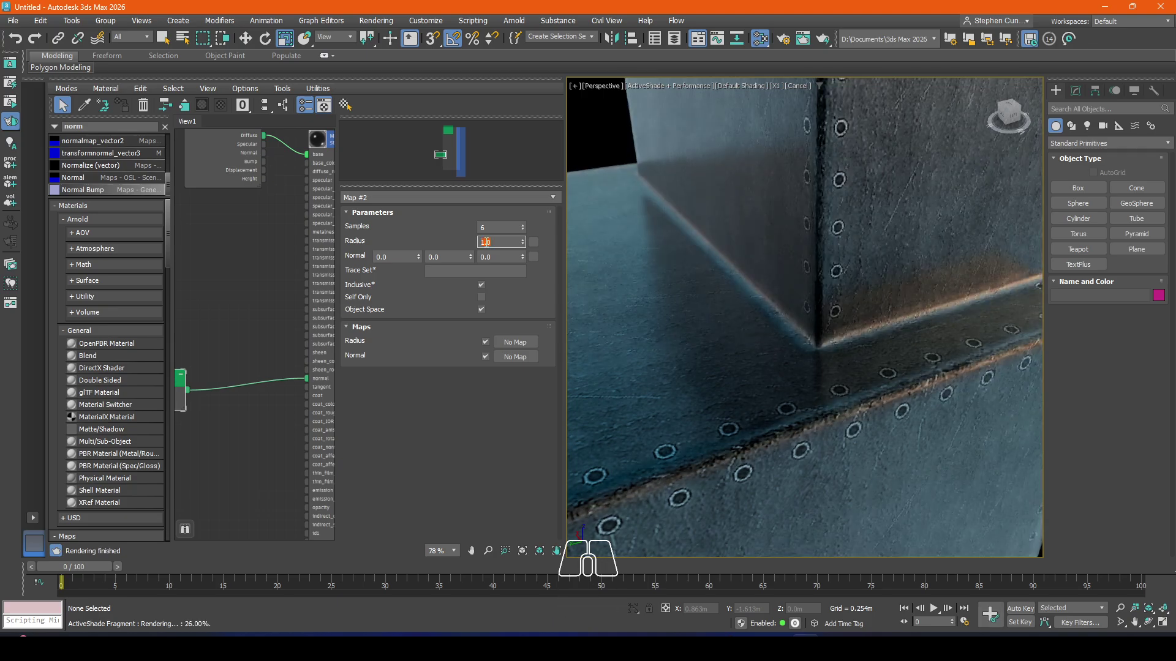
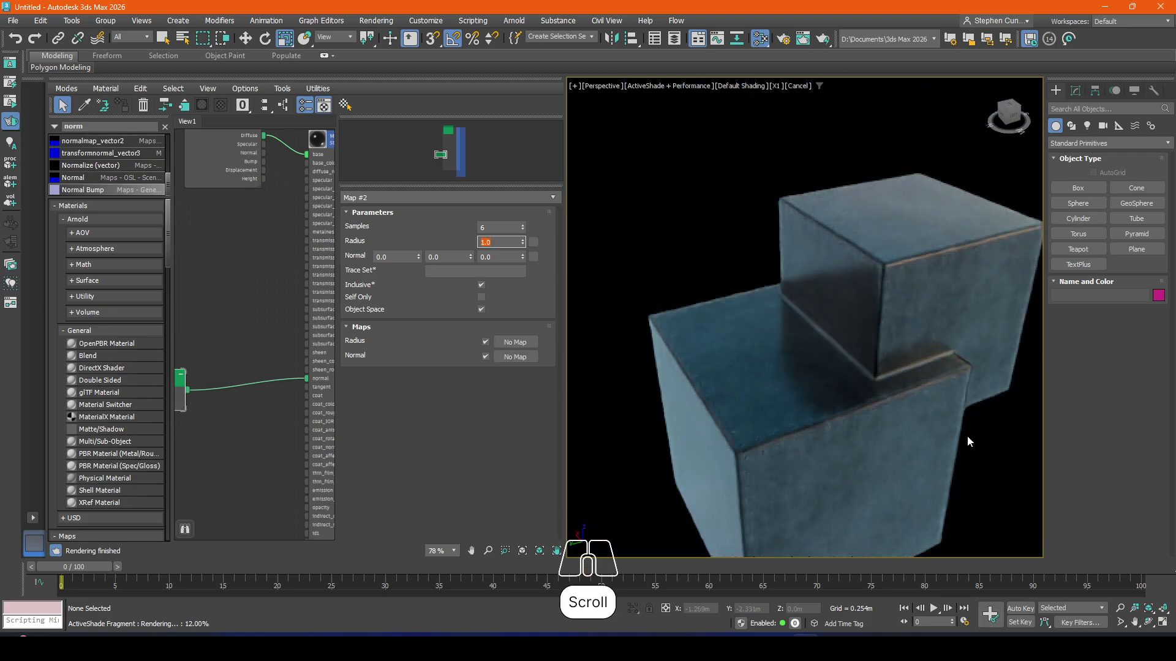
pyautogui.moveTo(970, 441); pyautogui.dragTo(933, 387)
pyautogui.click(235, 175)
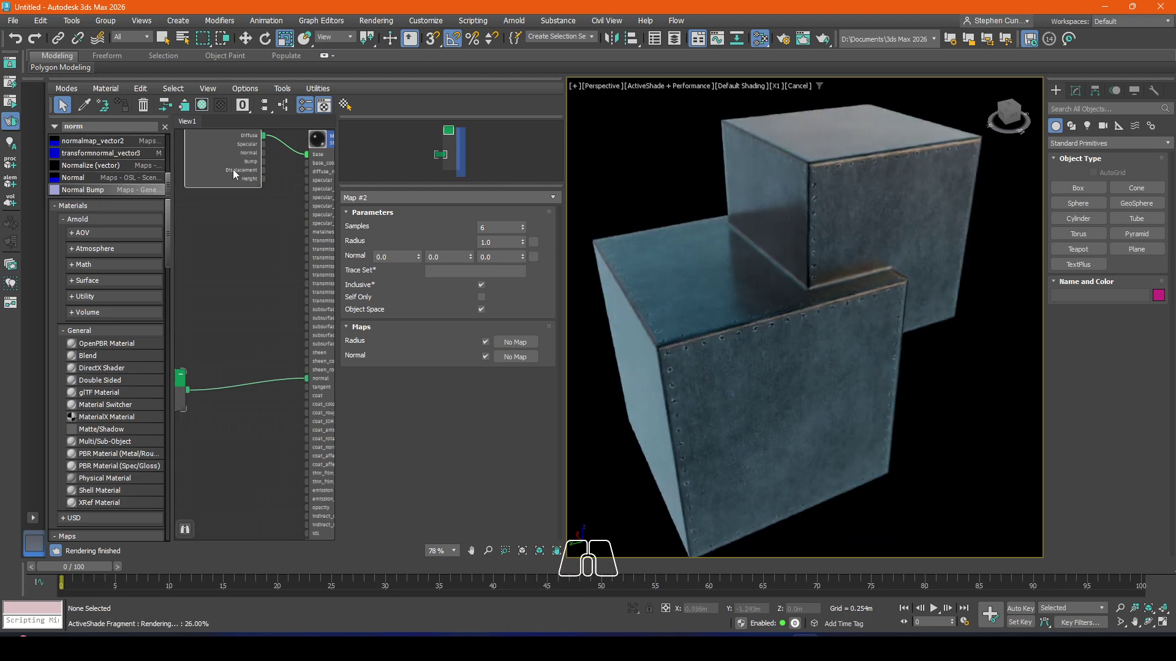
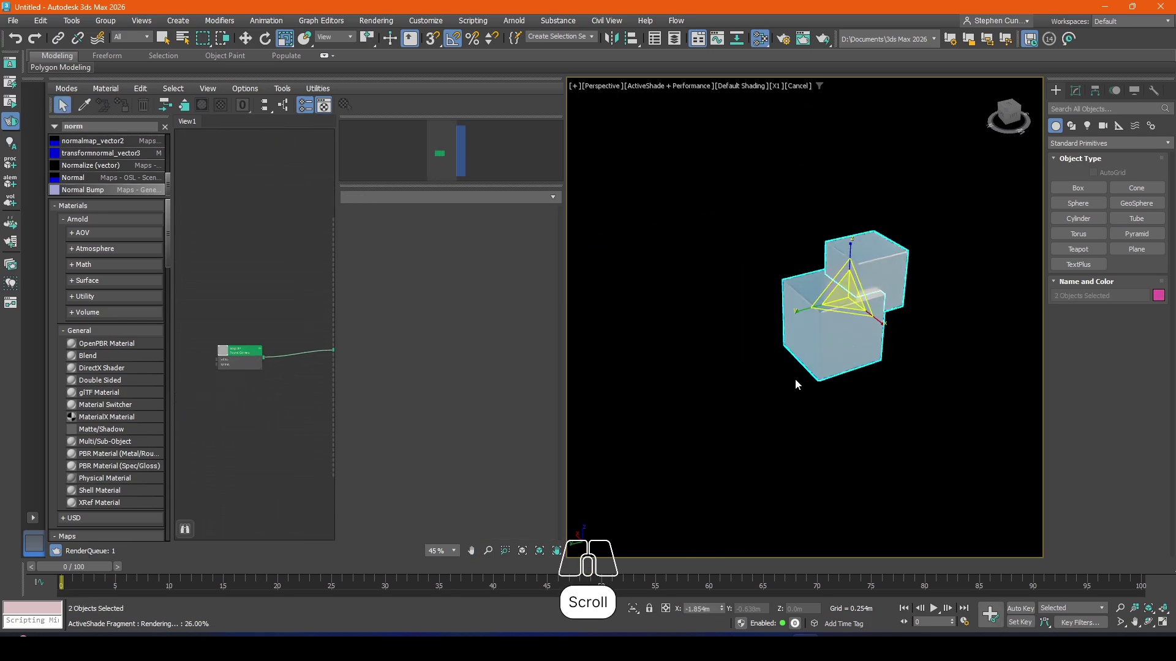
pyautogui.press('Delete')
# Step: Hide the two boxes and unhide the flare gun via the quad menu
pyautogui.rightClick(766, 305)
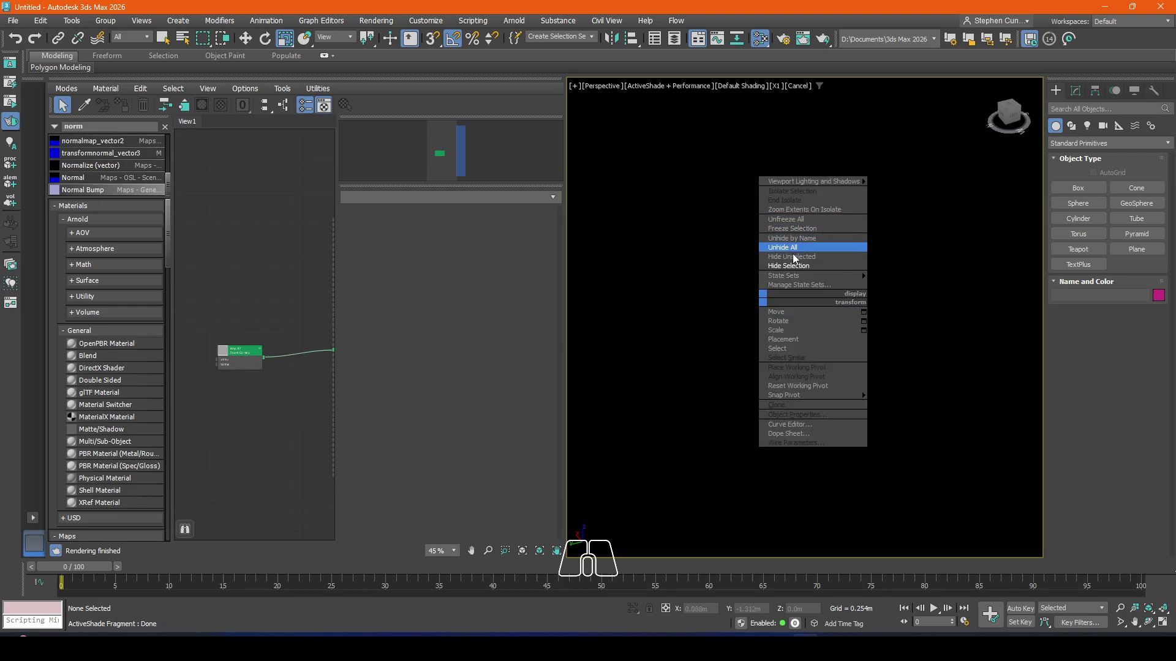
pyautogui.click(797, 262)
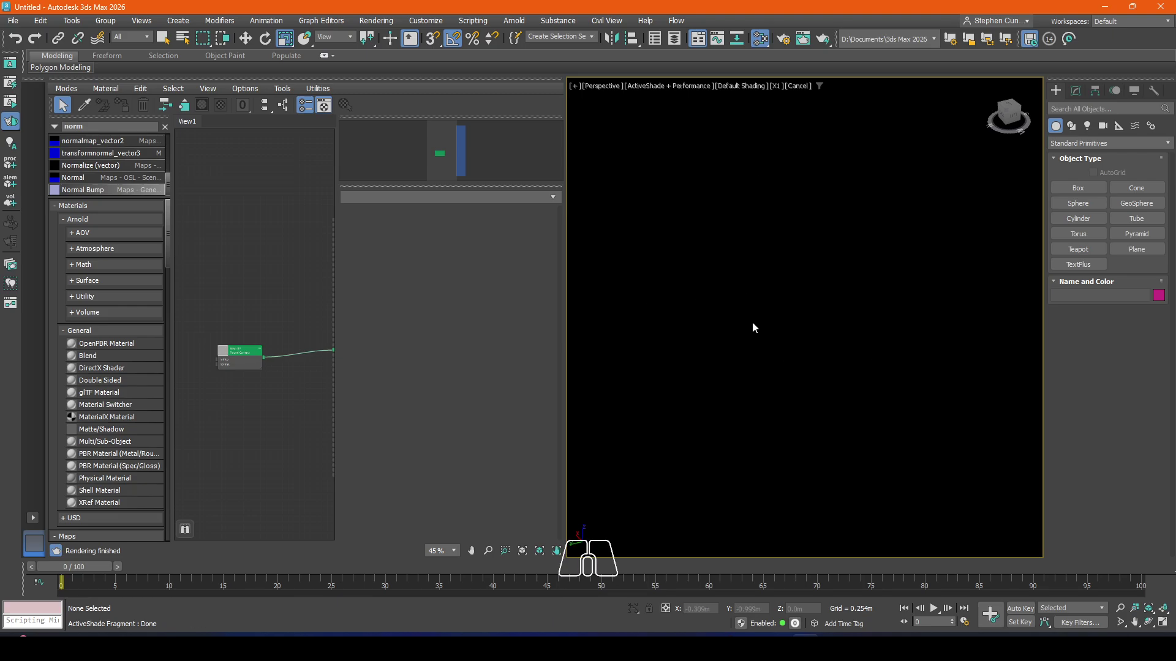
pyautogui.rightClick(752, 303)
pyautogui.click(785, 247)
# Step: Frame and pan to a close-up of the flare gun's grip in the rendered view
pyautogui.moveTo(722, 309); pyautogui.dragTo(800, 262)
pyautogui.scroll(3)
pyautogui.middleClick(783, 312)
pyautogui.click(251, 361)
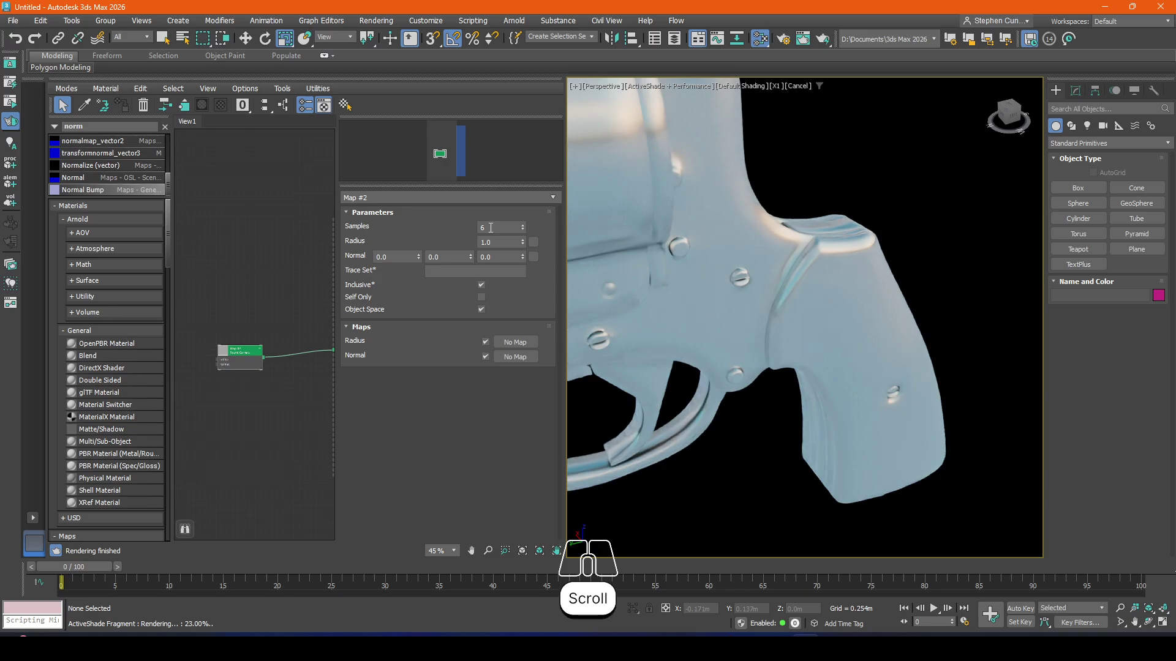
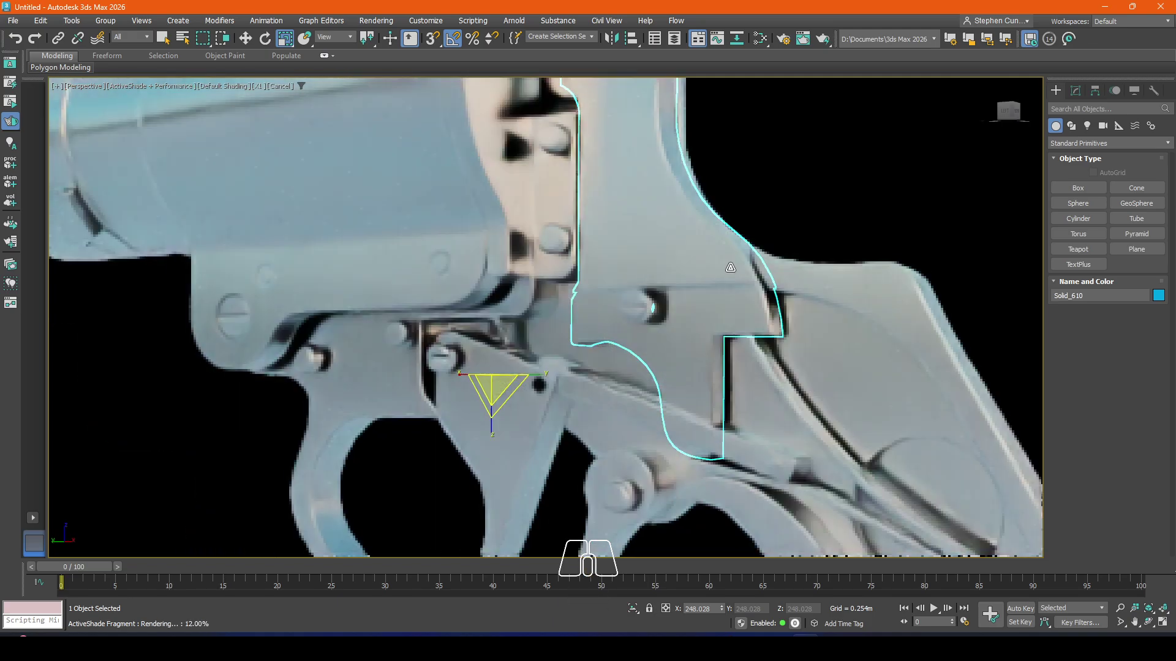
# Step: Set Round Corners radius 0.1 with Self Only on and maximize the ActiveShade viewport
pyautogui.click(854, 188)
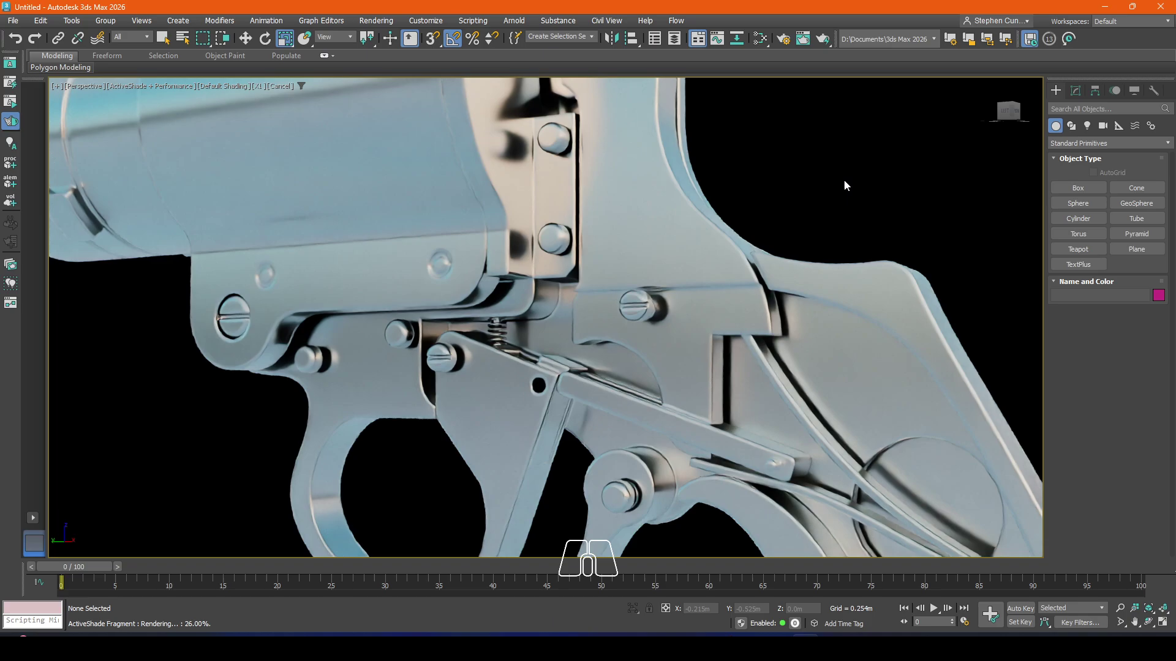
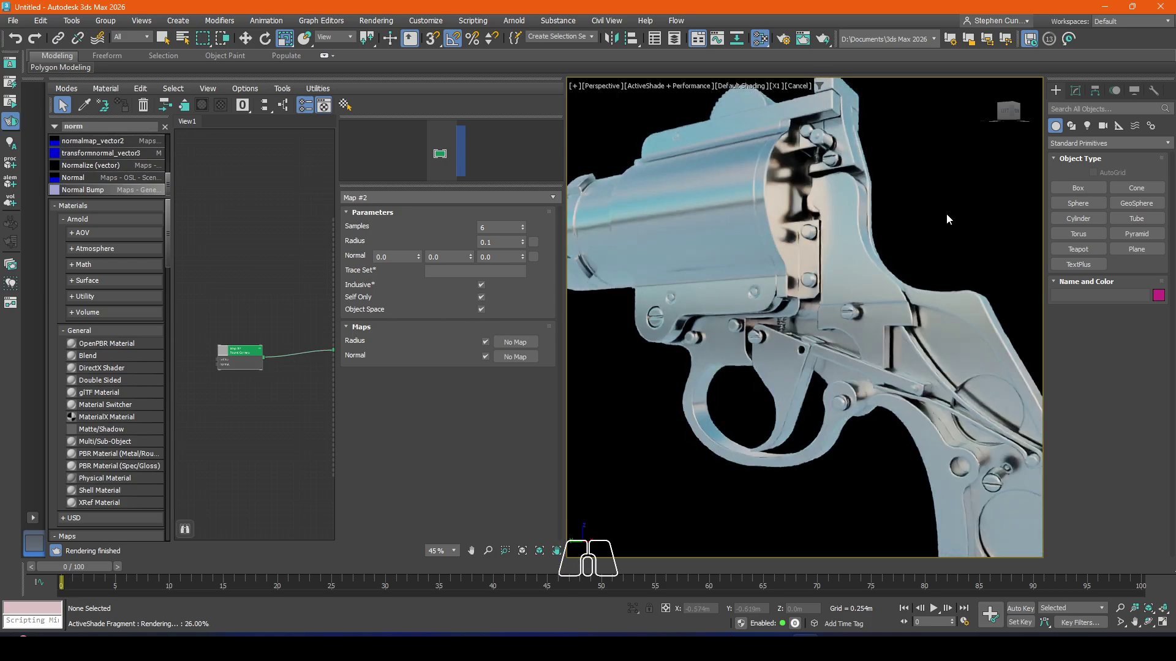
pyautogui.click(618, 407)
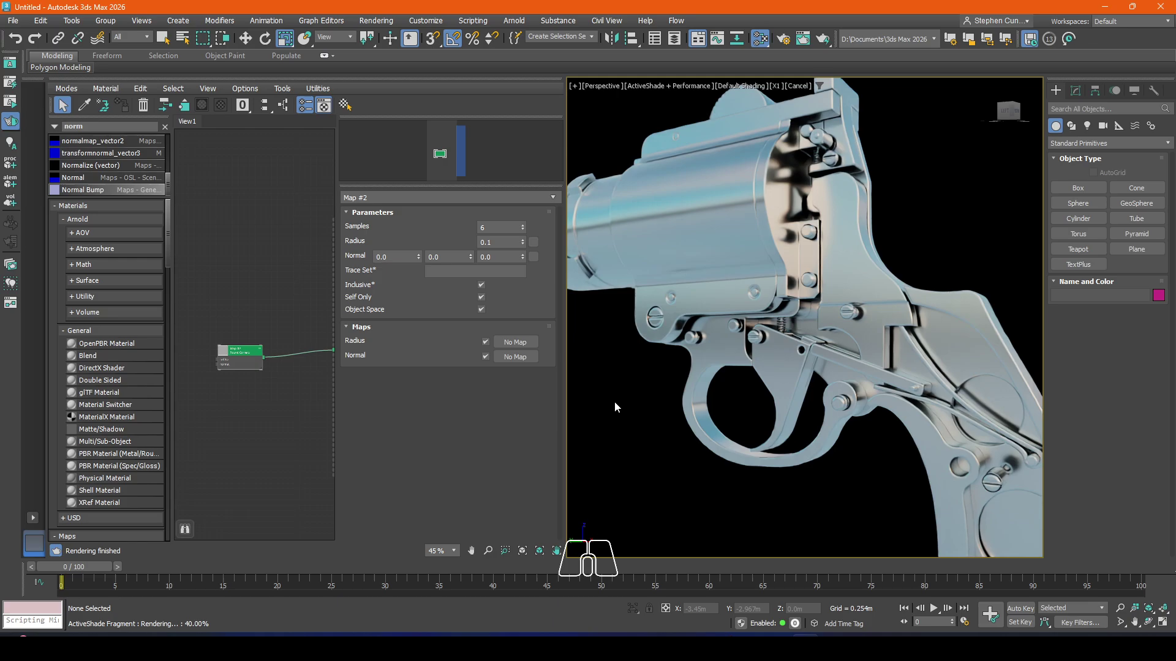
pyautogui.press('m')
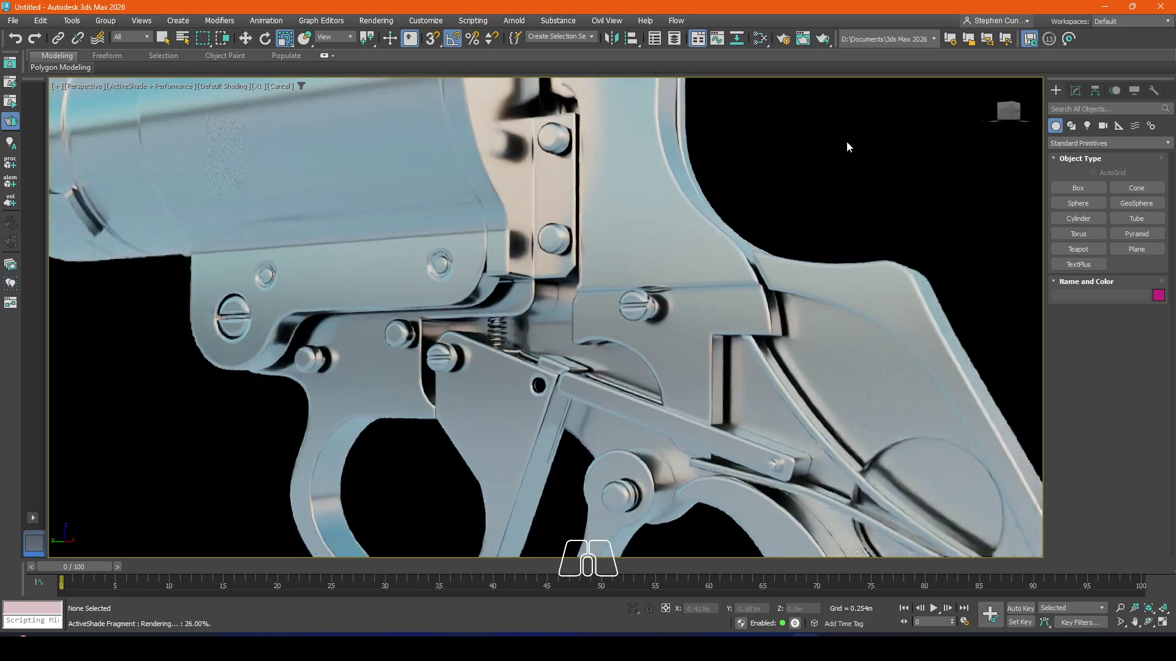